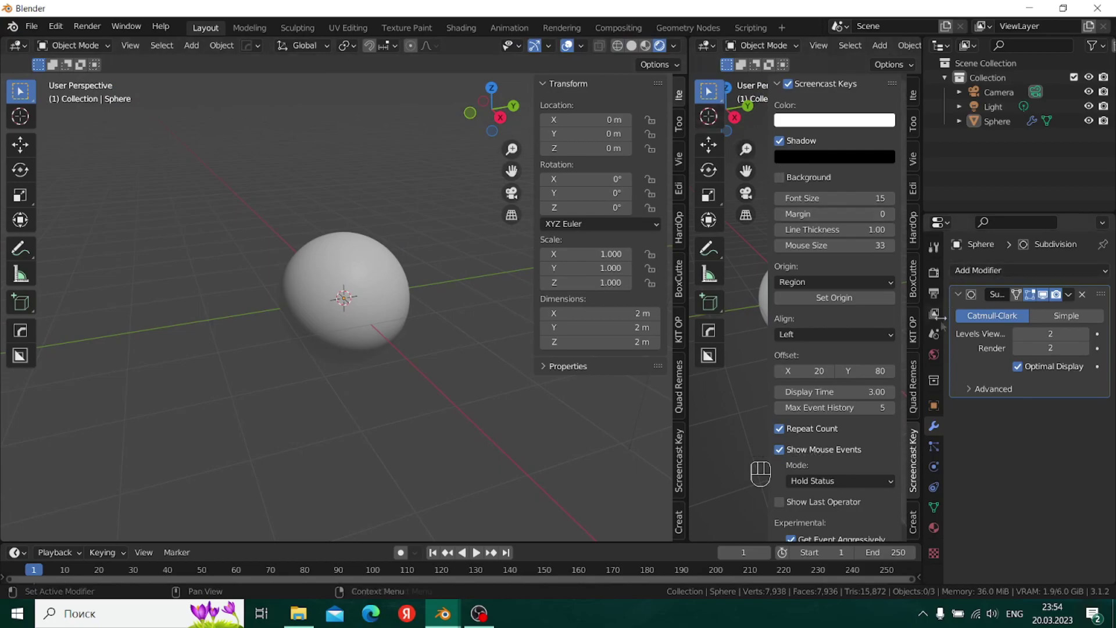
- Switch the scene's render engine to Cycles with GPU Compute
left_click(20, 88)
left_click(19, 88)
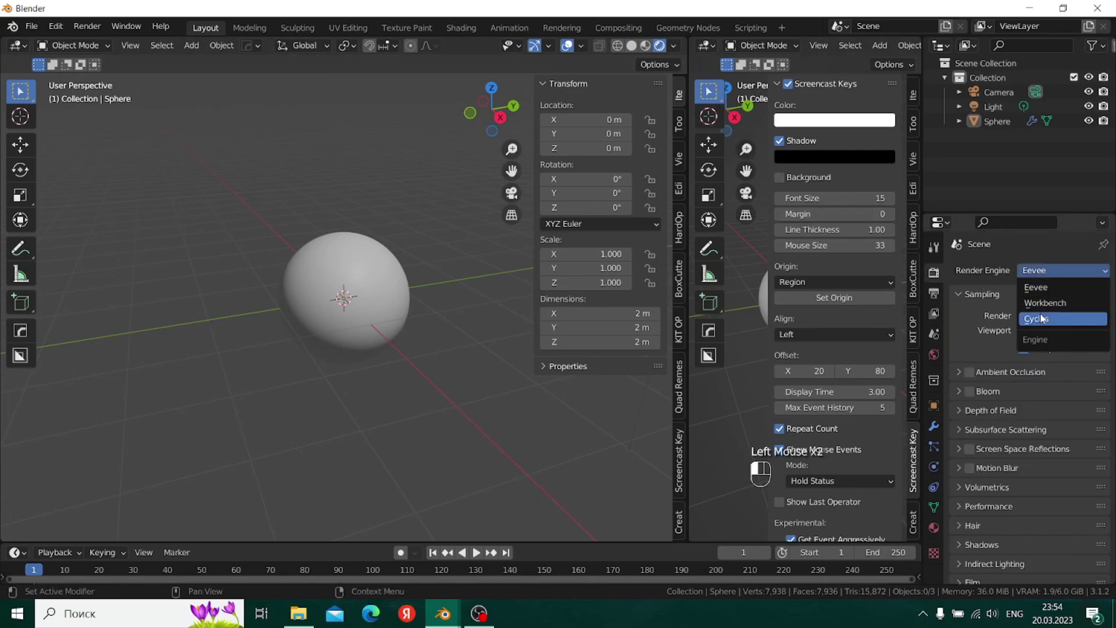
left_click(20, 88)
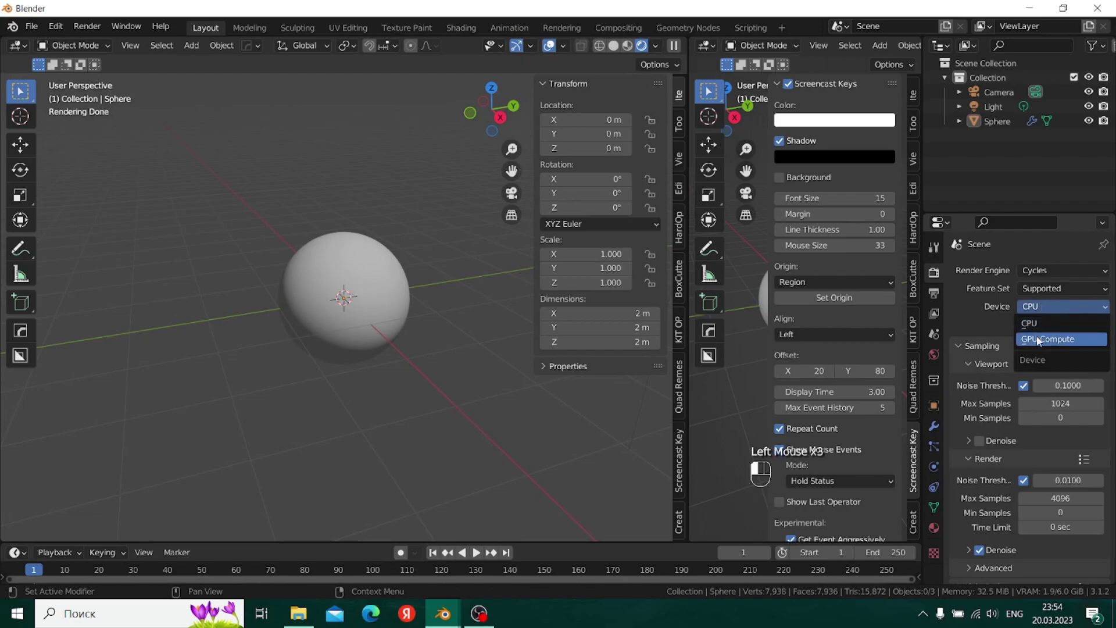
- Look through the scene camera in rendered shading and fly it closer to the sphere
key("KP_0")
scroll("up", 3)
scroll("down", 3)
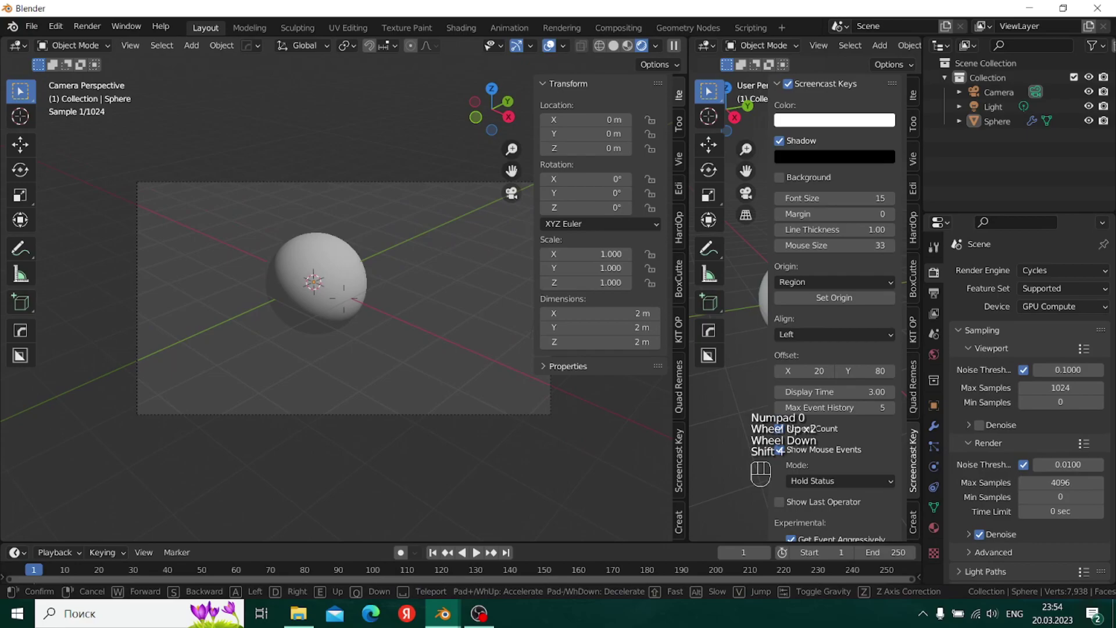
key("w")
key("s")
left_click(20, 88)
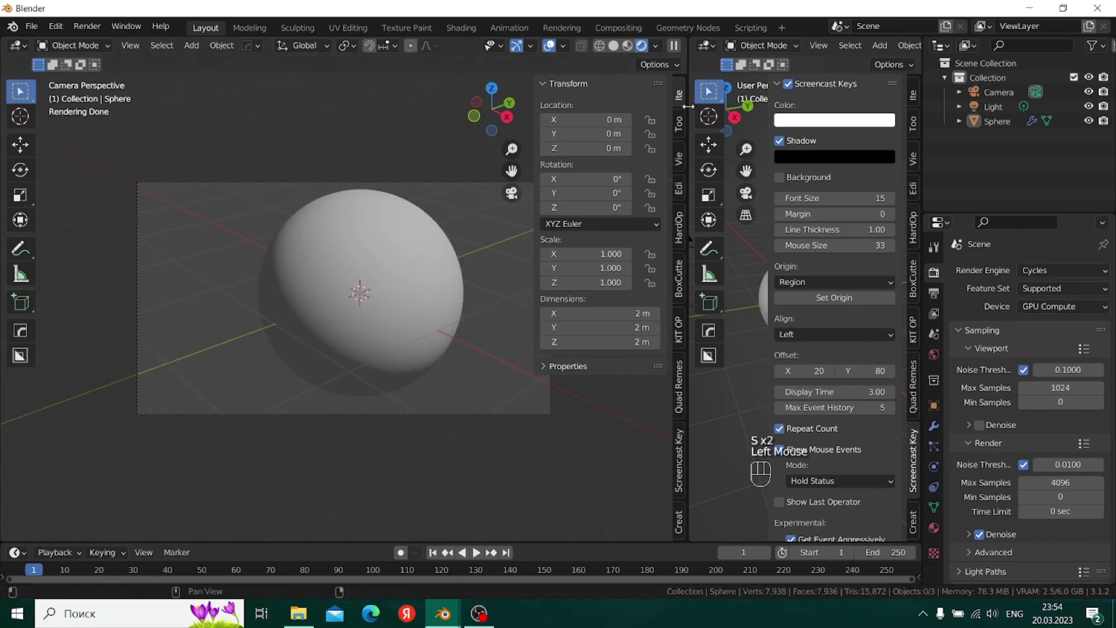
left_click(19, 88)
- Turn the right-hand area into a Shader Editor beside the 3D view
left_click(20, 89)
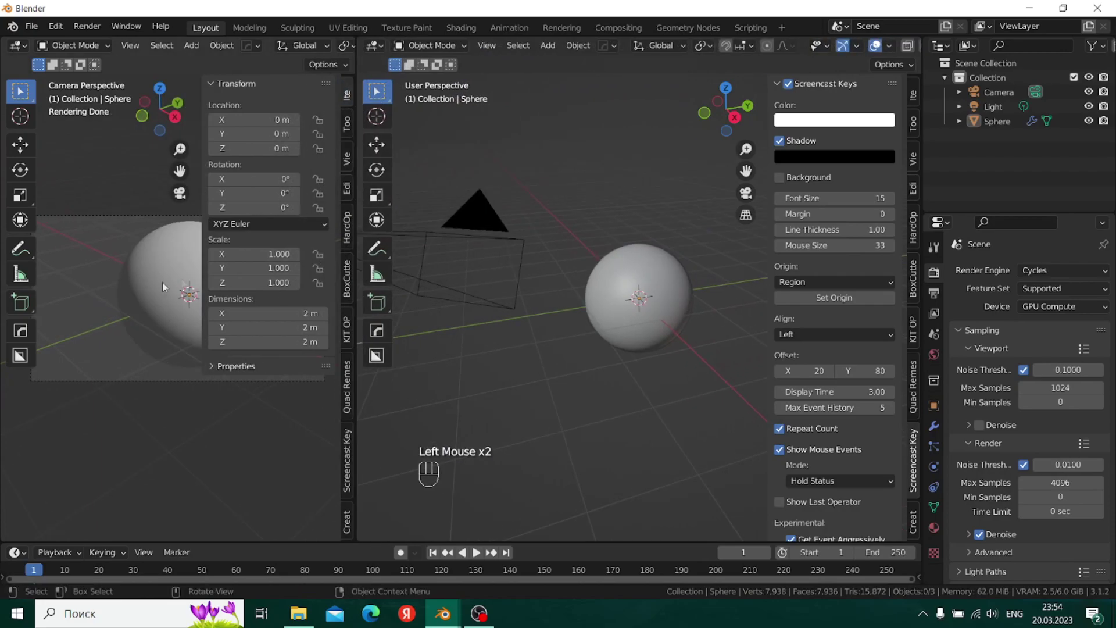
scroll("up", 3)
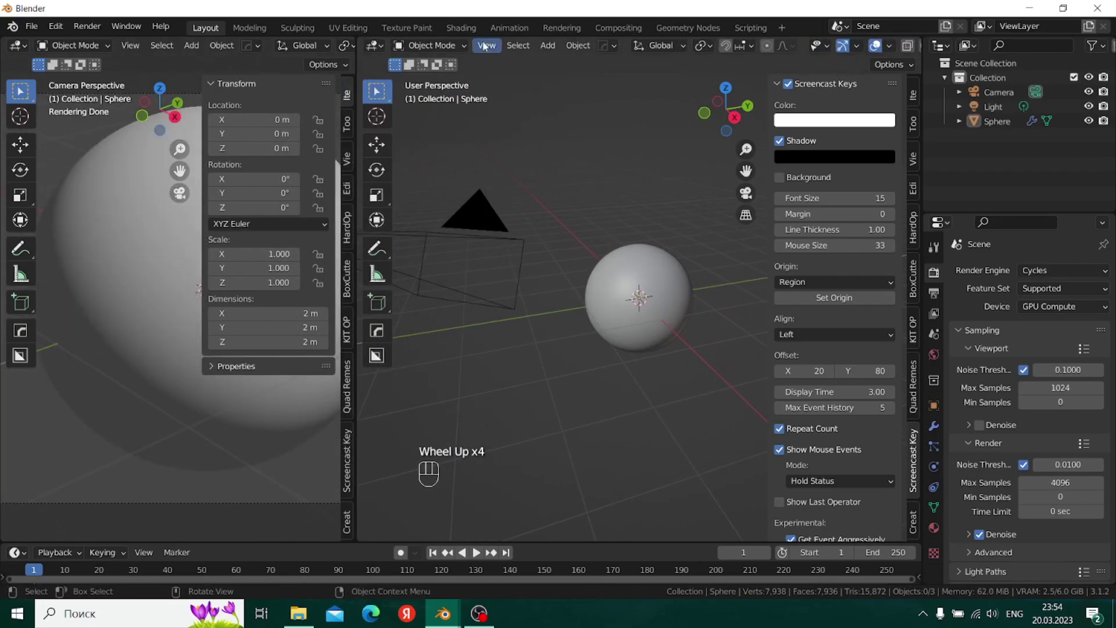
left_click(19, 89)
left_click(20, 89)
- Create a new material on the selected sphere and rename it Wood
left_click(20, 88)
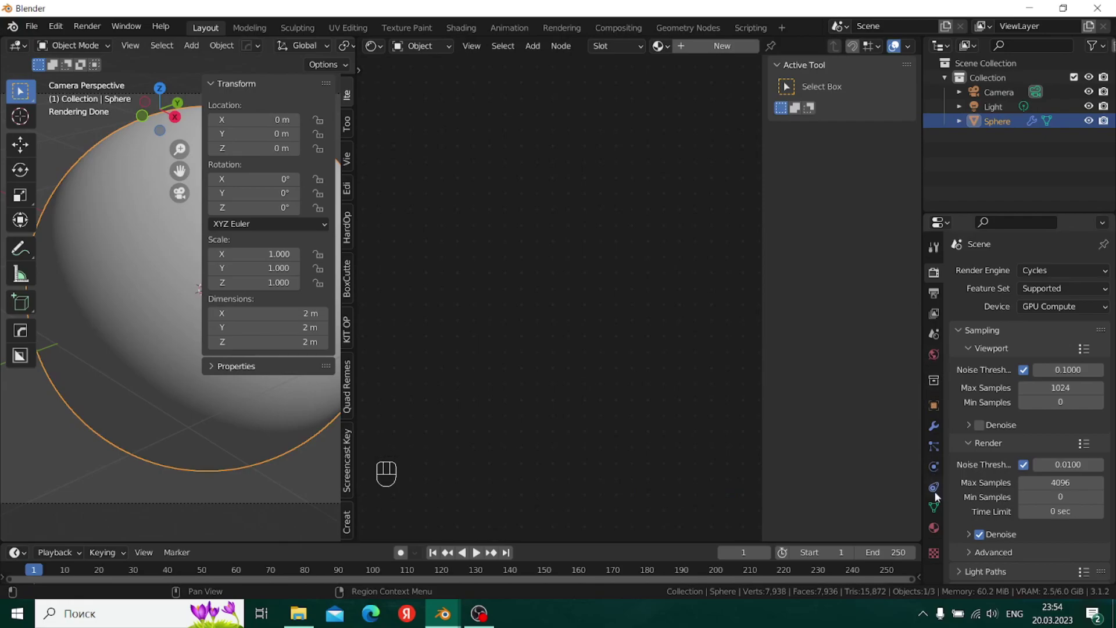
left_click(19, 89)
left_click(22, 89)
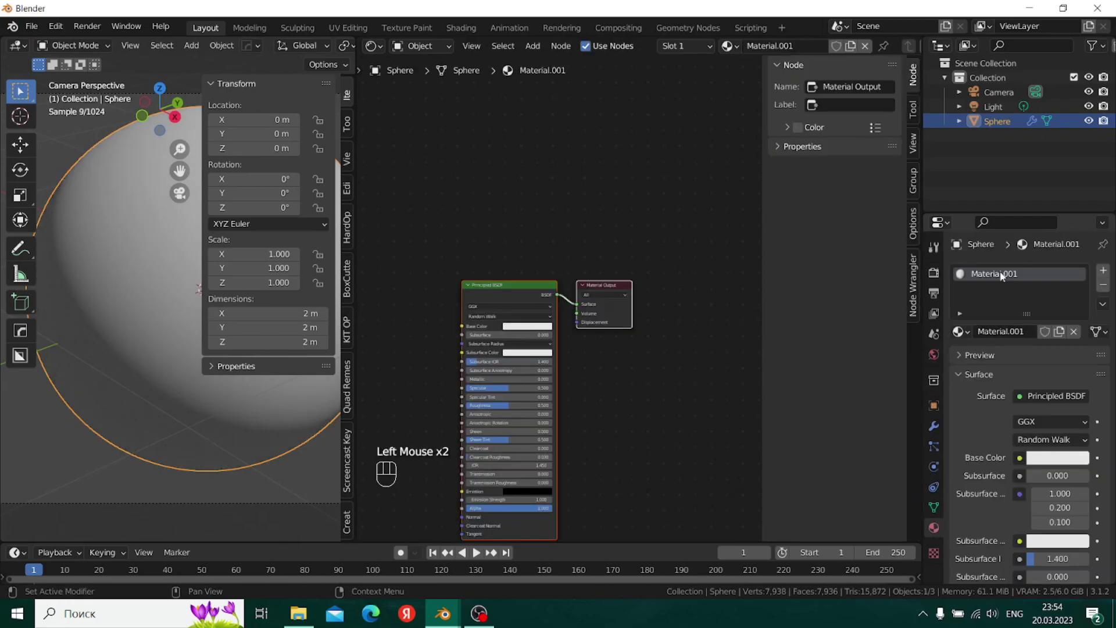
double_click(21, 89)
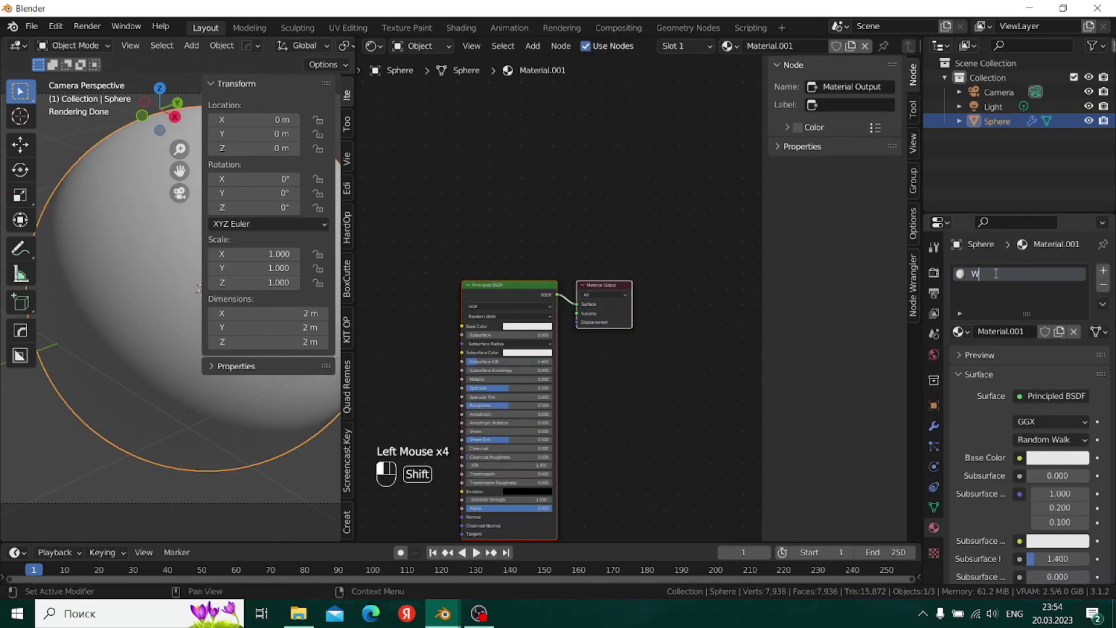
left_click(20, 88)
key("o")
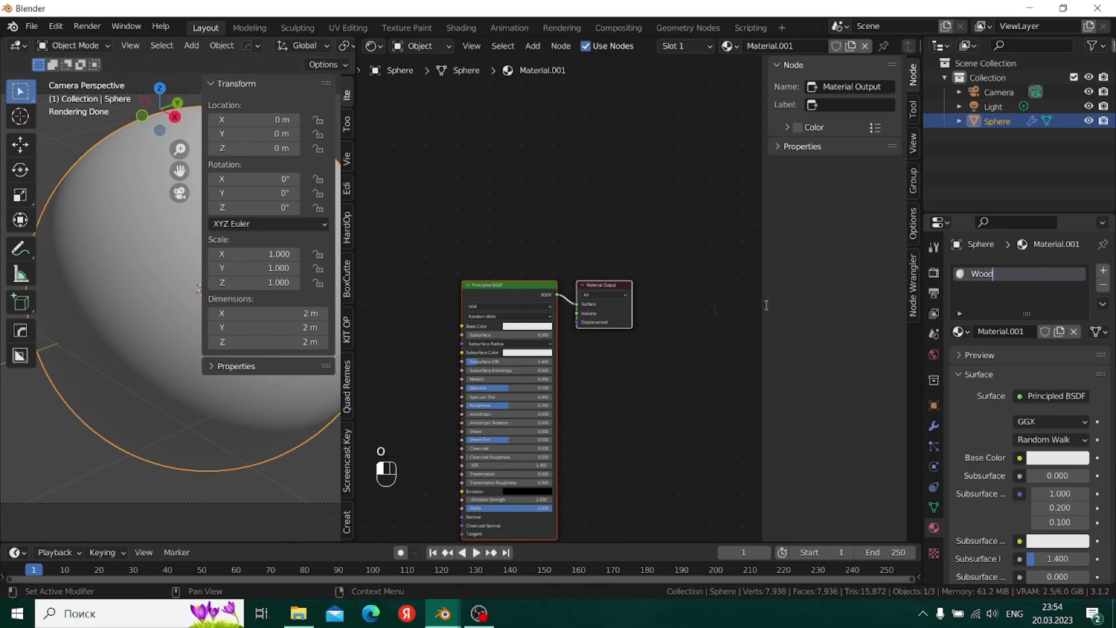
scroll("down", 3)
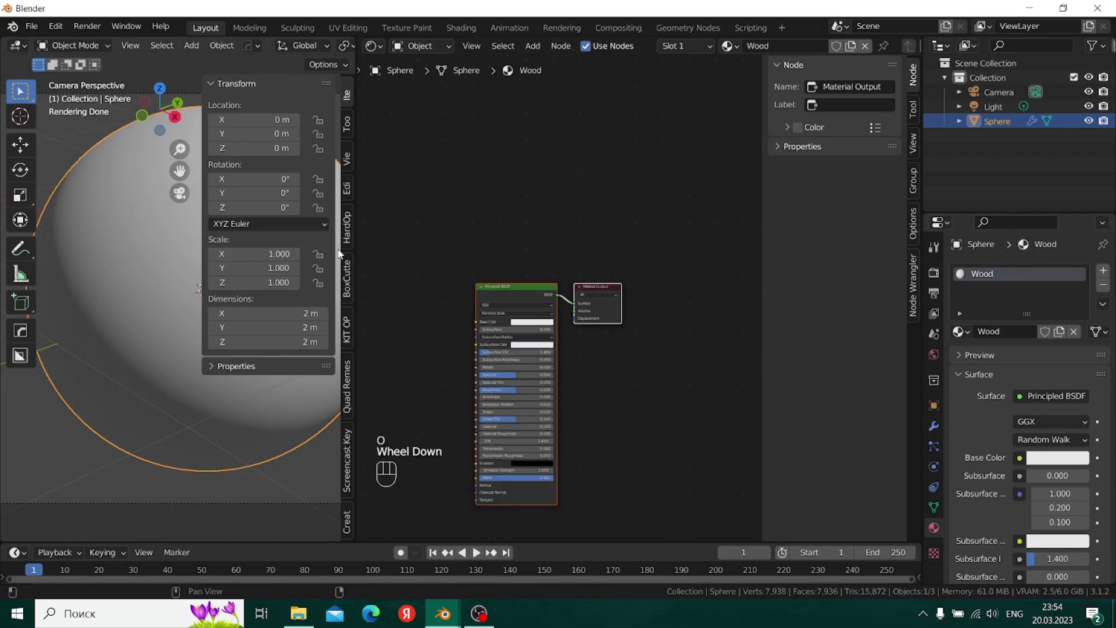
scroll("down", 3)
left_click(34, 29)
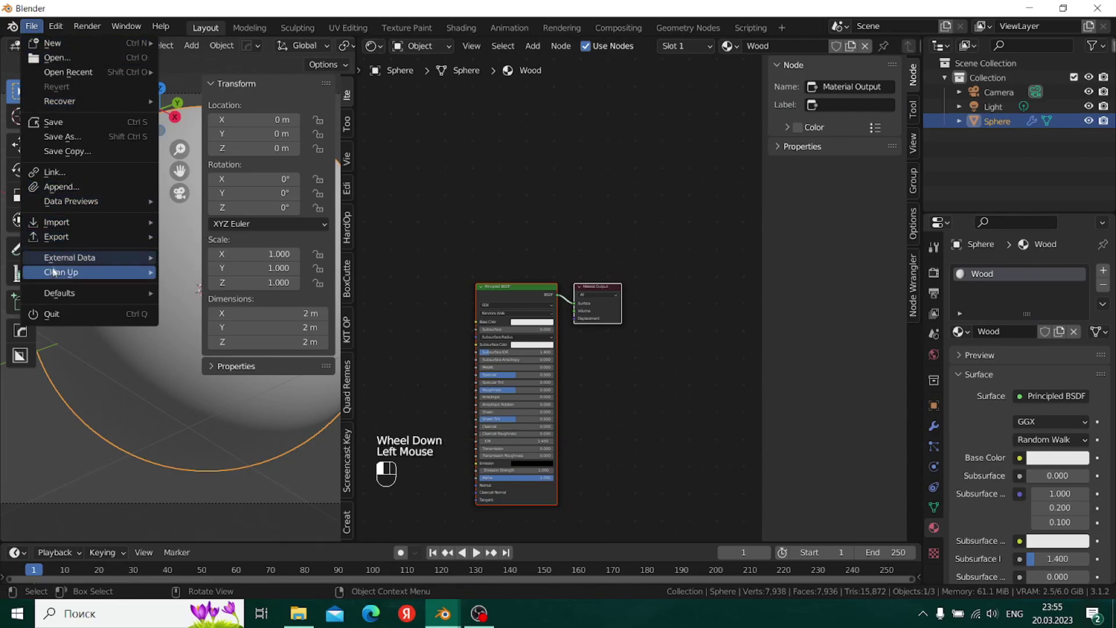
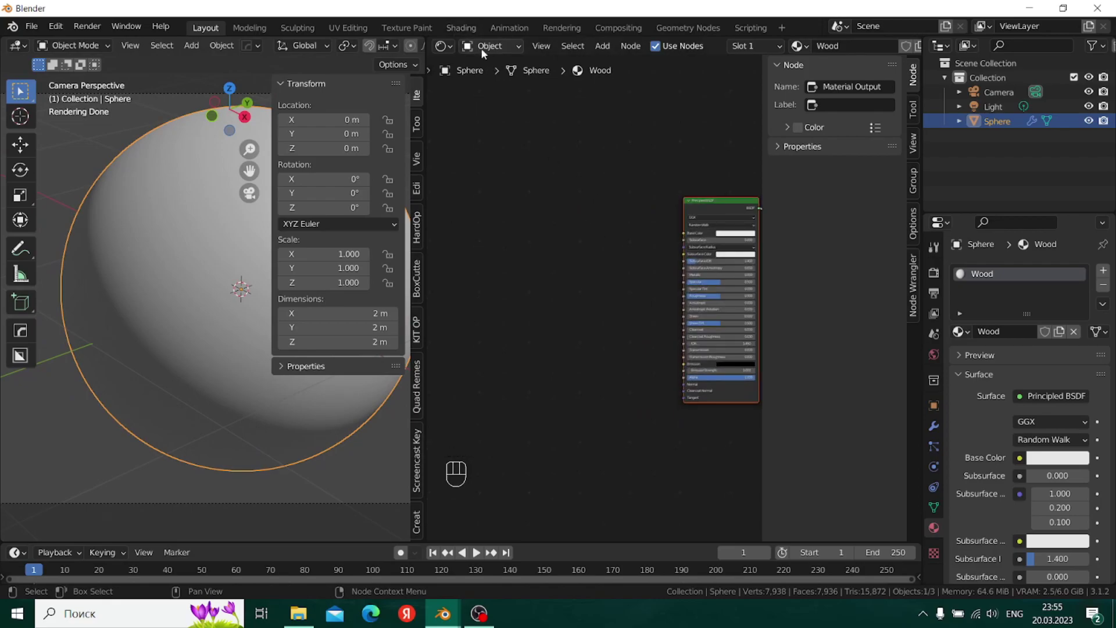
- Switch the shader editor from the Object to the World node tree
left_click_drag(484, 45, 508, 83)
scroll("down", 3)
- Add a mapped Environment Texture to the Background node and load the clarens midday HDRI
middle_click(599, 201)
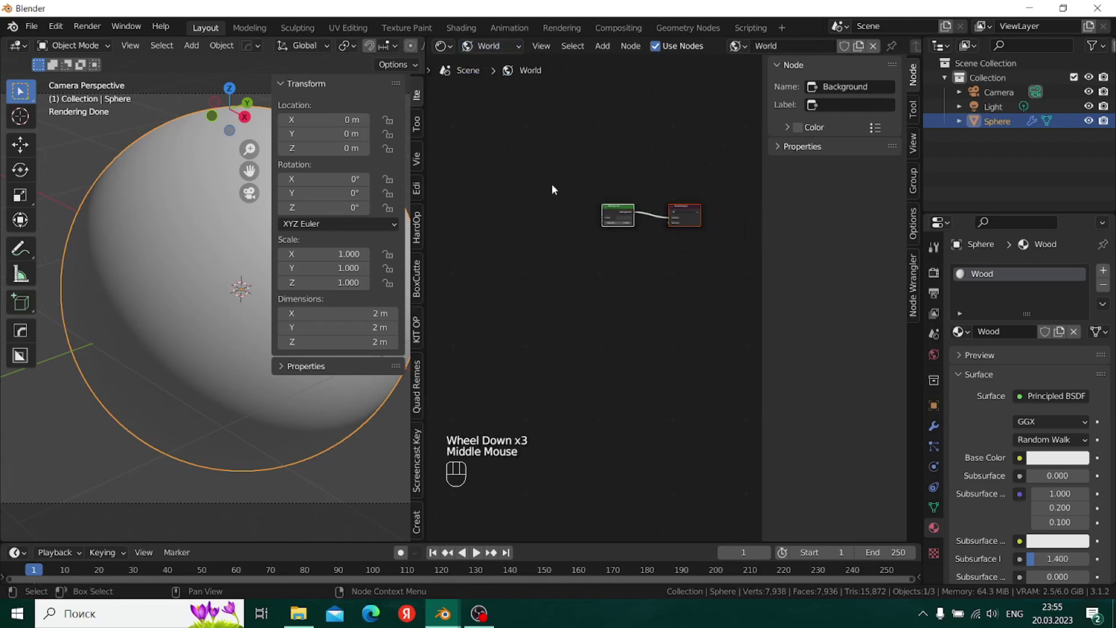
key("ctrl+shift+t")
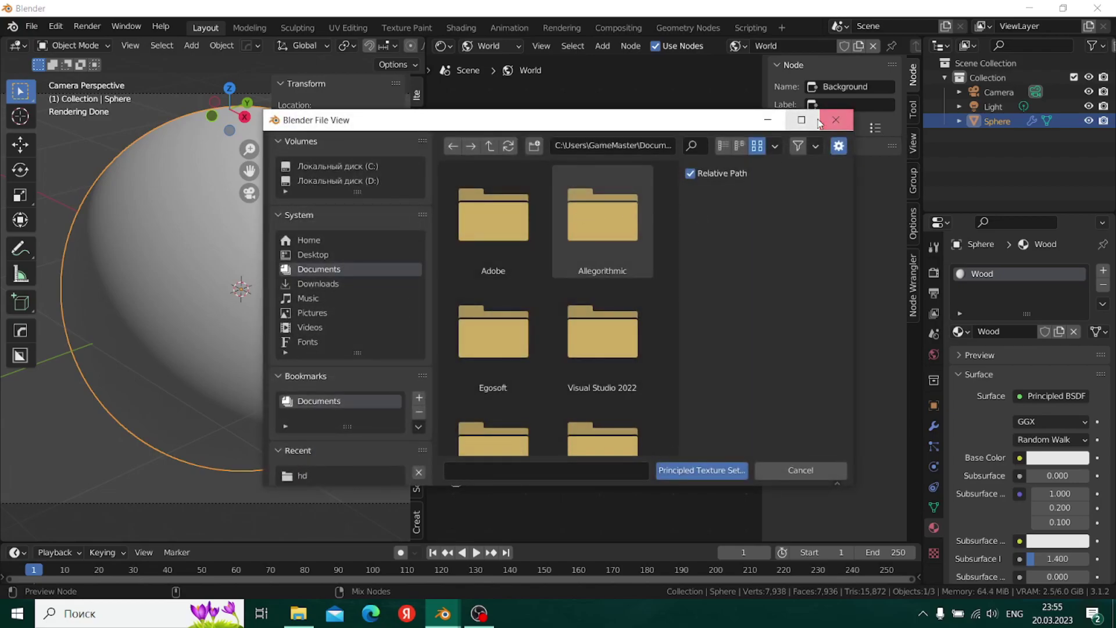
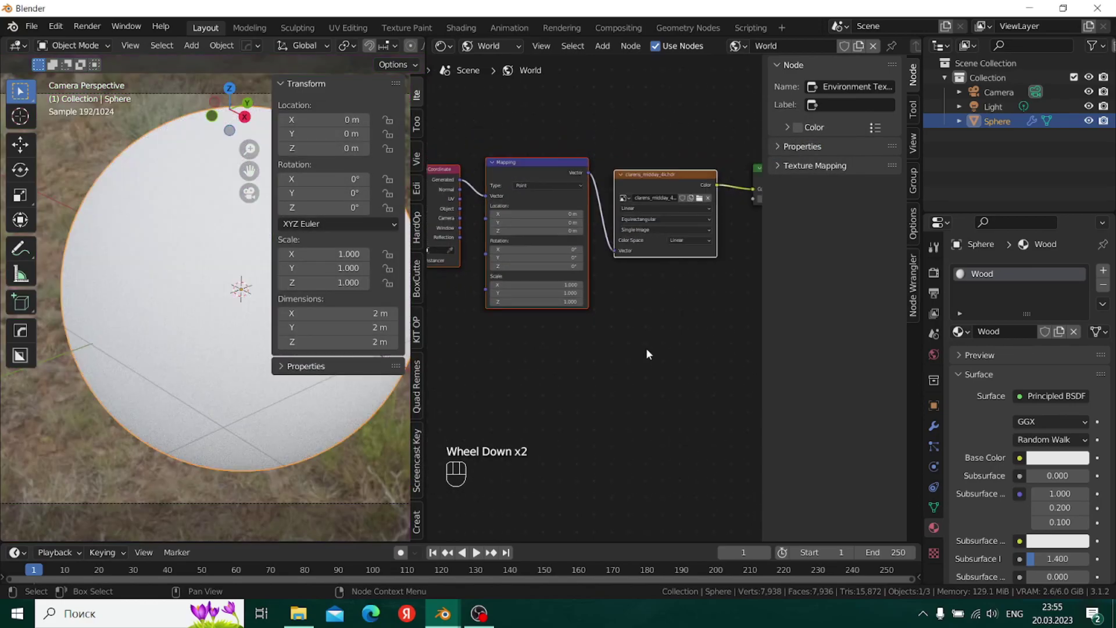
middle_click(693, 311)
middle_click(552, 151)
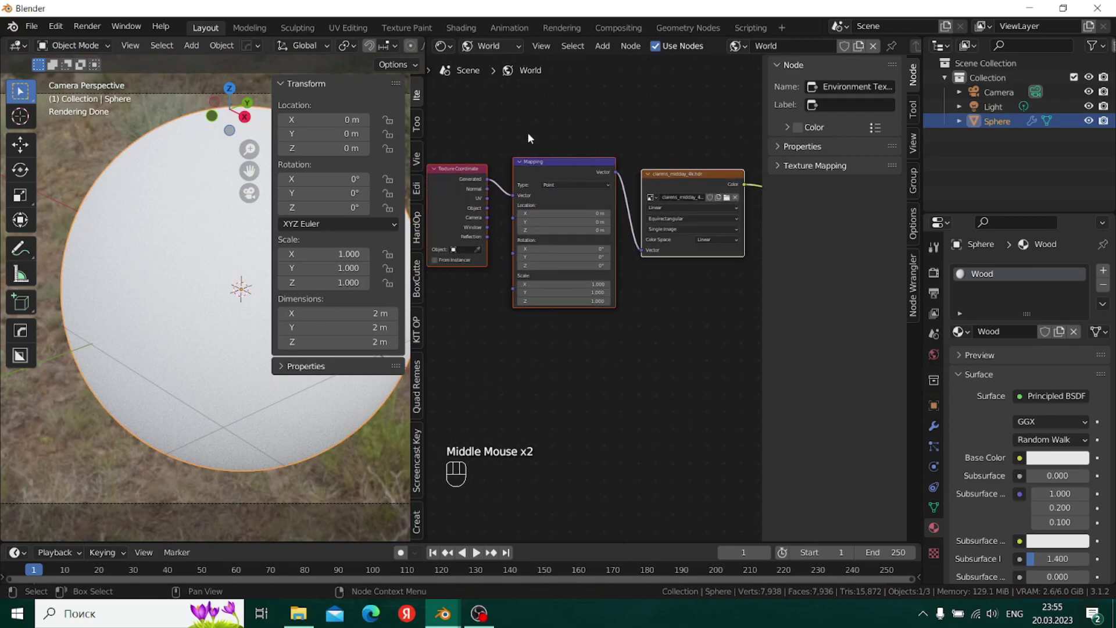
- Review the world node setup and switch the editor back to the Wood material
left_click_drag(461, 130, 578, 175)
middle_click(578, 174)
left_click_drag(551, 159, 552, 164)
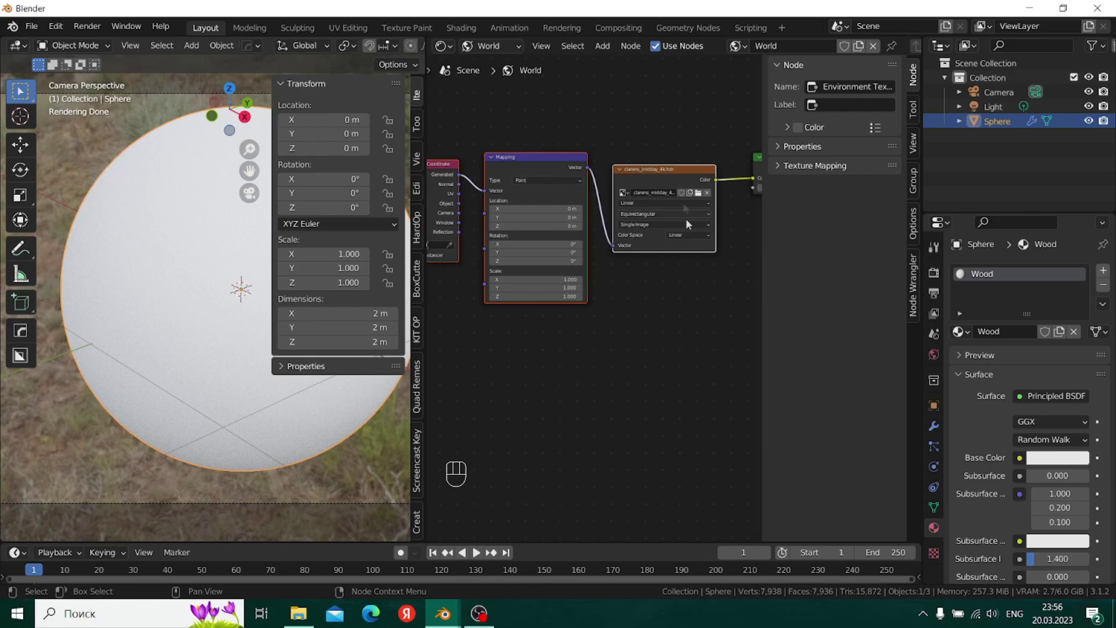
scroll("down", 3)
middle_click(665, 292)
scroll("up", 3)
left_click_drag(676, 200, 473, 48)
scroll("up", 3)
left_click_drag(473, 48, 492, 65)
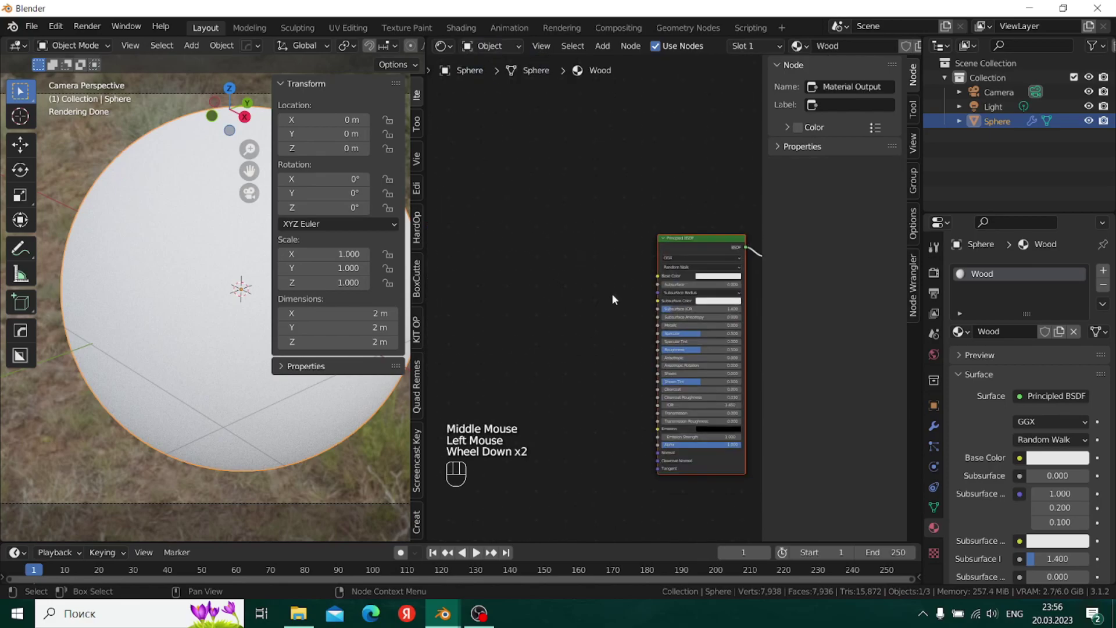
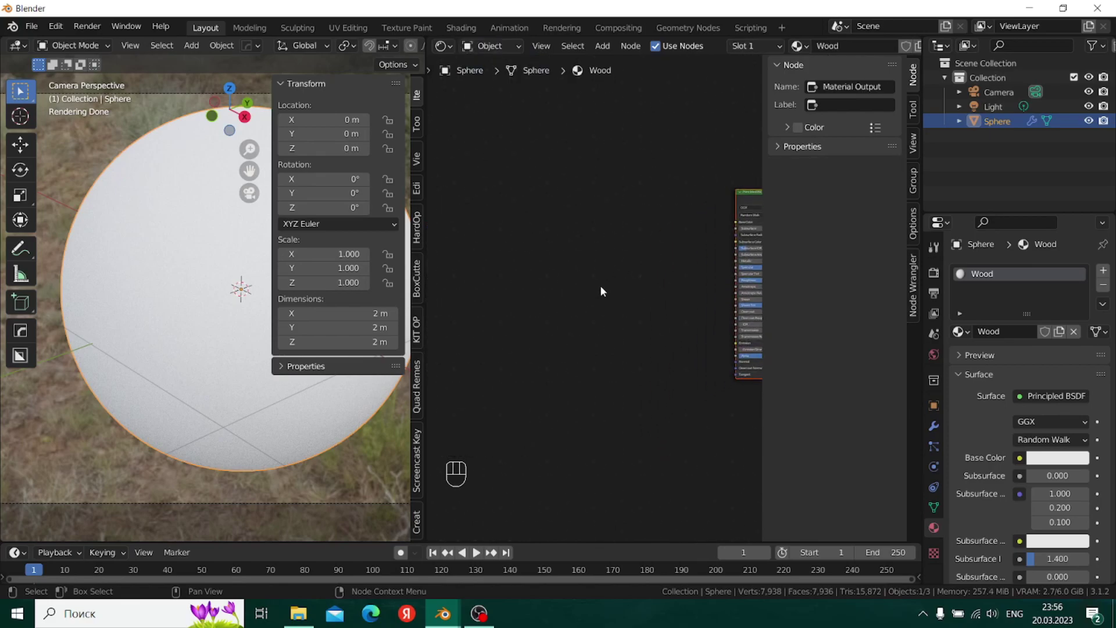
- Add Texture Coordinate, Mapping and texture nodes feeding the Wood material via Ctrl+T
key("ctrl+t")
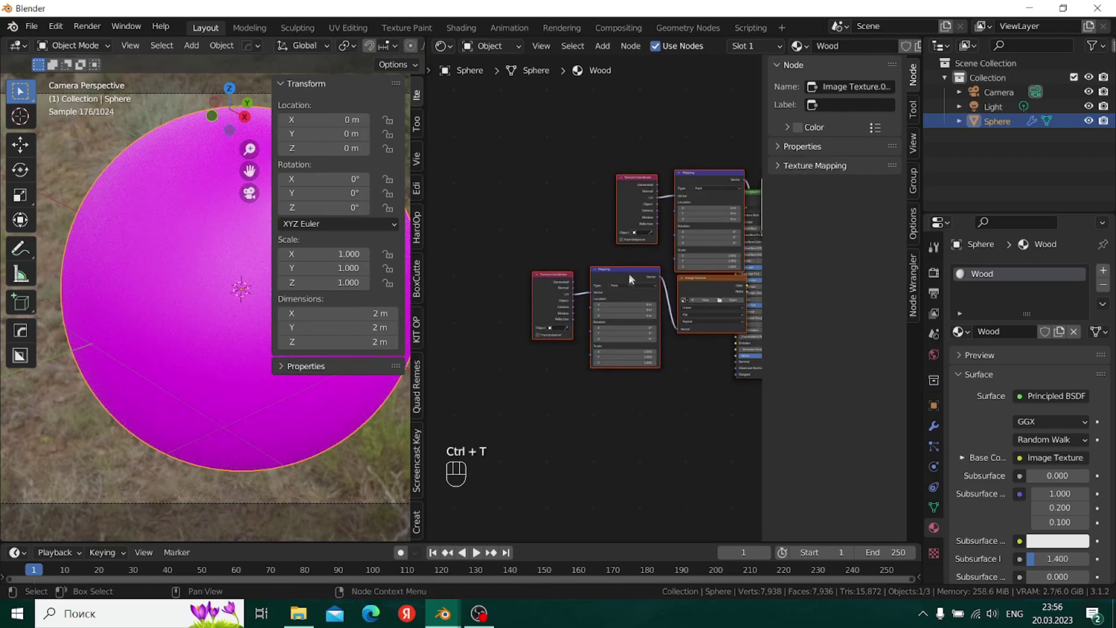
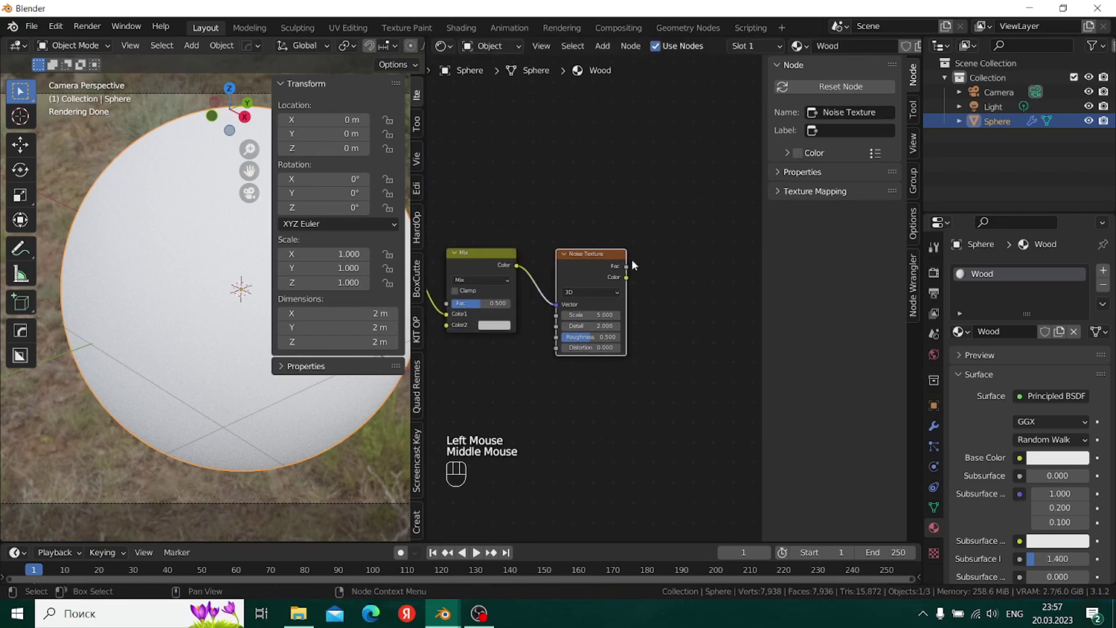
- Chain a Musgrave Texture after the Noise and preview its height pattern on the sphere
scroll("up", 3)
left_click_drag(639, 260, 698, 369)
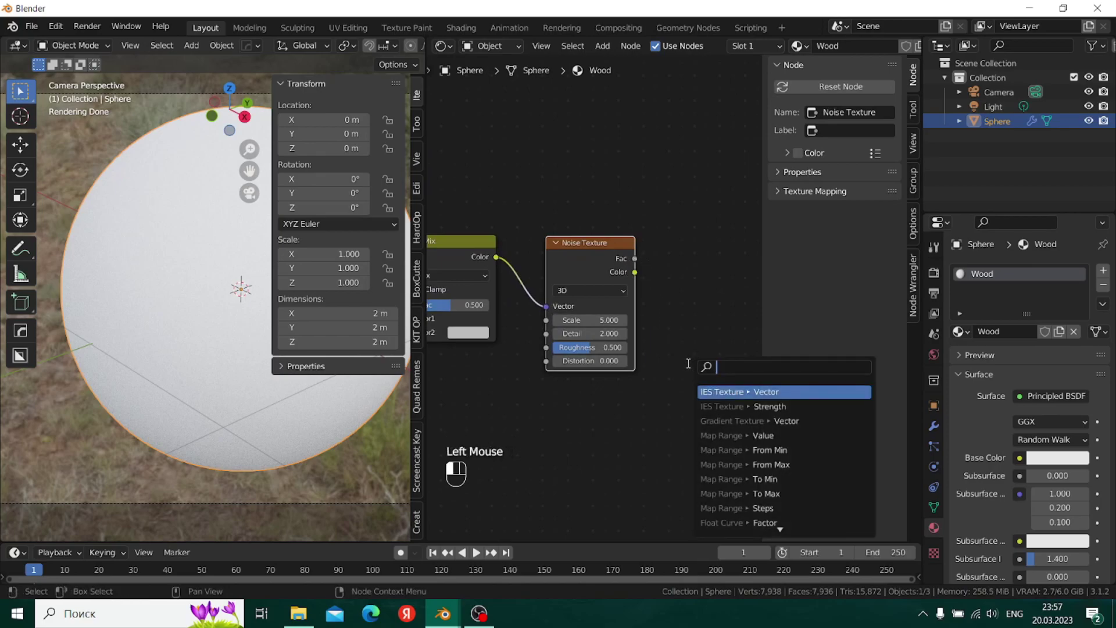
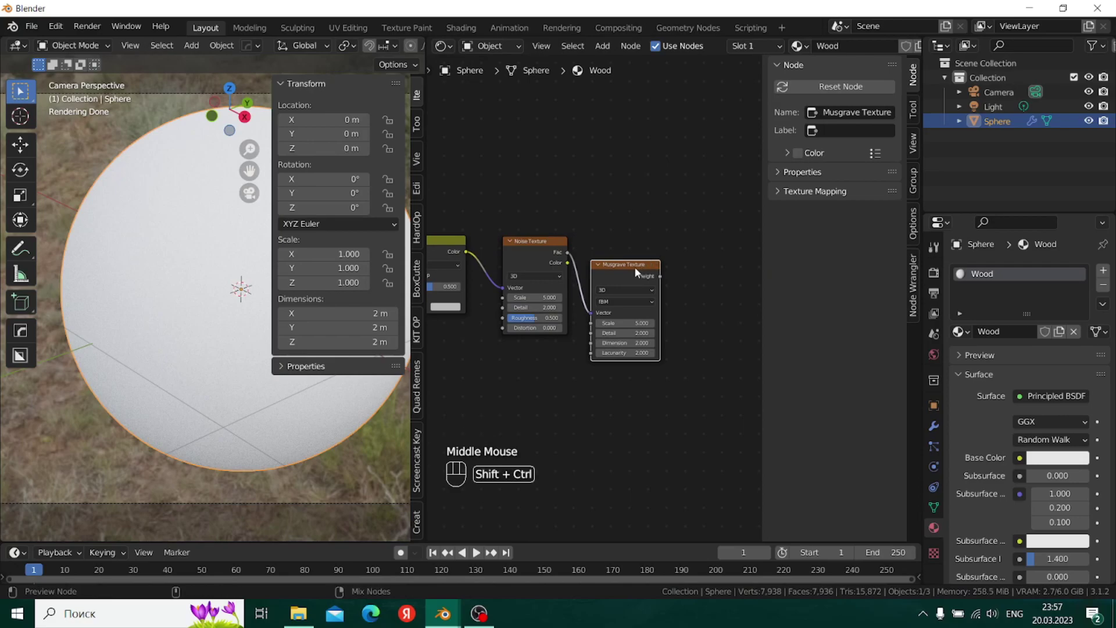
left_click(639, 270)
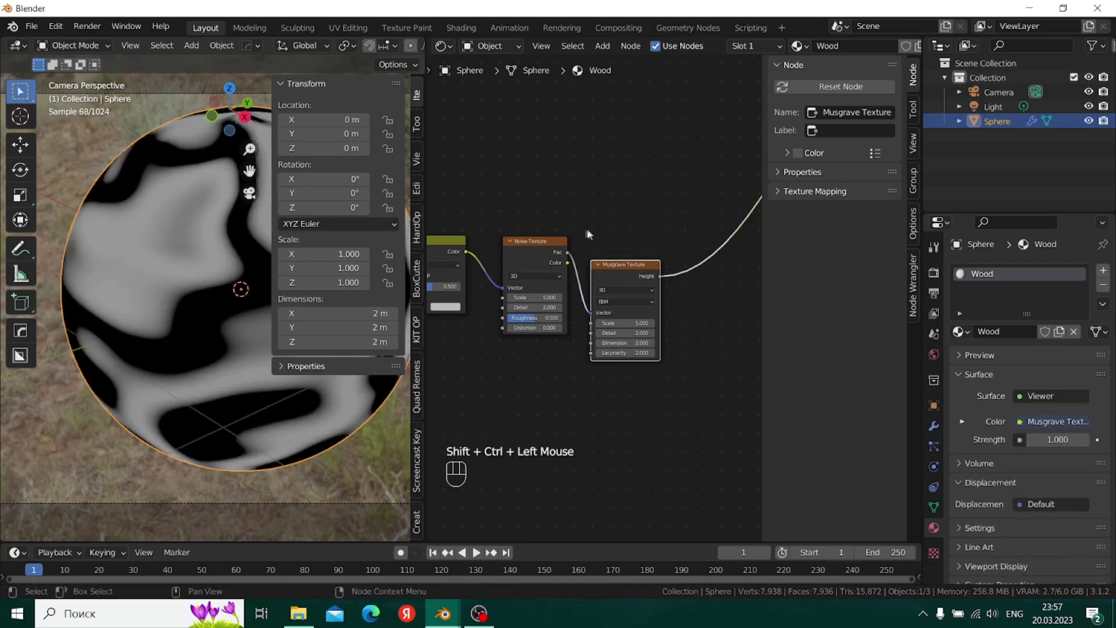
middle_click(171, 308)
scroll("down", 3)
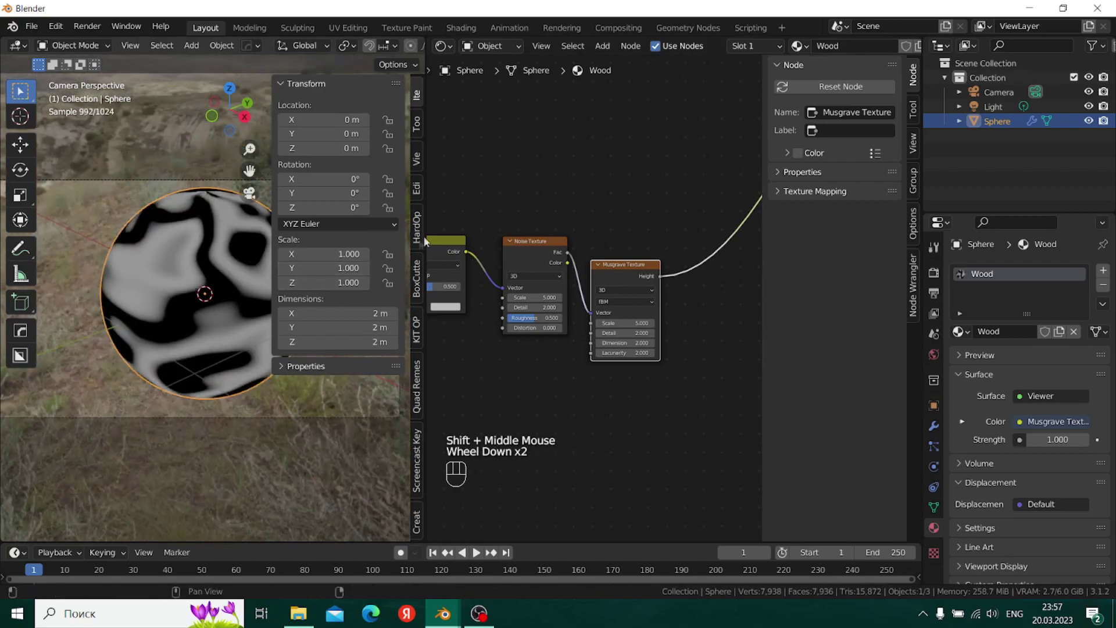
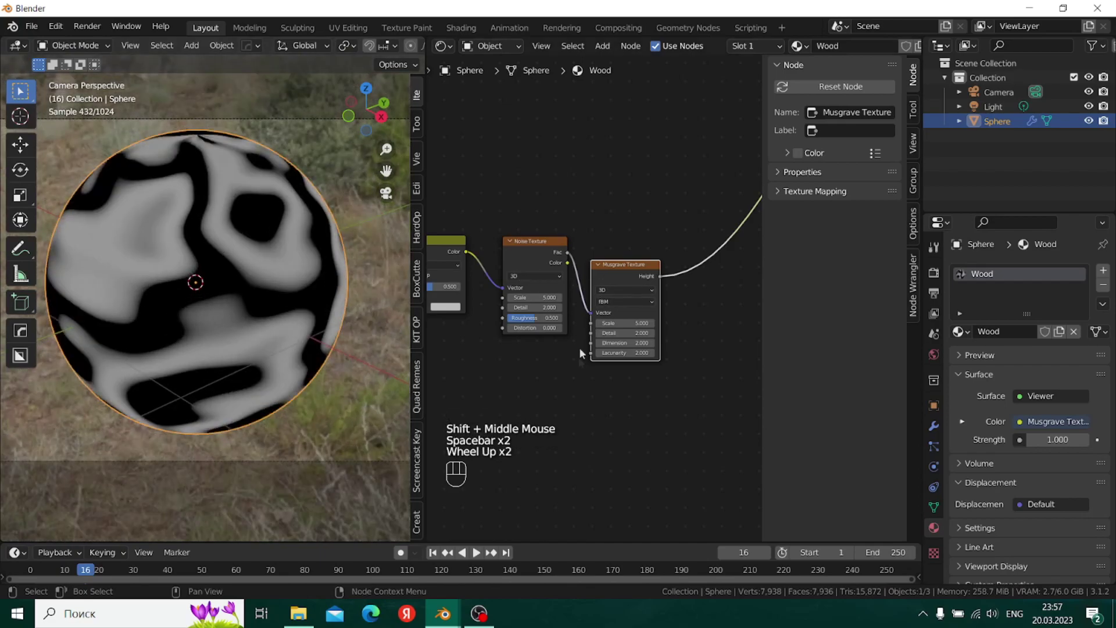
middle_click(598, 404)
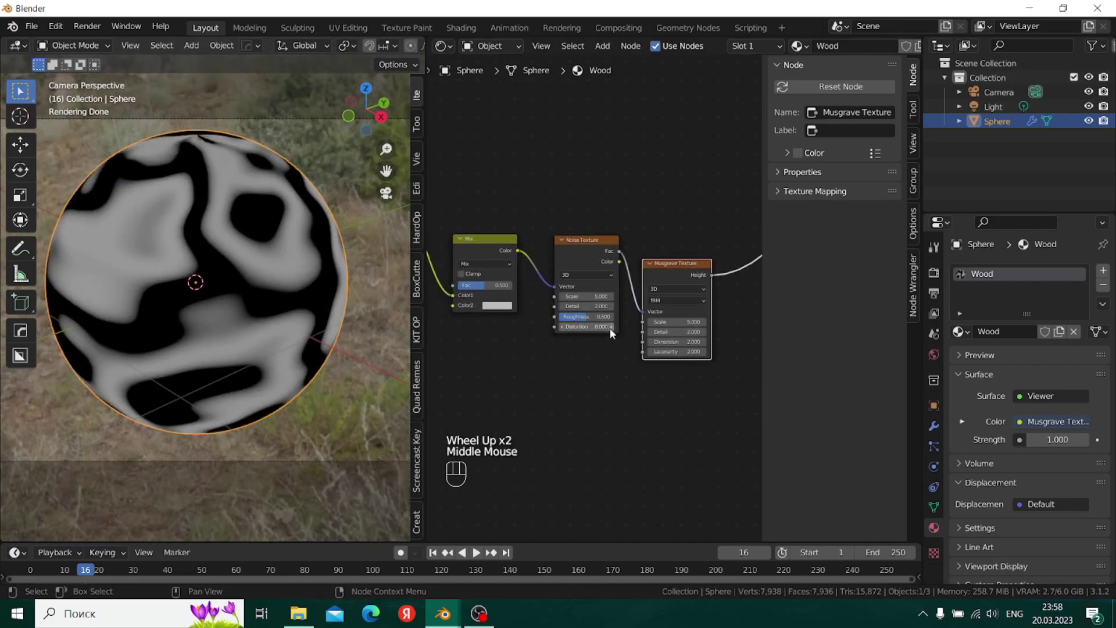
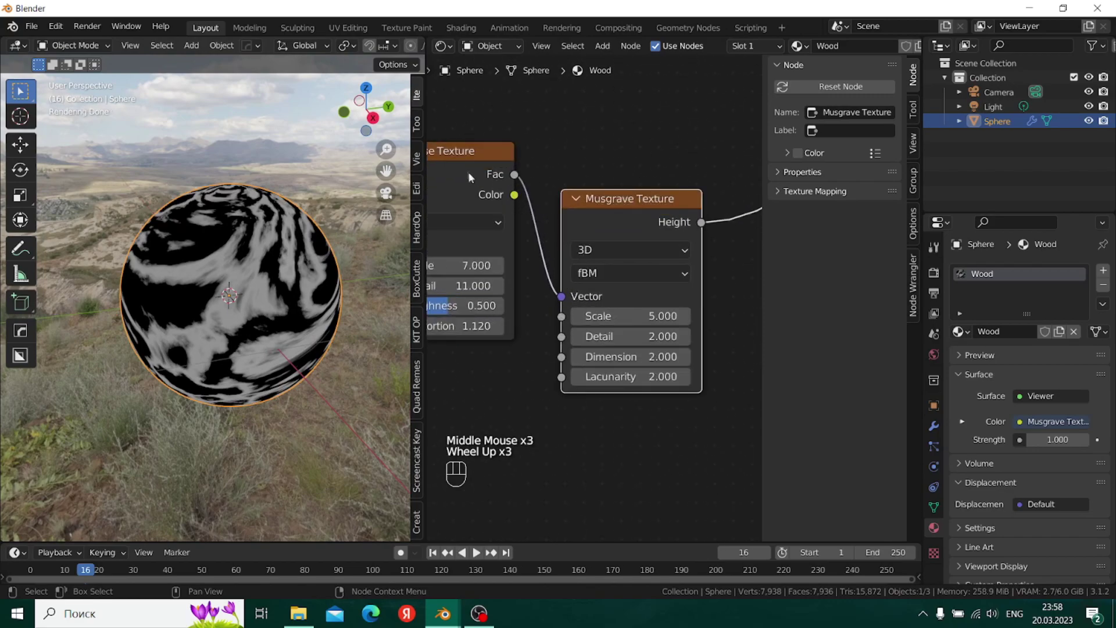
- Feed the Noise Texture output into the Musgrave Texture's Scale as well
scroll("up", 3)
scroll("up", 3)
left_click_drag(510, 172, 562, 319)
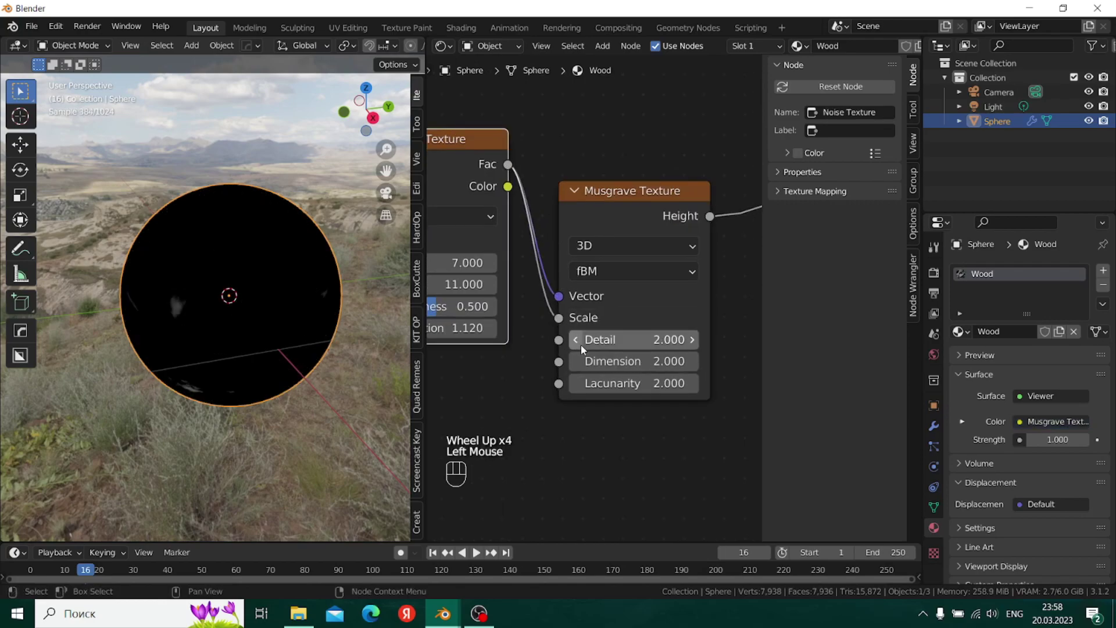
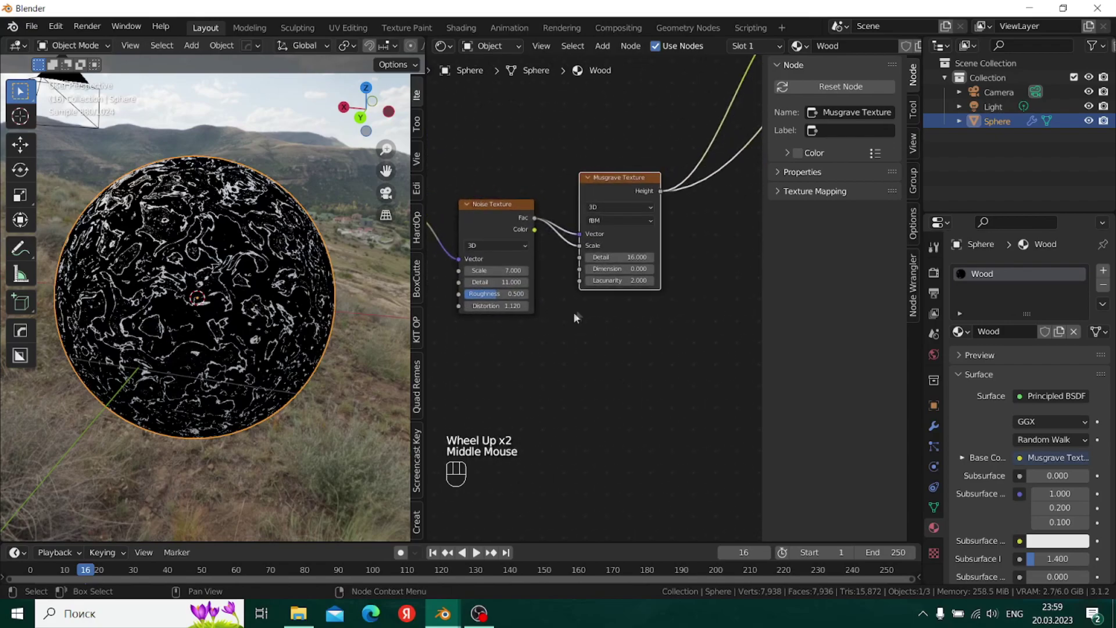
- Set the Mapping scale to 1.08, 0.15, 0.15 and inspect the stretched grain streaks
scroll("down", 3)
middle_click(561, 307)
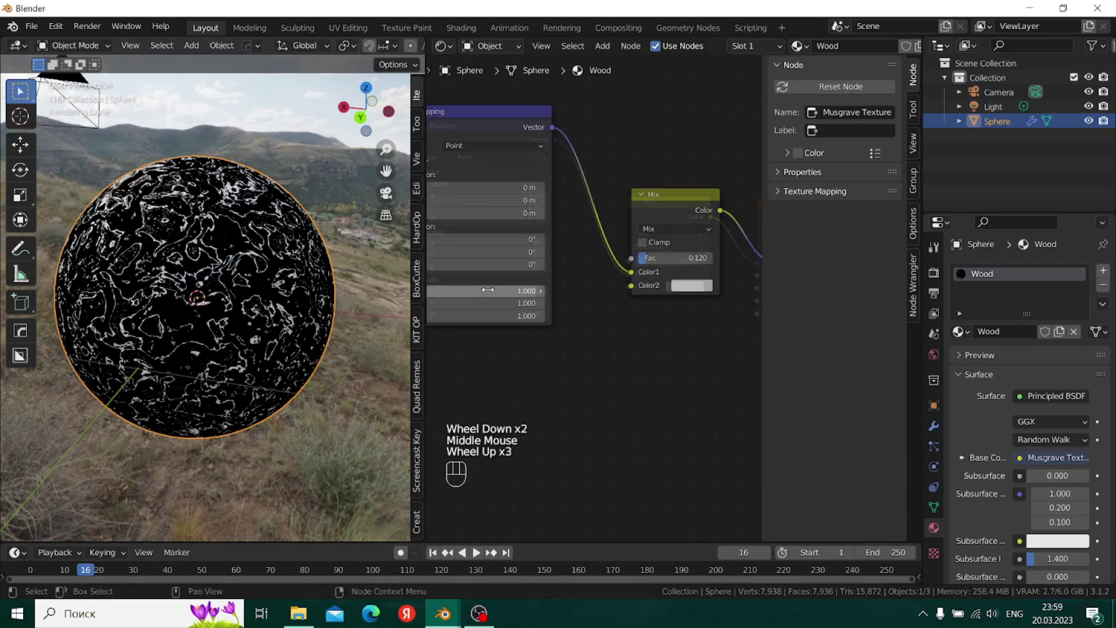
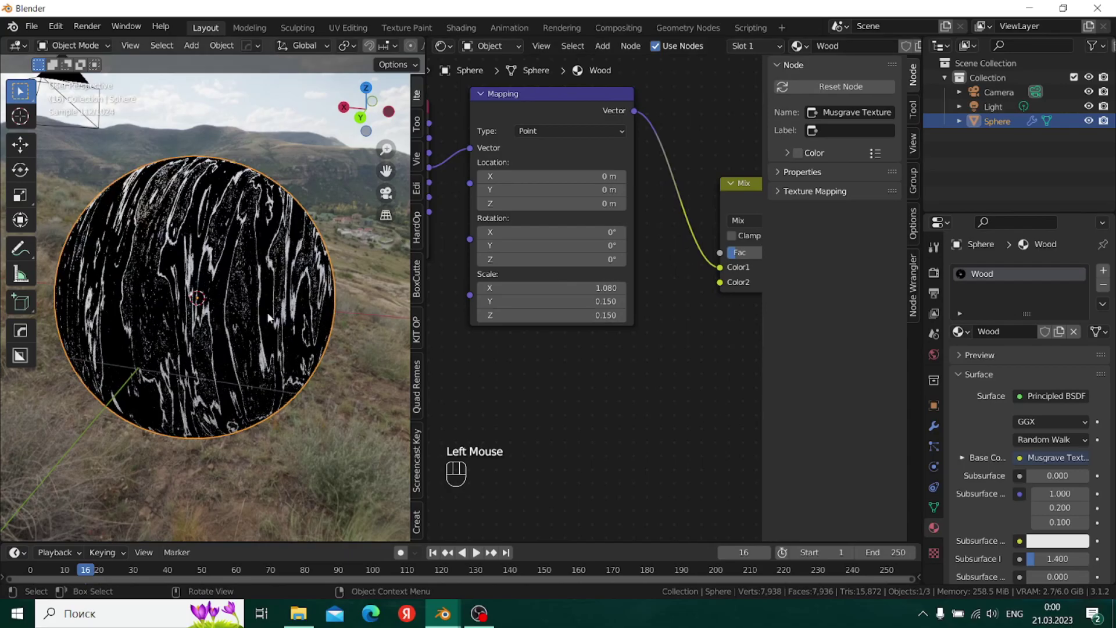
left_click(268, 298)
middle_click(218, 315)
left_click_drag(320, 305, 333, 312)
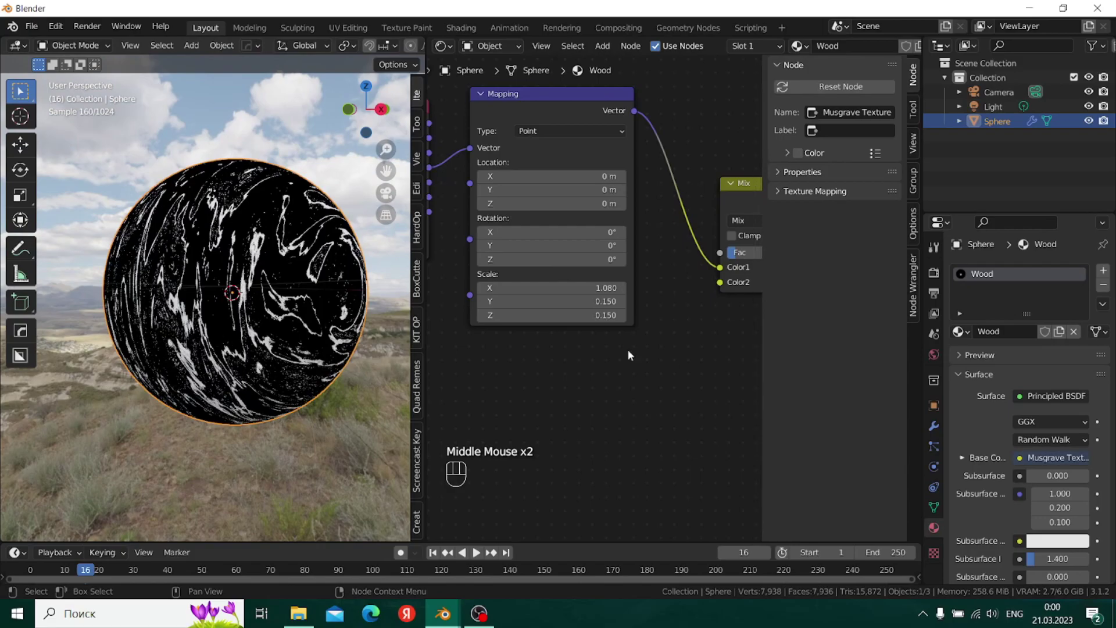
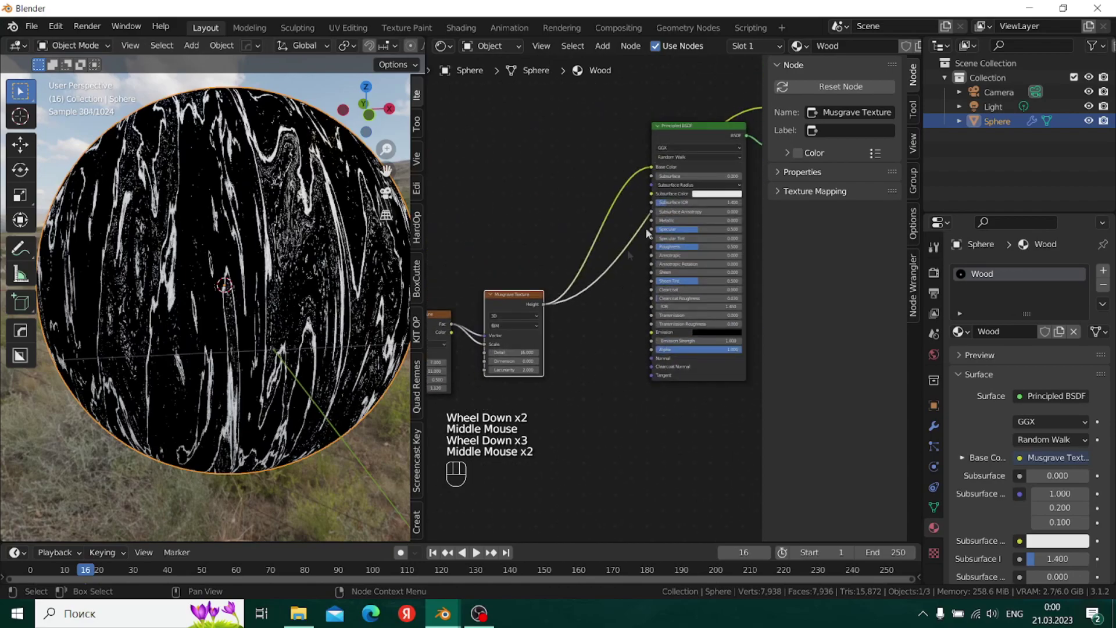
- Delete a leftover node near the material output and bring up the render settings
middle_click(172, 211)
left_click(647, 146)
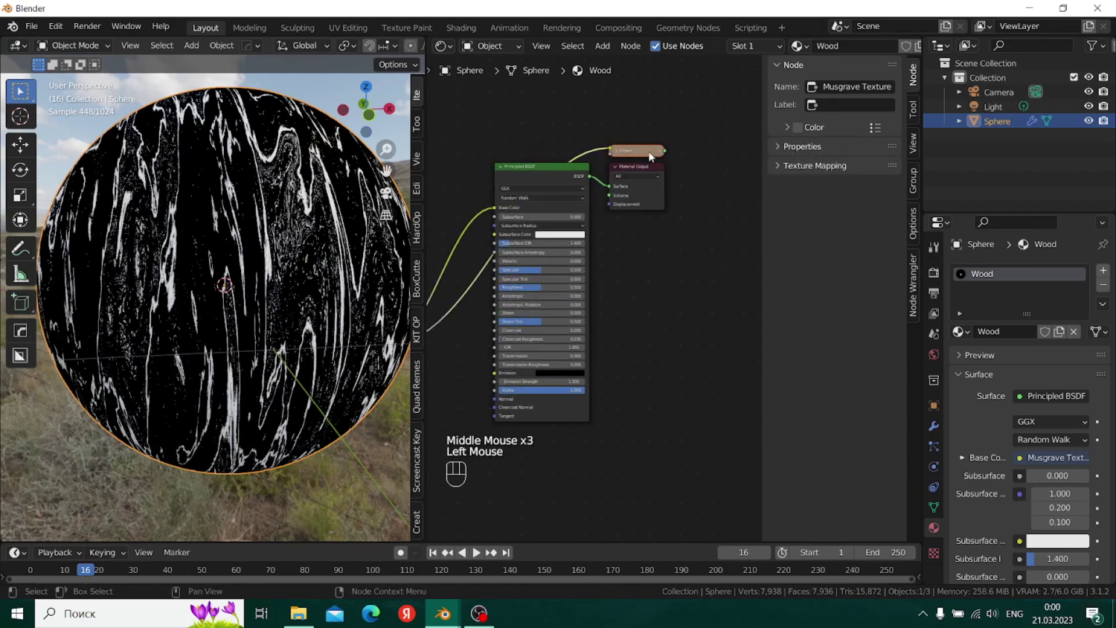
key("Delete")
middle_click(173, 211)
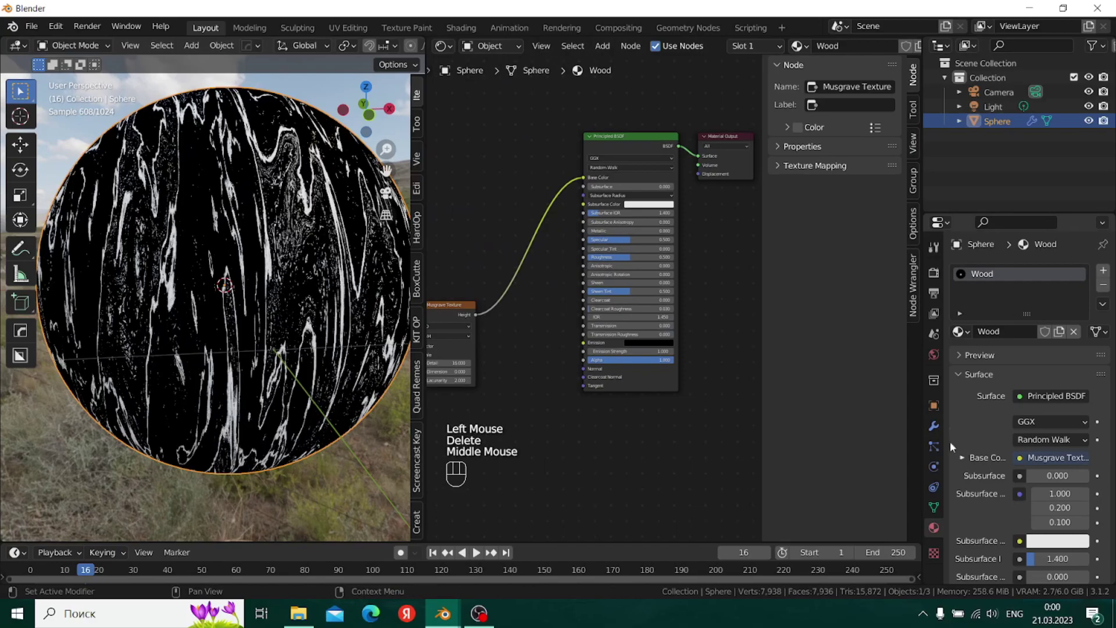
left_click(938, 270)
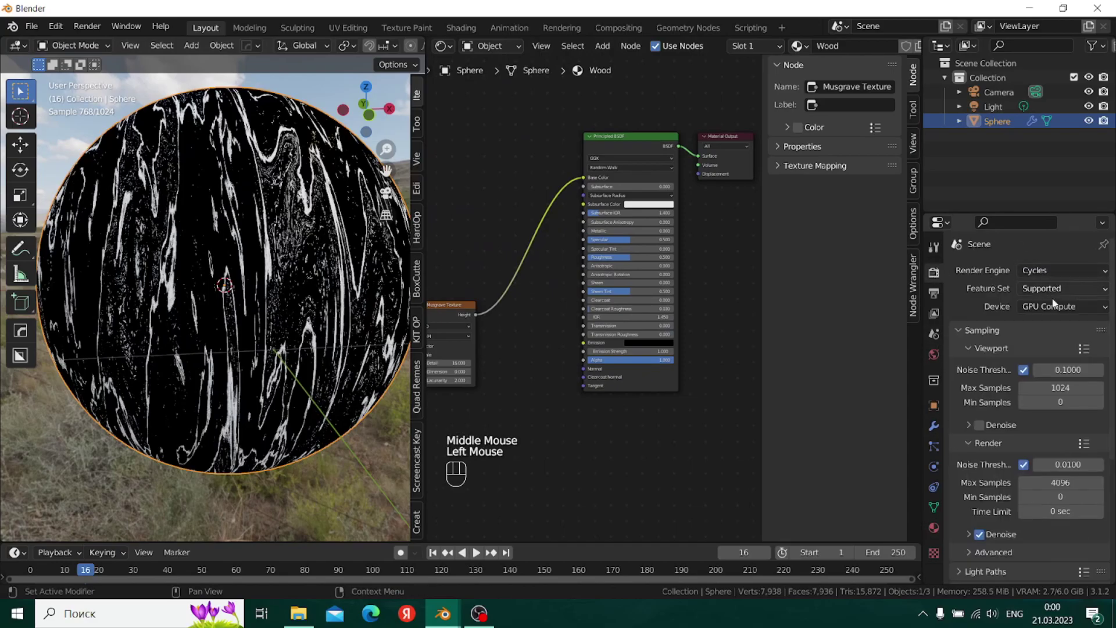
left_click(1056, 309)
left_click(1044, 342)
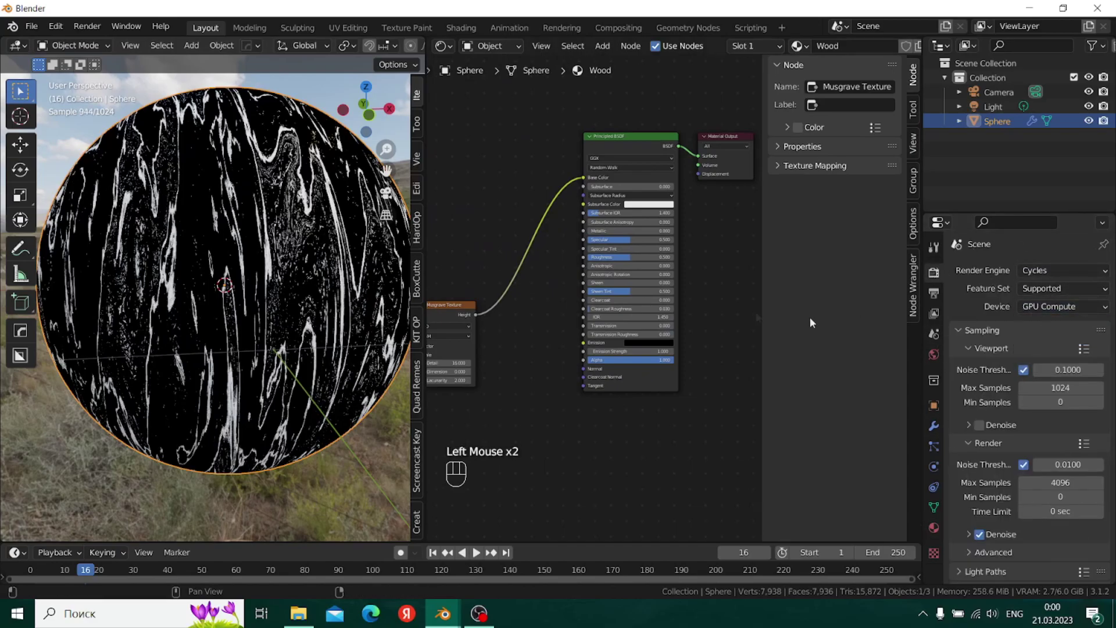
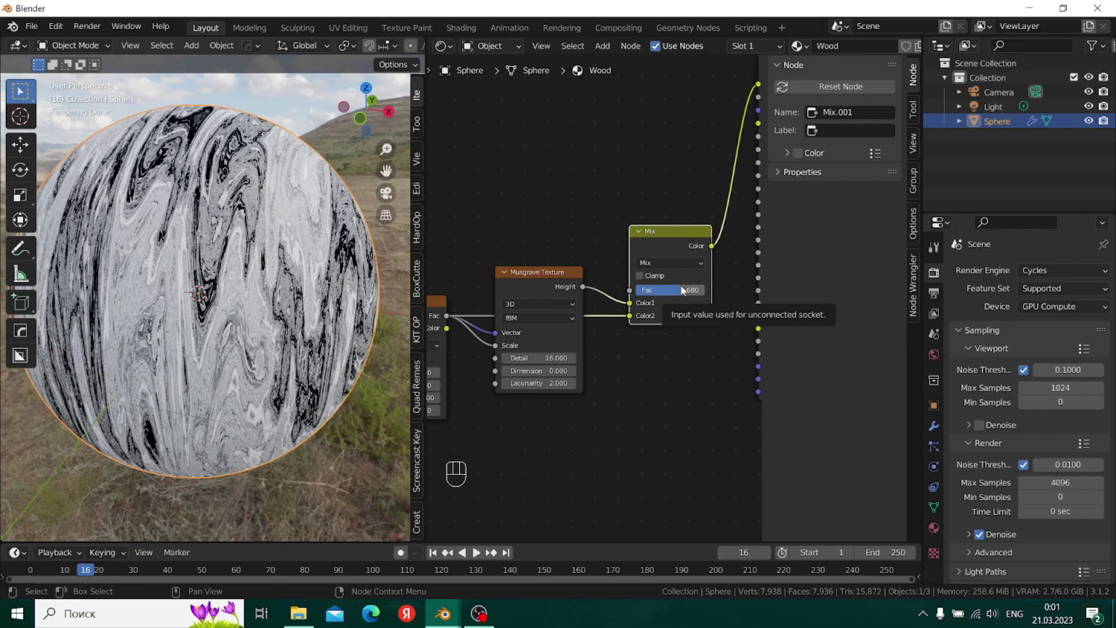
- Set the second Mix node's Fac to 0.820 and inspect the lighter grain around the sphere
left_click(687, 292)
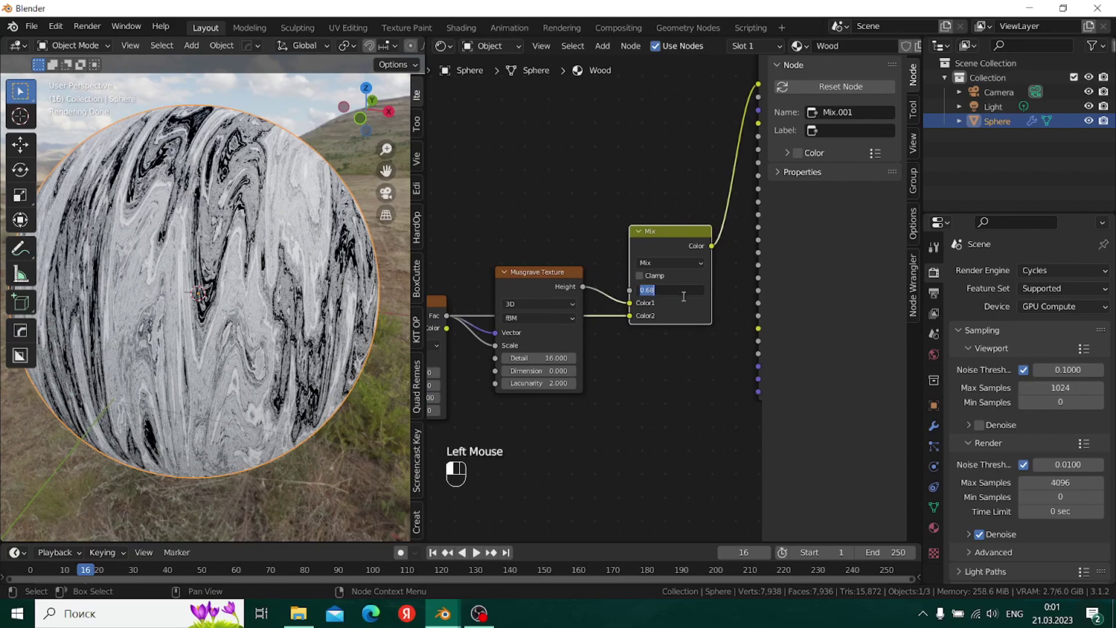
left_click(688, 300)
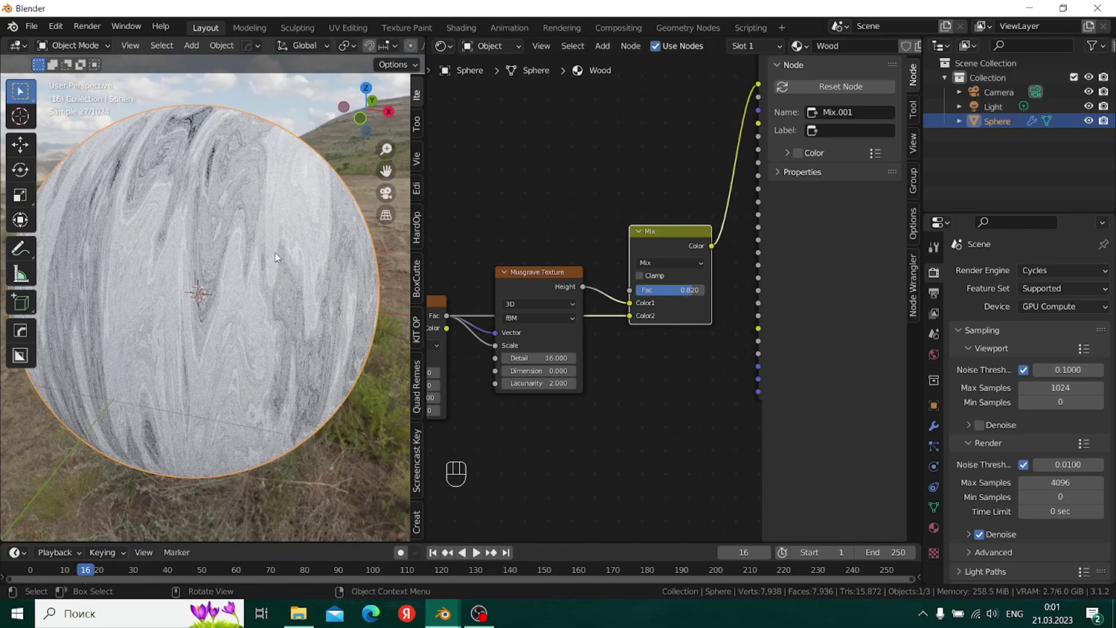
left_click_drag(231, 367, 256, 376)
left_click_drag(209, 294, 238, 264)
scroll("up", 3)
left_click_drag(234, 286, 213, 373)
scroll("down", 3)
left_click_drag(214, 306, 261, 245)
left_click_drag(298, 268, 215, 307)
middle_click(205, 342)
scroll("down", 3)
left_click_drag(228, 317, 248, 357)
middle_click(387, 197)
left_click(387, 197)
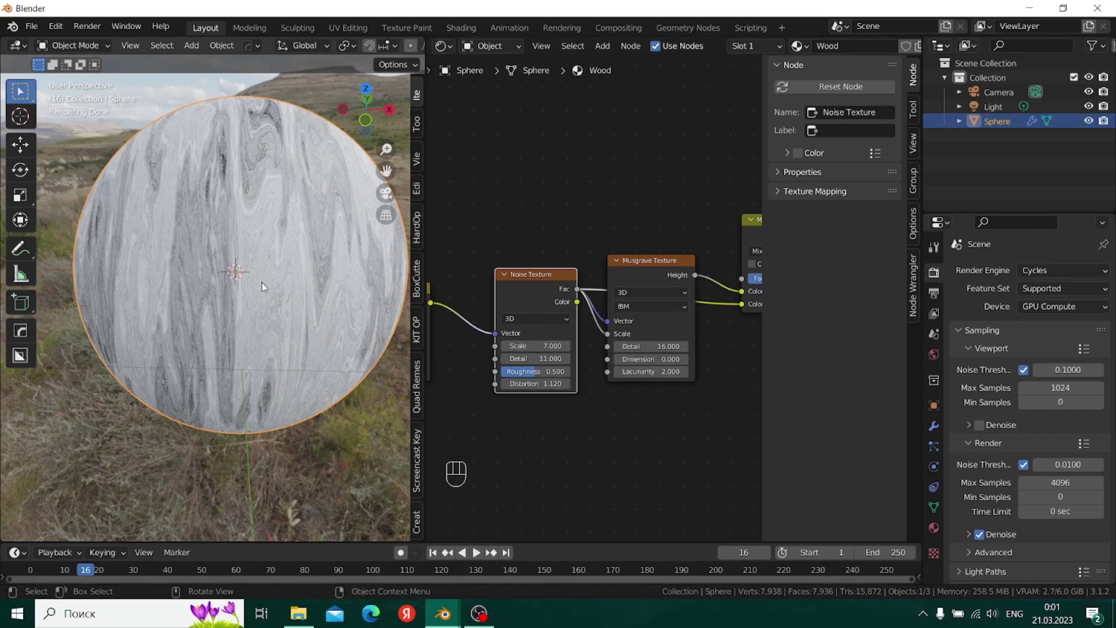
- Move to the Principled BSDF and search the add-node menu for 'colo'
scroll("down", 3)
middle_click(387, 197)
middle_click(386, 197)
left_click(387, 197)
middle_click(387, 197)
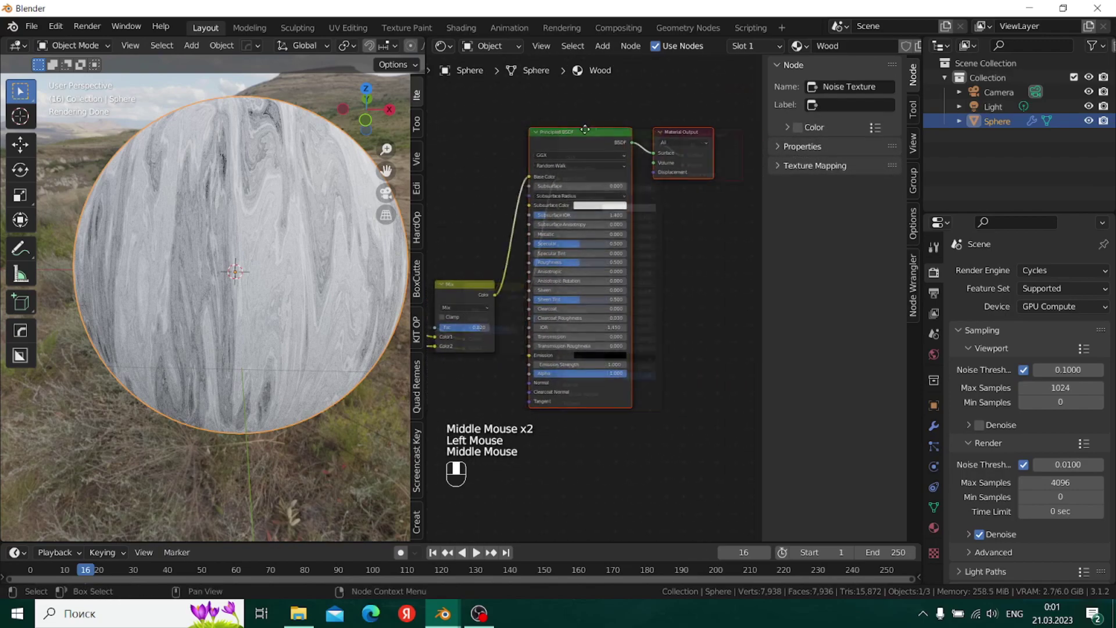
left_click(387, 197)
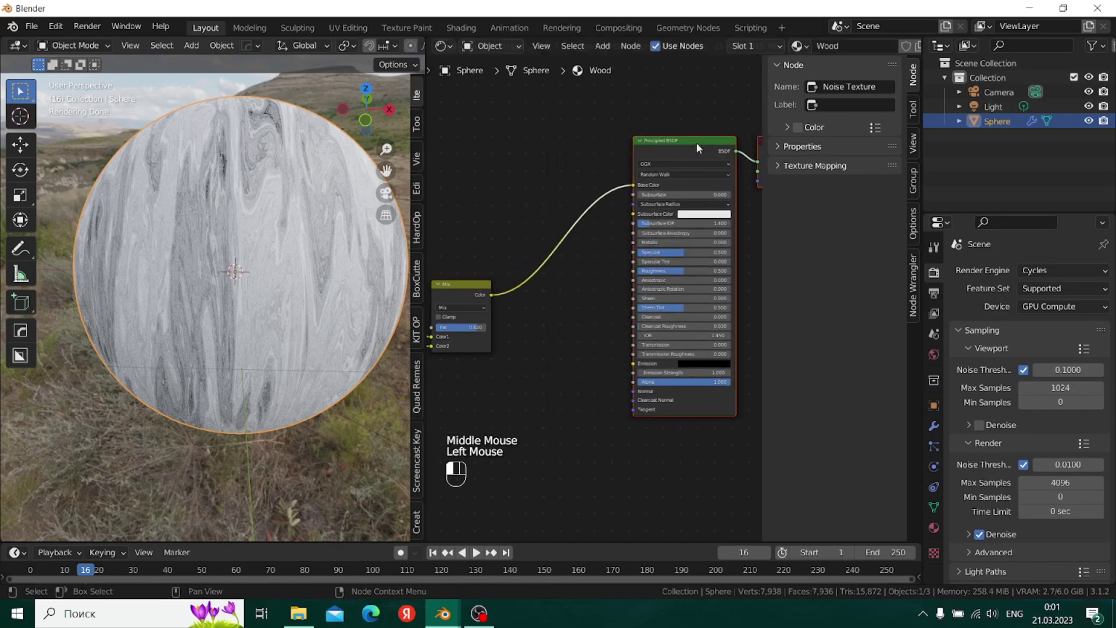
left_click(386, 197)
middle_click(387, 197)
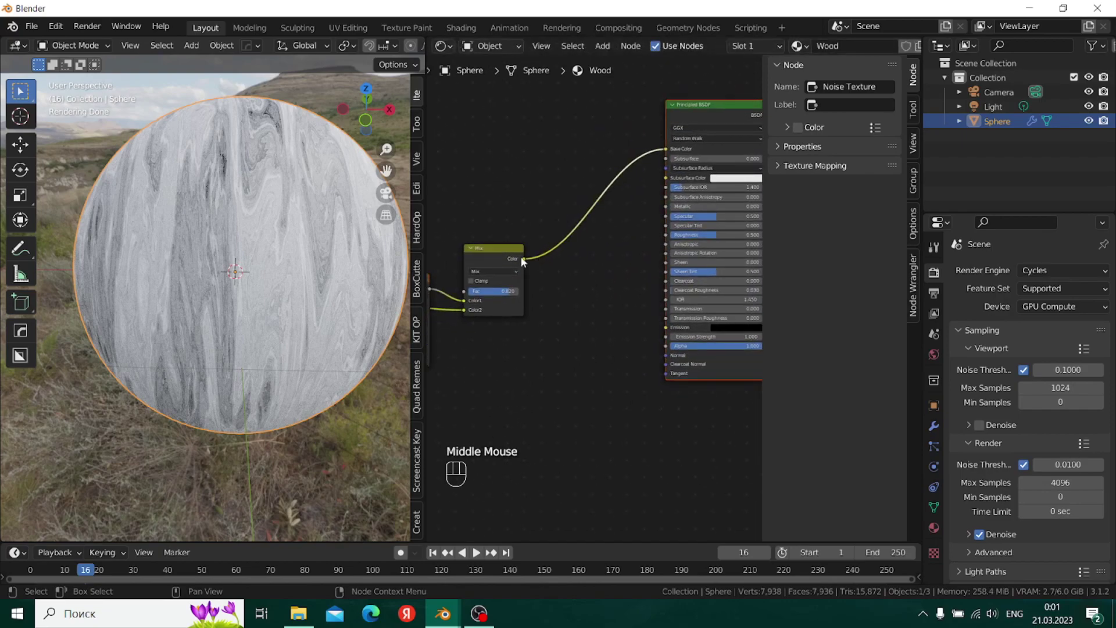
left_click(386, 197)
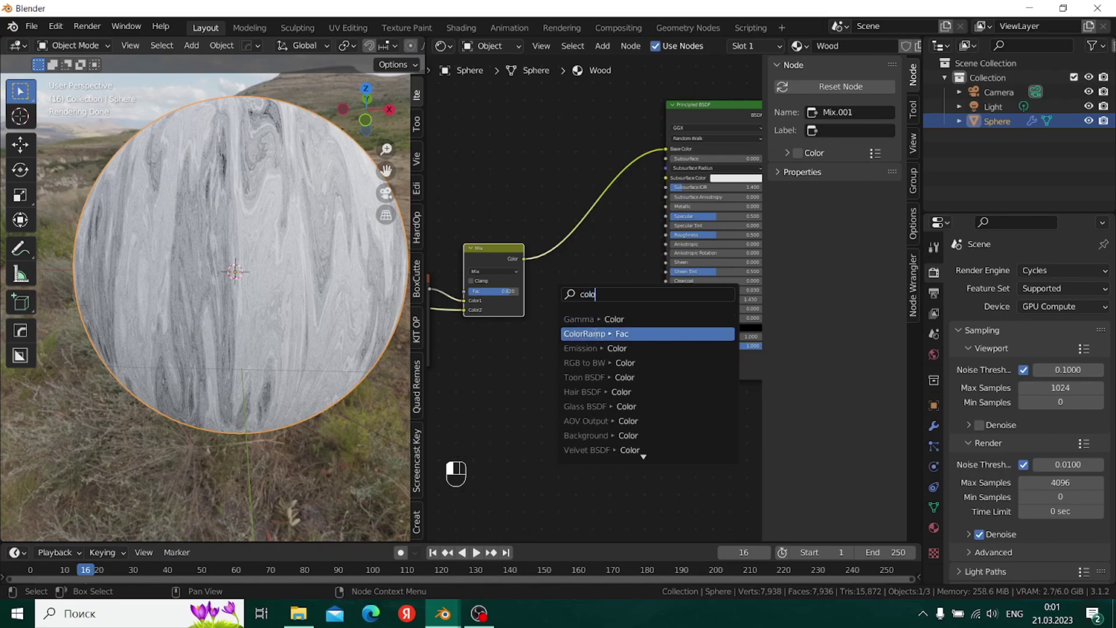
- Insert a ColorRamp between the Mix output and the Principled BSDF base colour
left_click(386, 197)
left_click(386, 197)
left_click(386, 197)
left_click(386, 197)
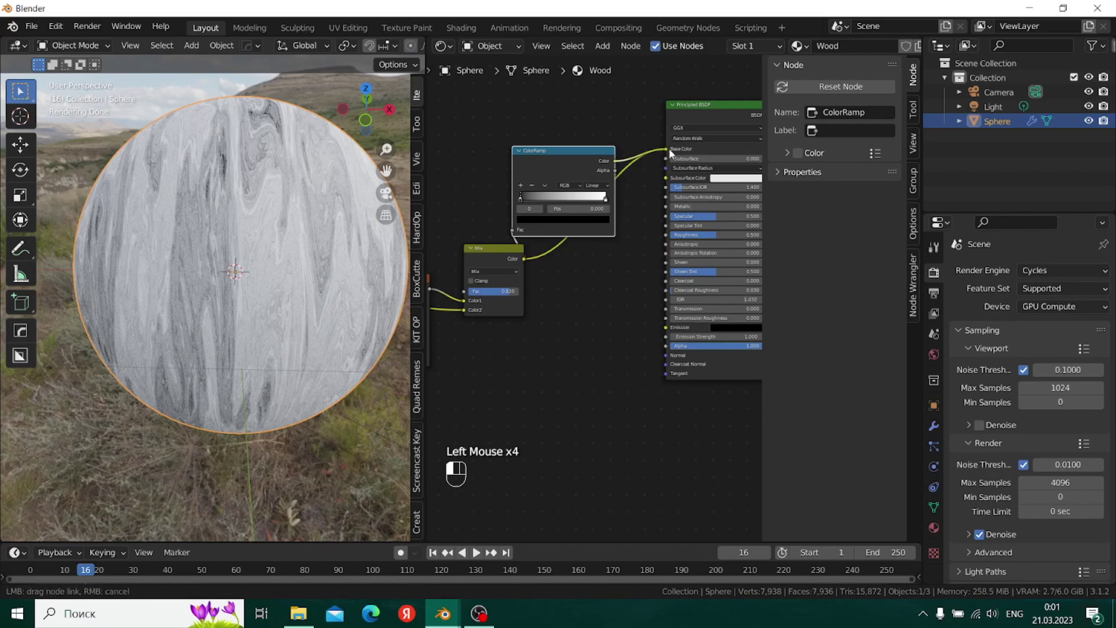
left_click(386, 197)
scroll("up", 3)
scroll("up", 3)
scroll("down", 3)
middle_click(387, 197)
scroll("up", 3)
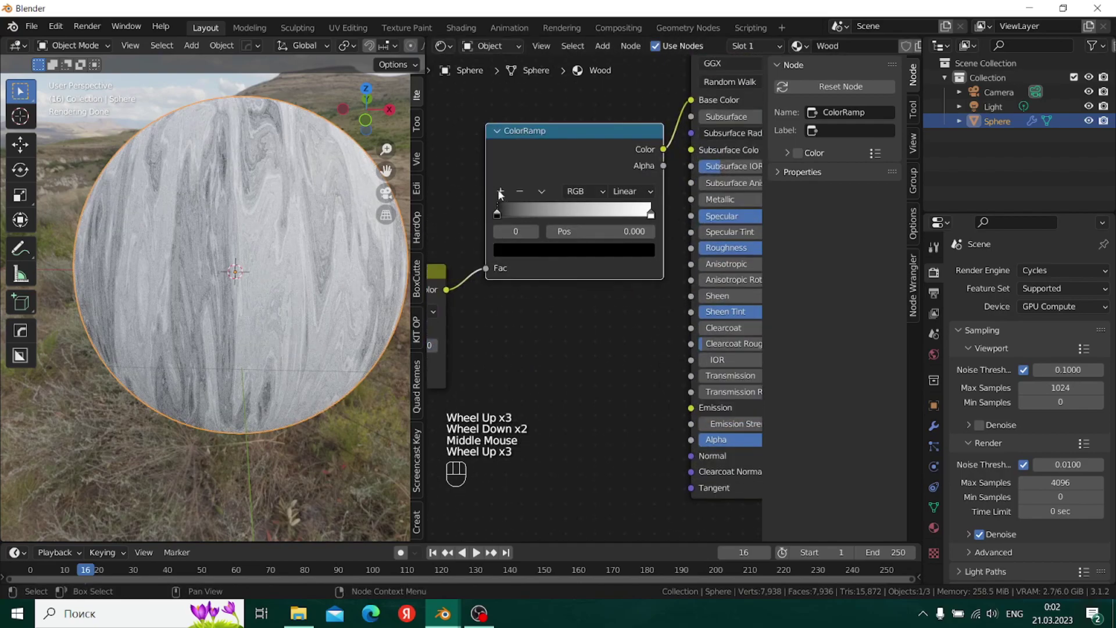
- Add two extra stops to the ramp and move the second stop to position 0.185
left_click(387, 197)
left_click(387, 197)
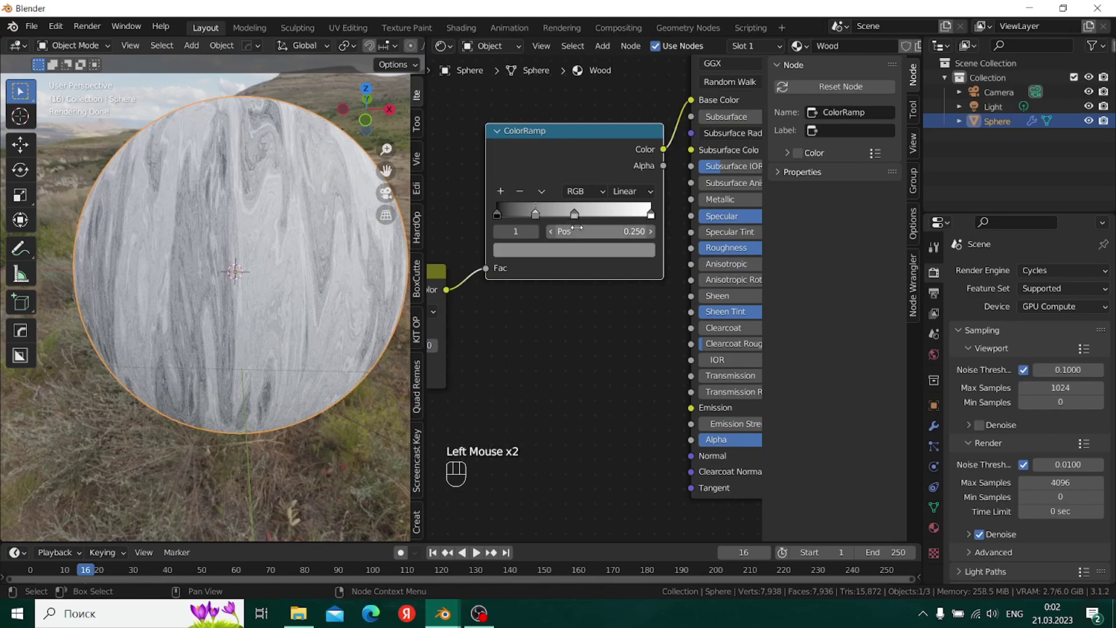
middle_click(387, 197)
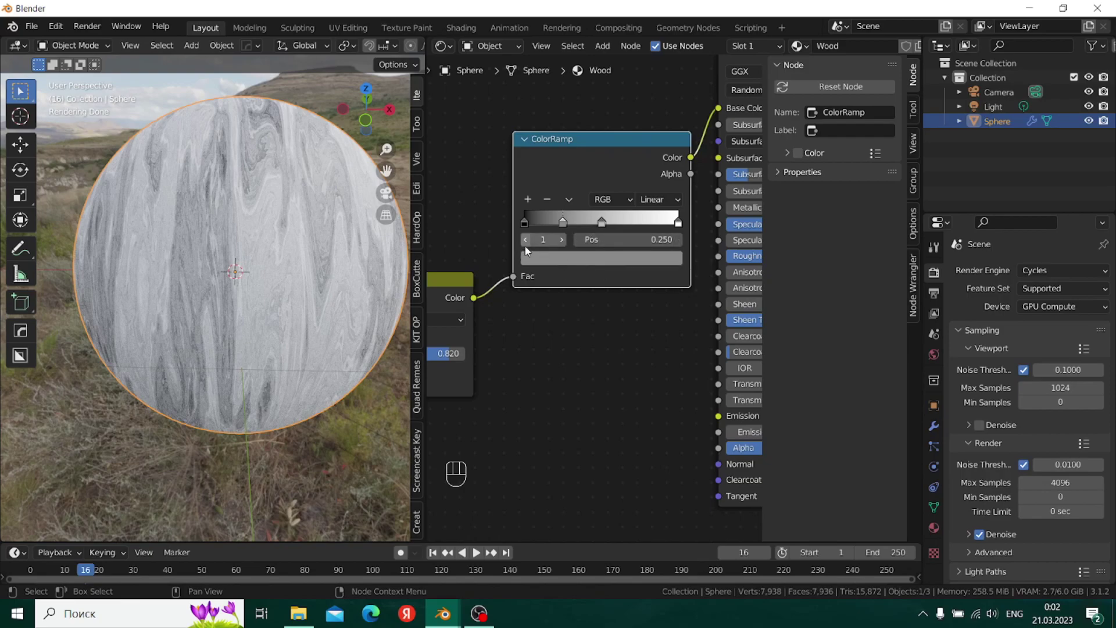
left_click(387, 197)
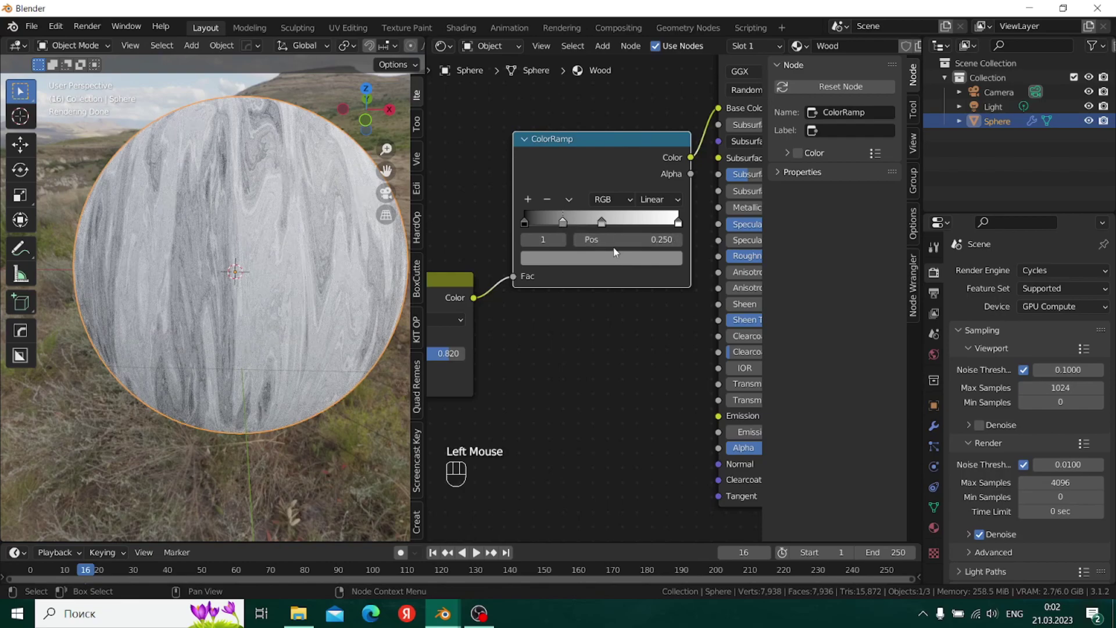
left_click(386, 197)
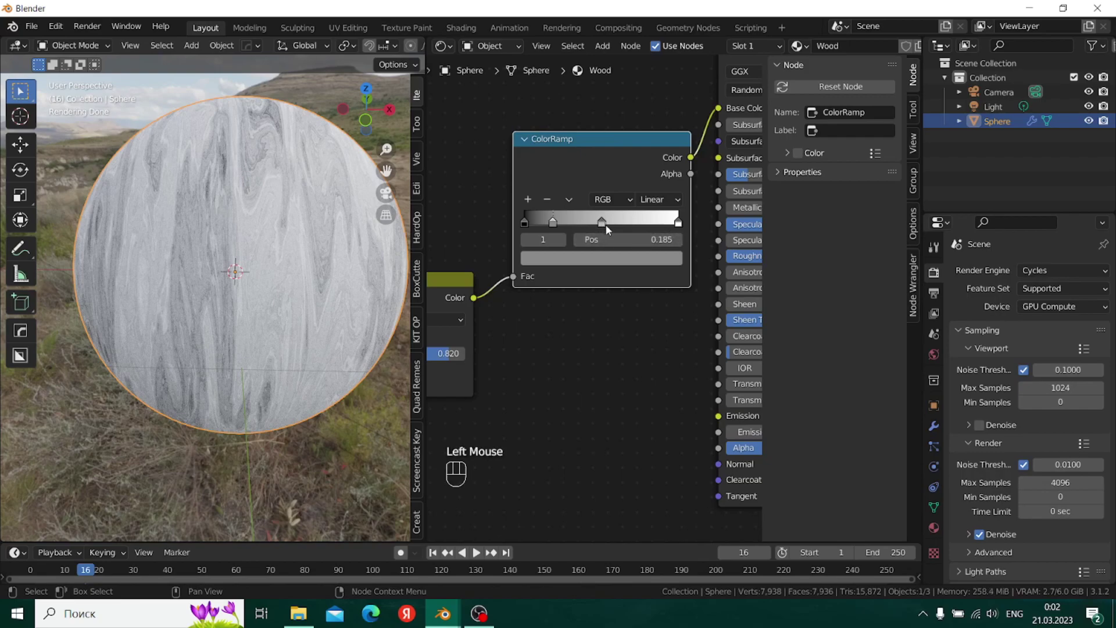
- Move the grain ramp's third stop to position 0.565, then select the darkest stop
left_click(387, 197)
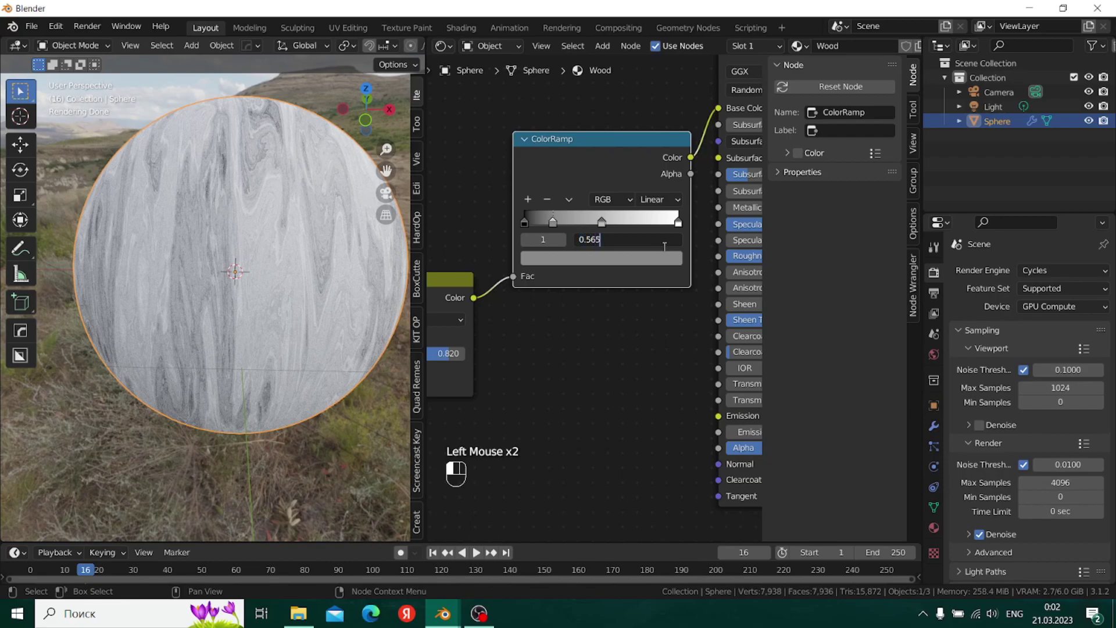
key("ctrl+z")
left_click(387, 197)
left_click(388, 197)
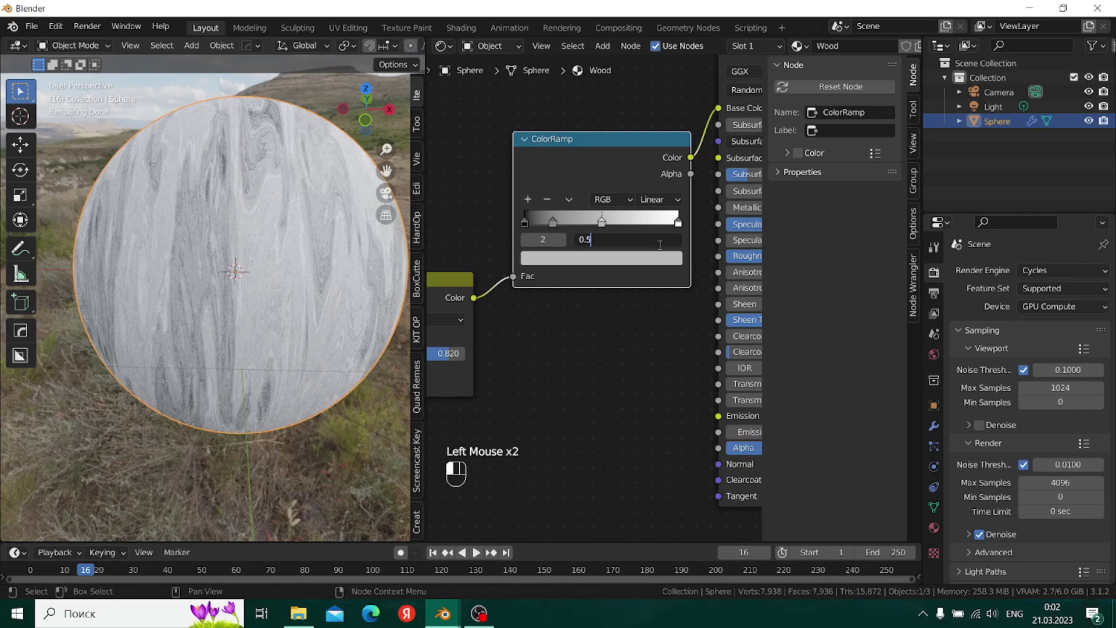
left_click(387, 197)
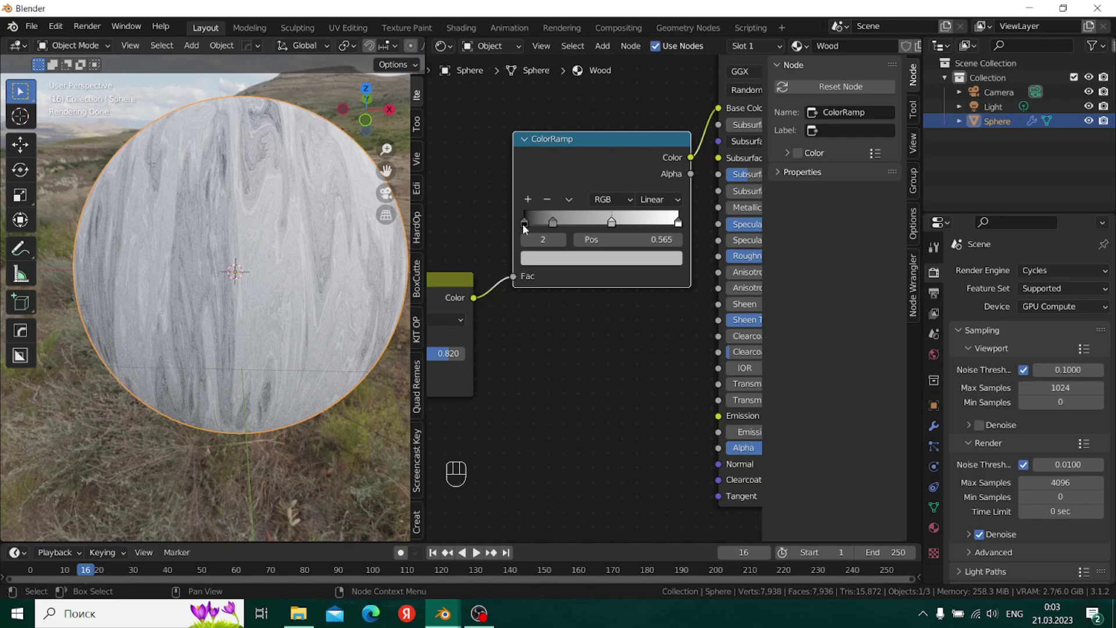
left_click(387, 197)
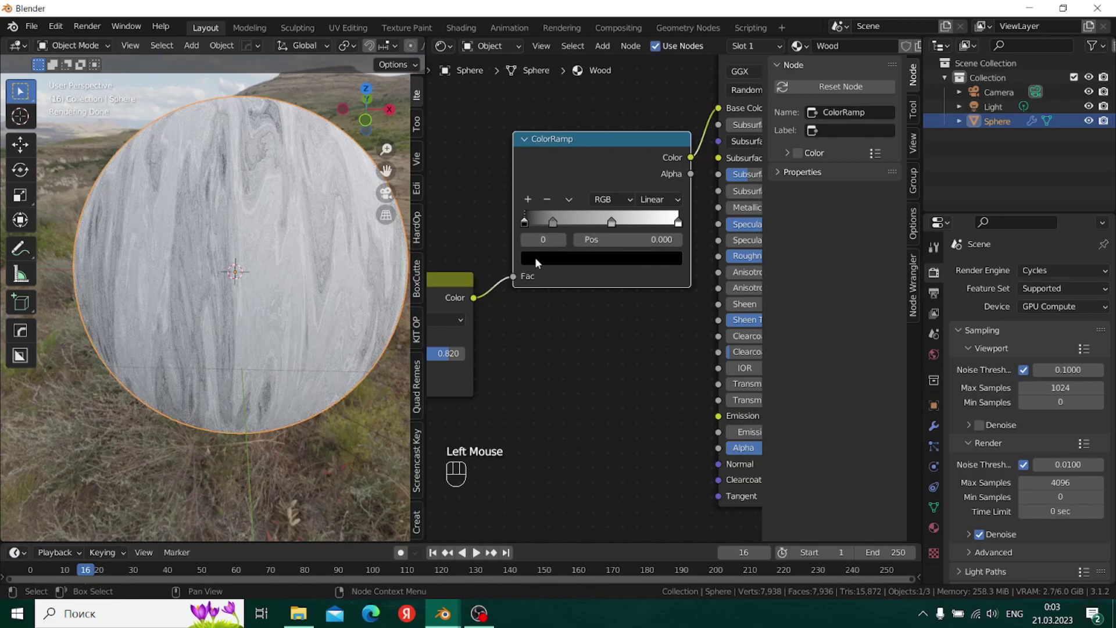
- Colour the darkest, second and third ramp stops in dark to mid brown shades
left_click(387, 197)
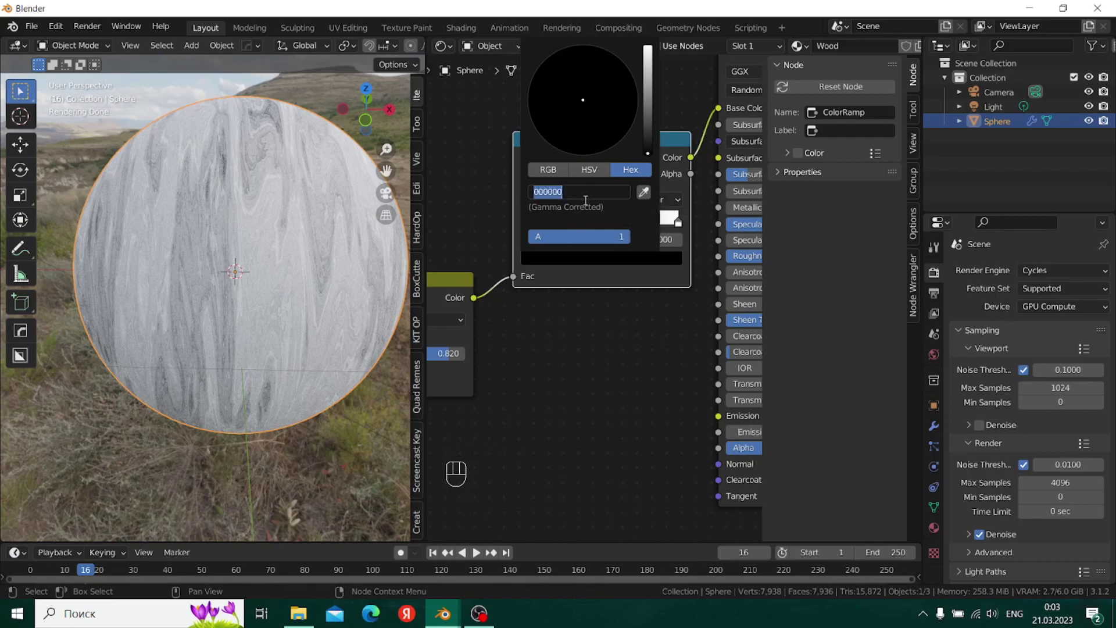
key("KP_3")
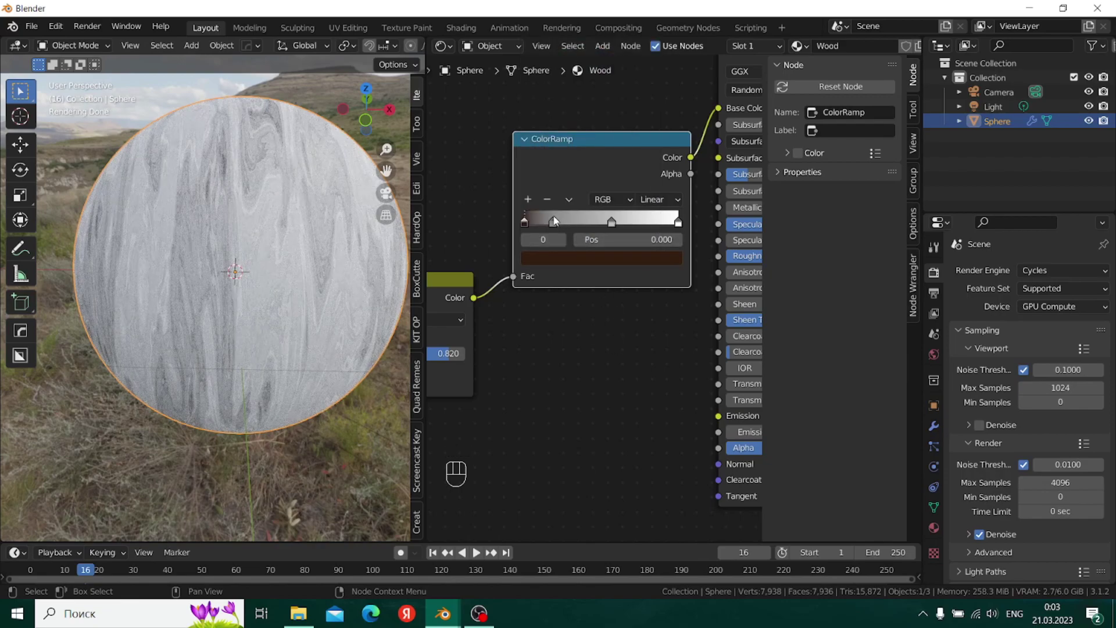
left_click(387, 197)
left_click(386, 197)
left_click(387, 197)
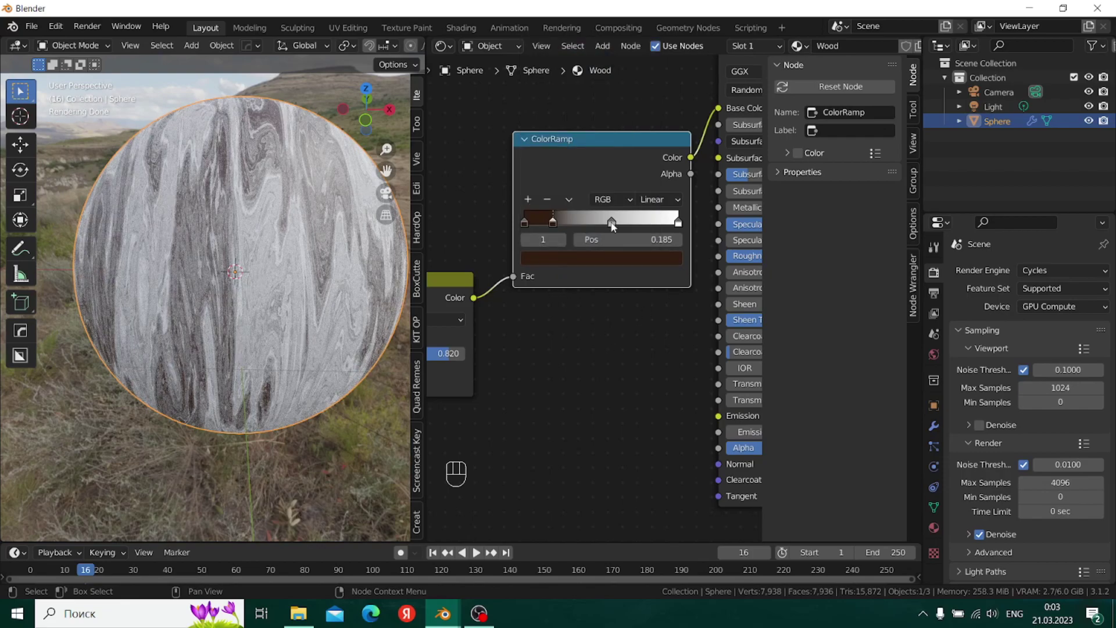
left_click(386, 197)
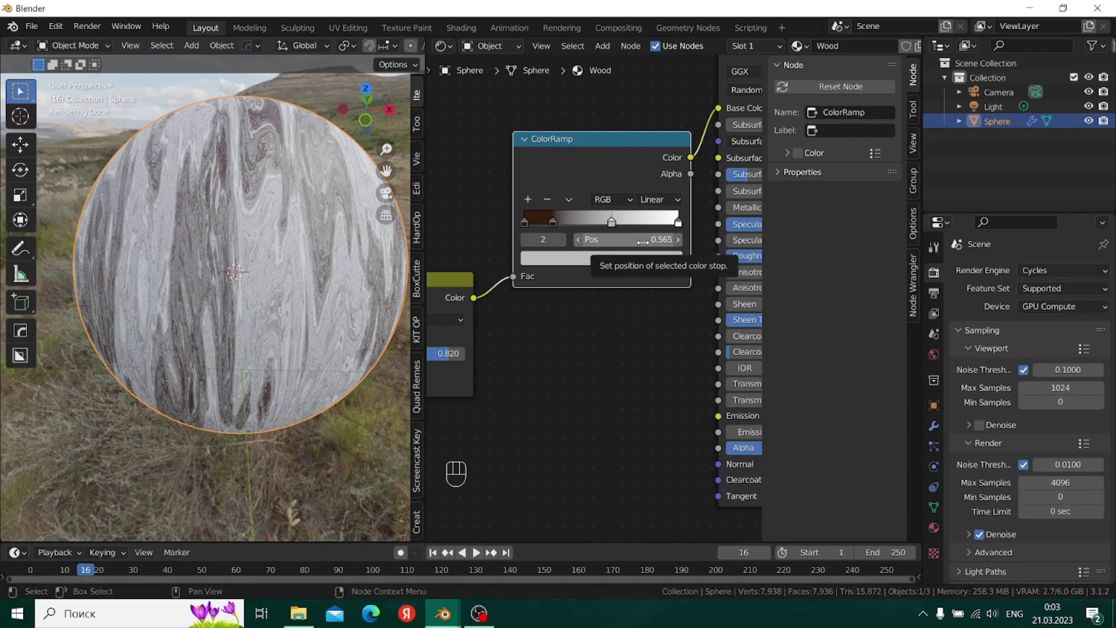
left_click(386, 197)
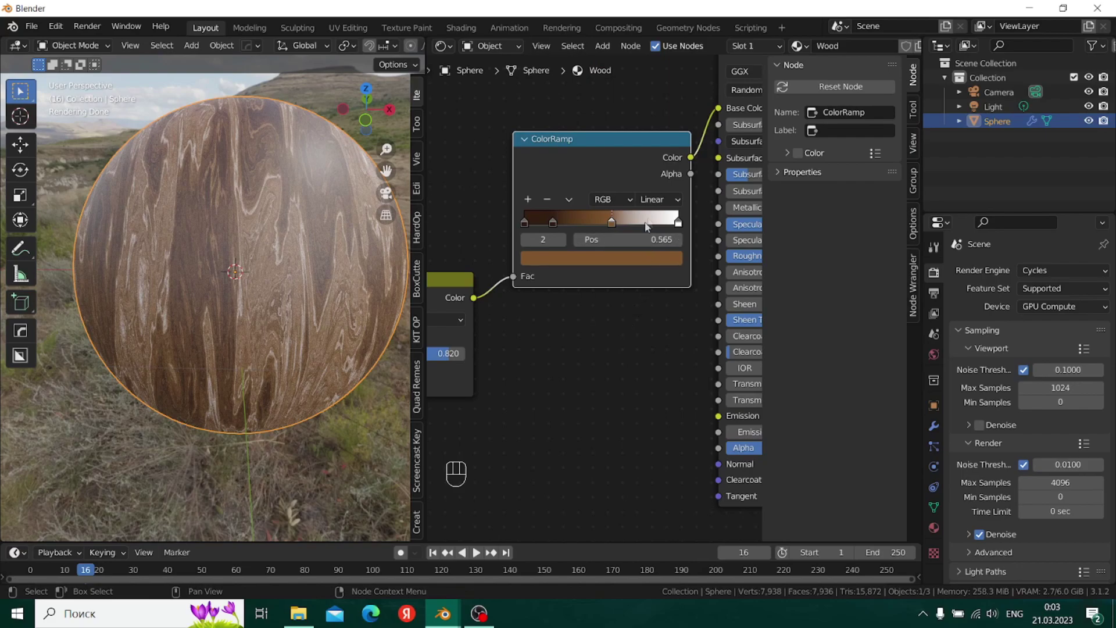
- Give the lightest ramp stop the light tan hex c49165
left_click(387, 197)
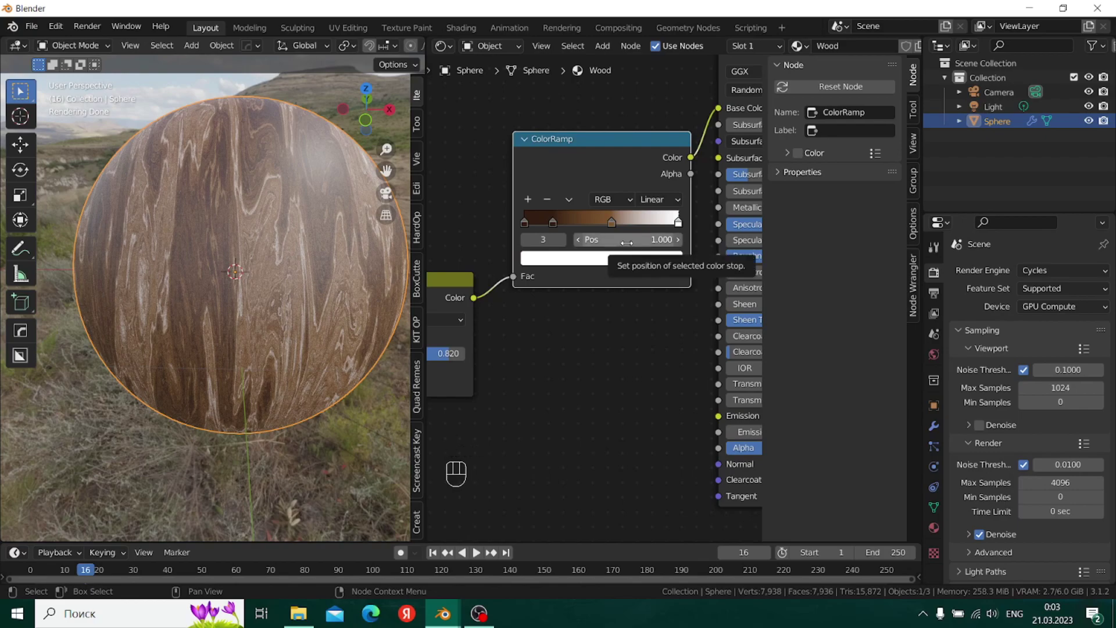
left_click(631, 263)
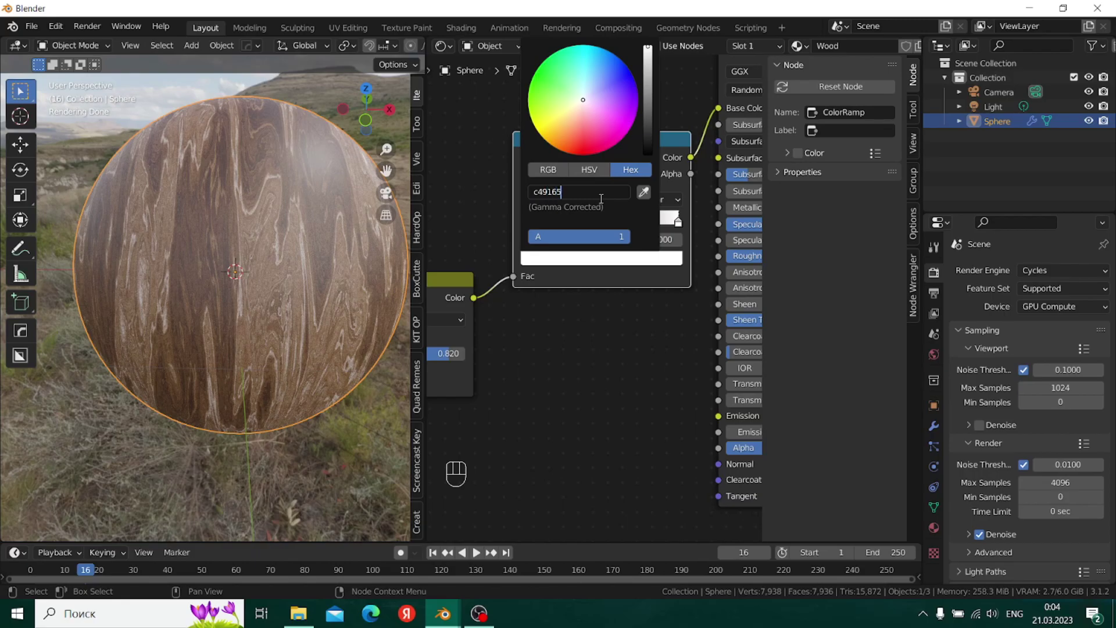
middle_click(255, 347)
middle_click(252, 355)
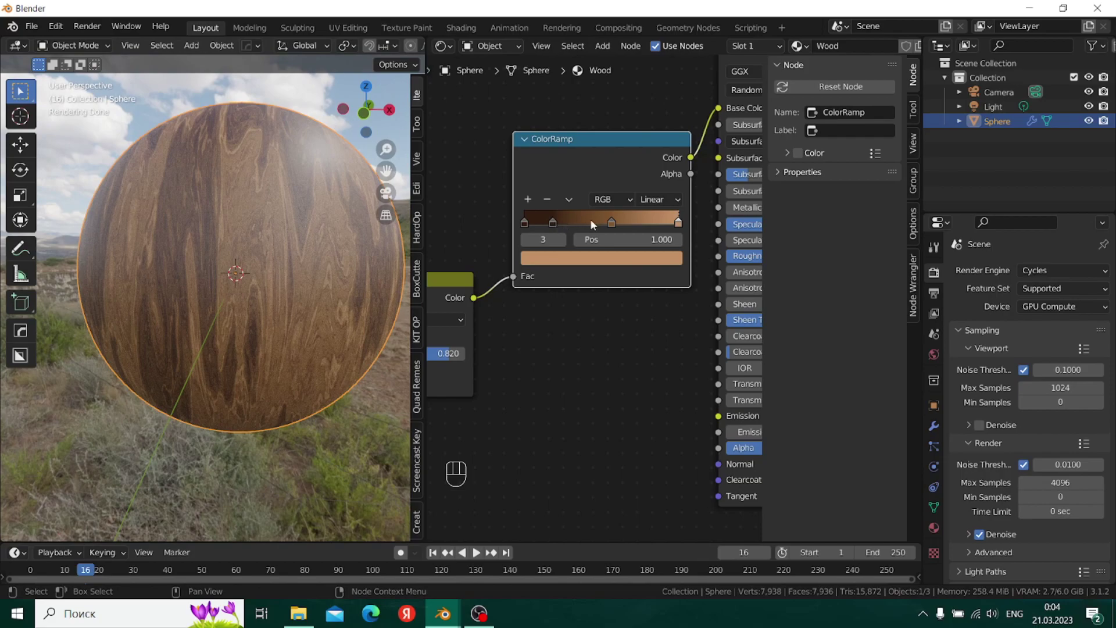
- Undo a stray node drag and bring the start of the Wood node tree into view
left_click_drag(616, 227, 647, 229)
key("ctrl+z")
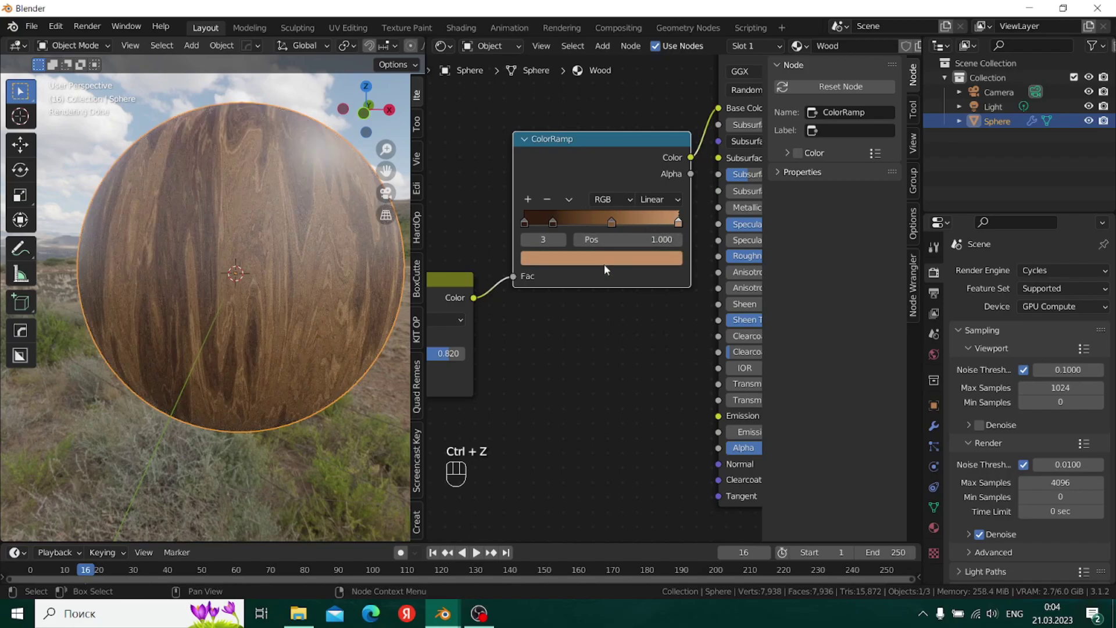
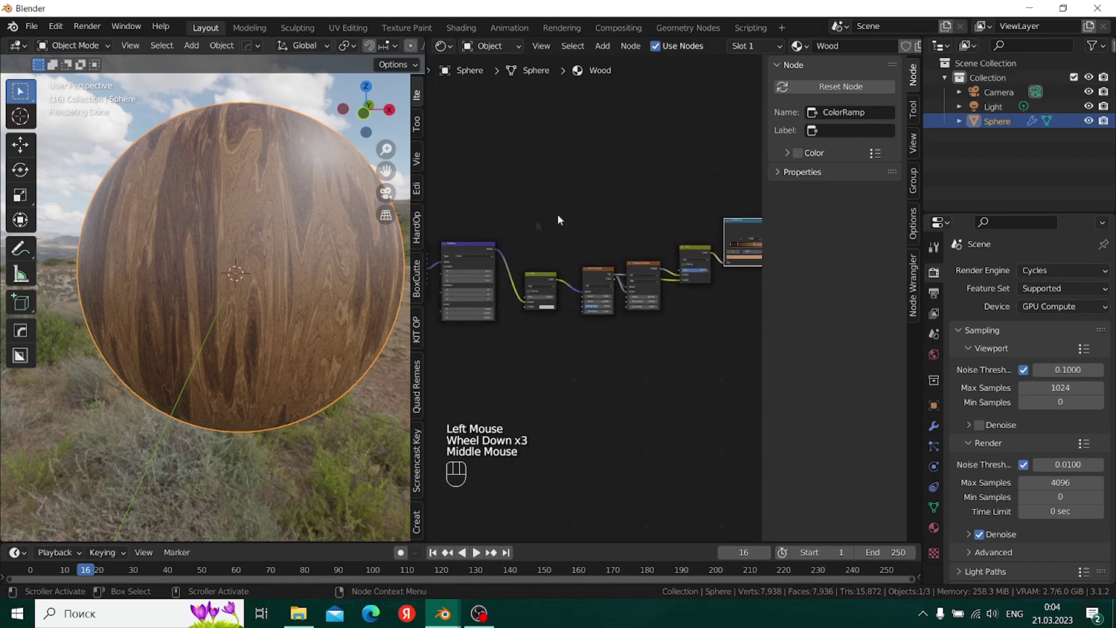
scroll("down", 3)
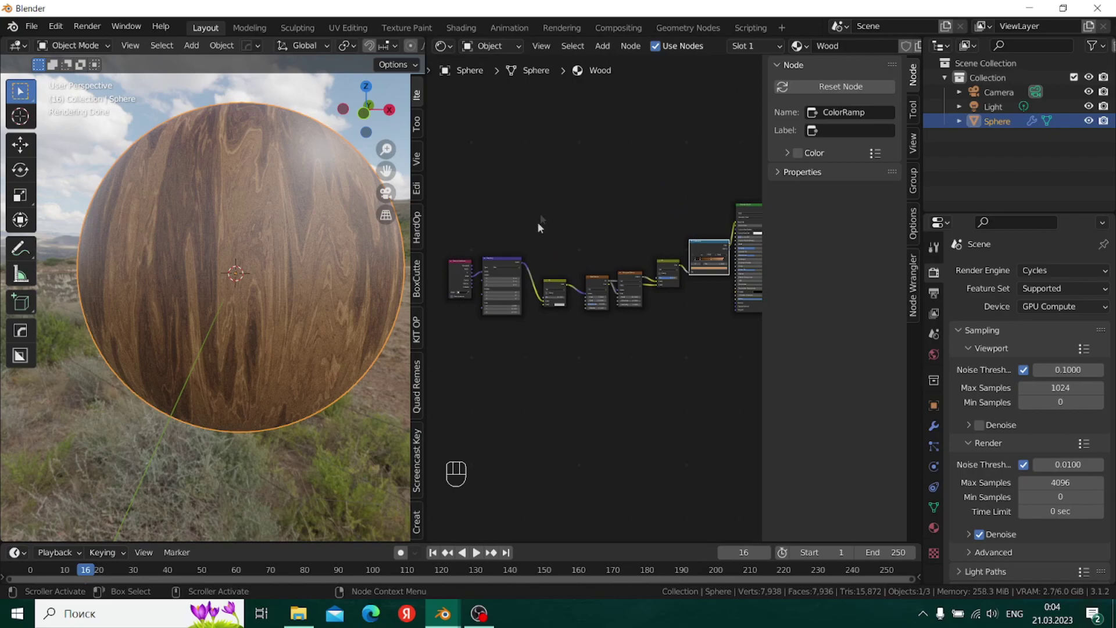
scroll("up", 3)
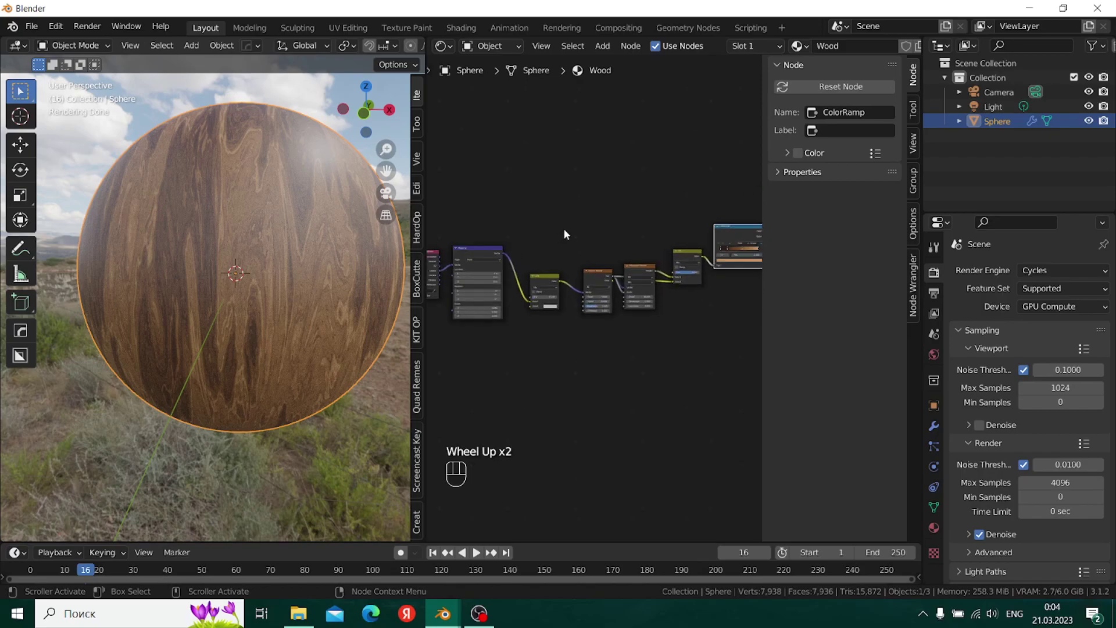
scroll("up", 3)
scroll("down", 3)
middle_click(524, 198)
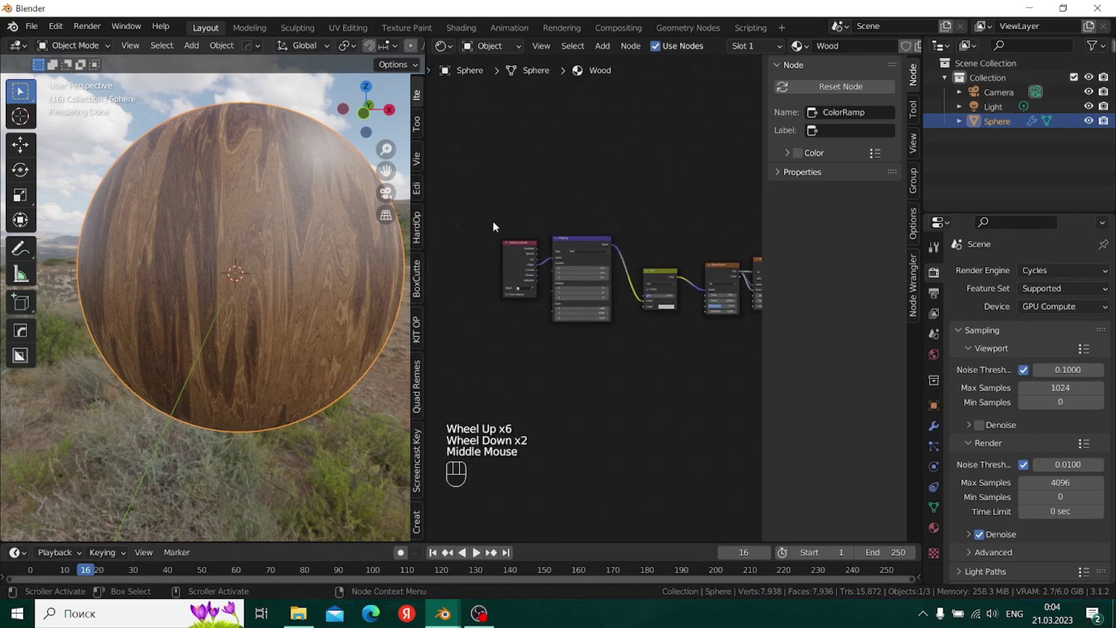
- Select the Texture Coordinate and Mapping nodes and make room above them
left_click(599, 311)
scroll("up", 3)
scroll("down", 3)
scroll("down", 3)
middle_click(553, 194)
- Duplicate the Texture Coordinate and Mapping pair and place the copies above the originals
key("shift+d")
left_click(578, 142)
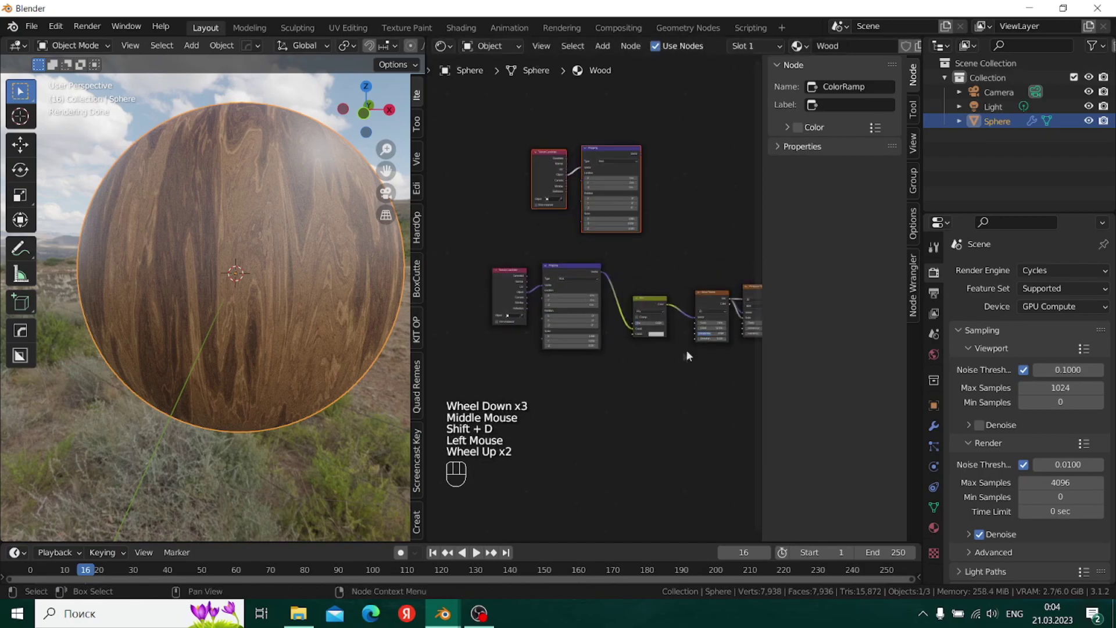
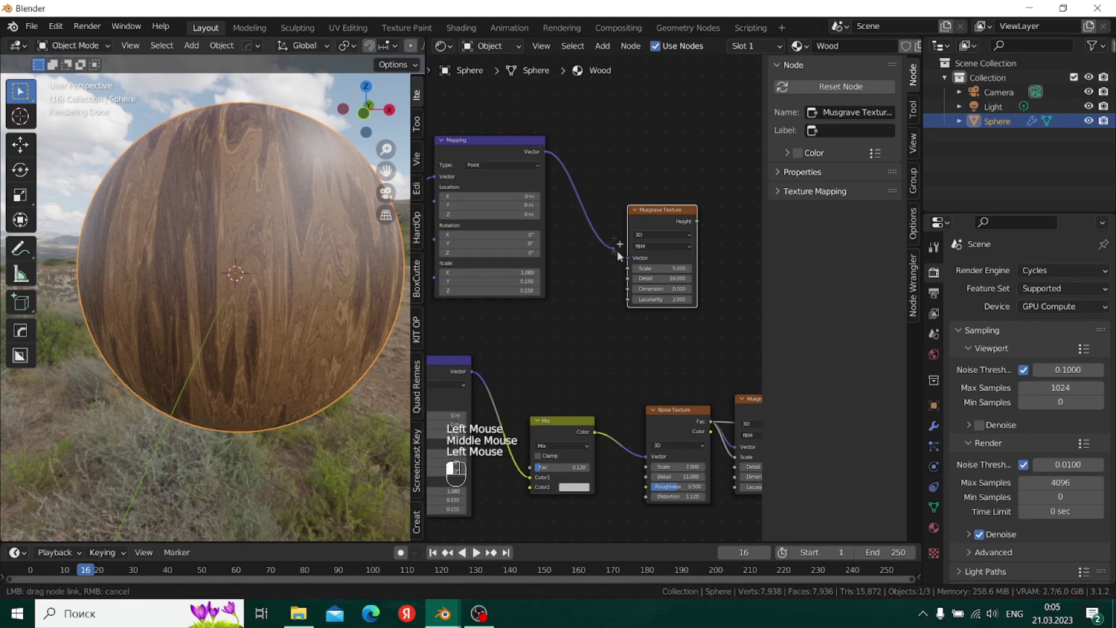
scroll("up", 3)
scroll("down", 3)
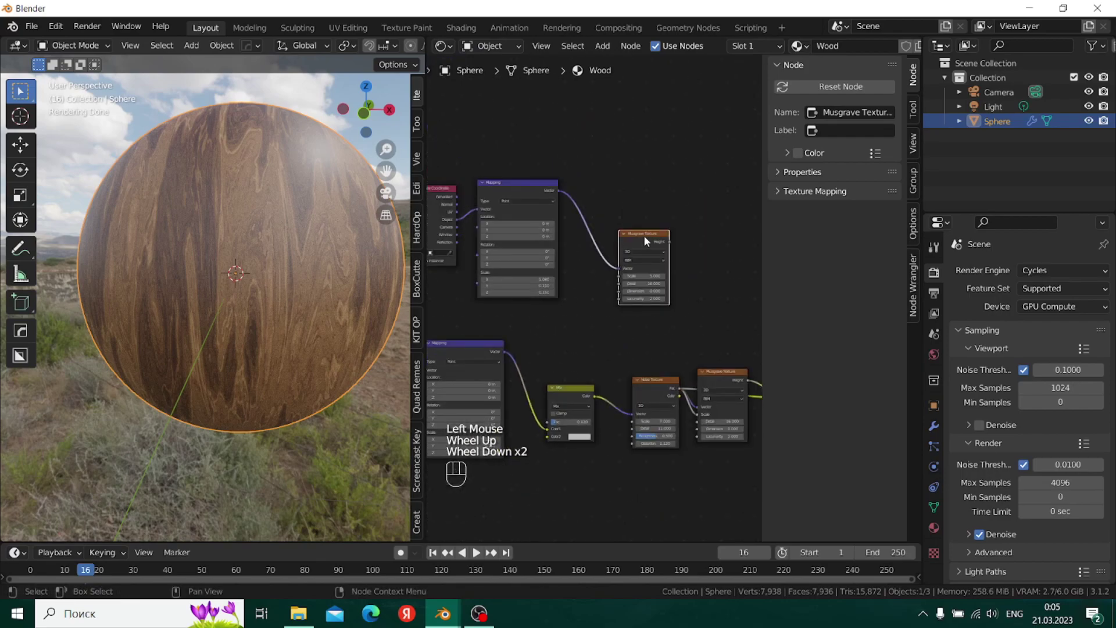
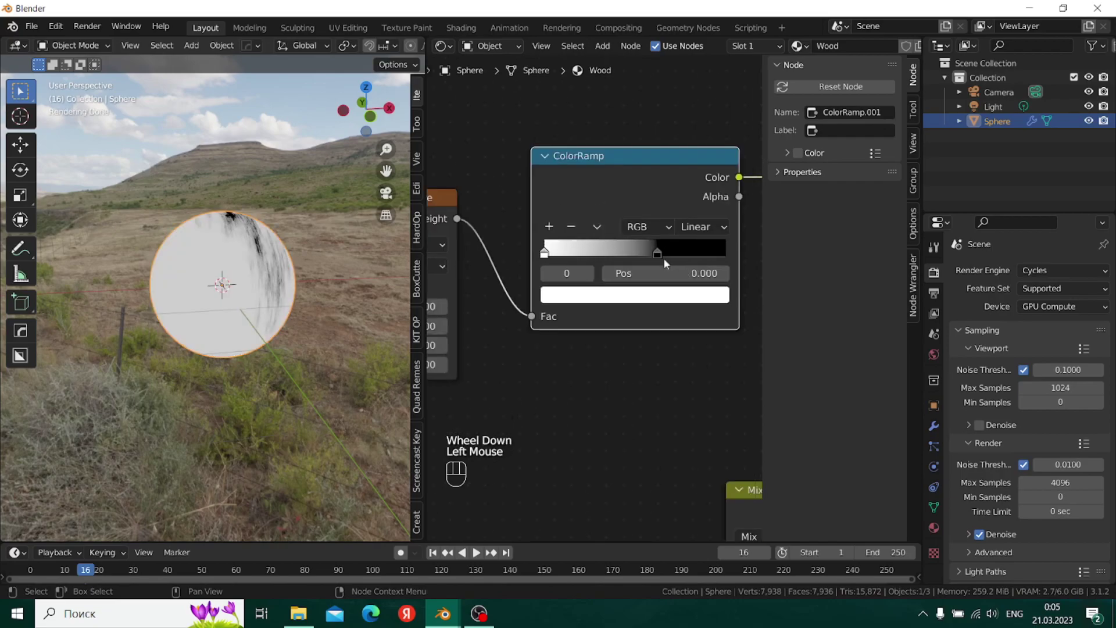
- Flip ColorRamp.001 so black sits at its end and reposition its stop
left_click_drag(665, 259, 532, 258)
left_click(552, 257)
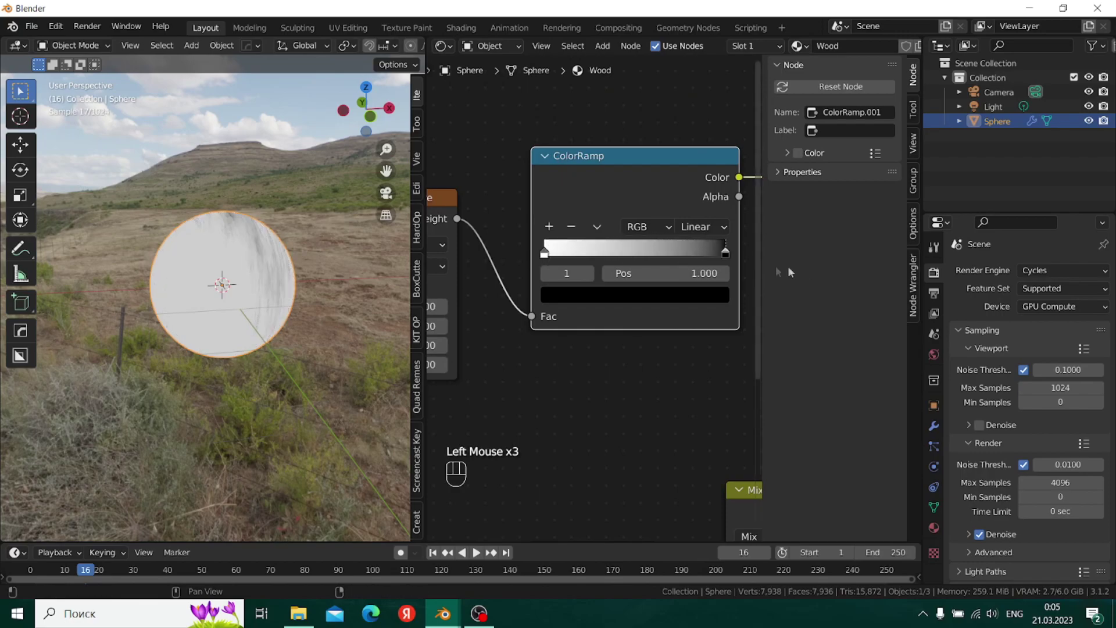
left_click(550, 260)
left_click(528, 262)
left_click_drag(706, 262, 581, 265)
left_click(647, 261)
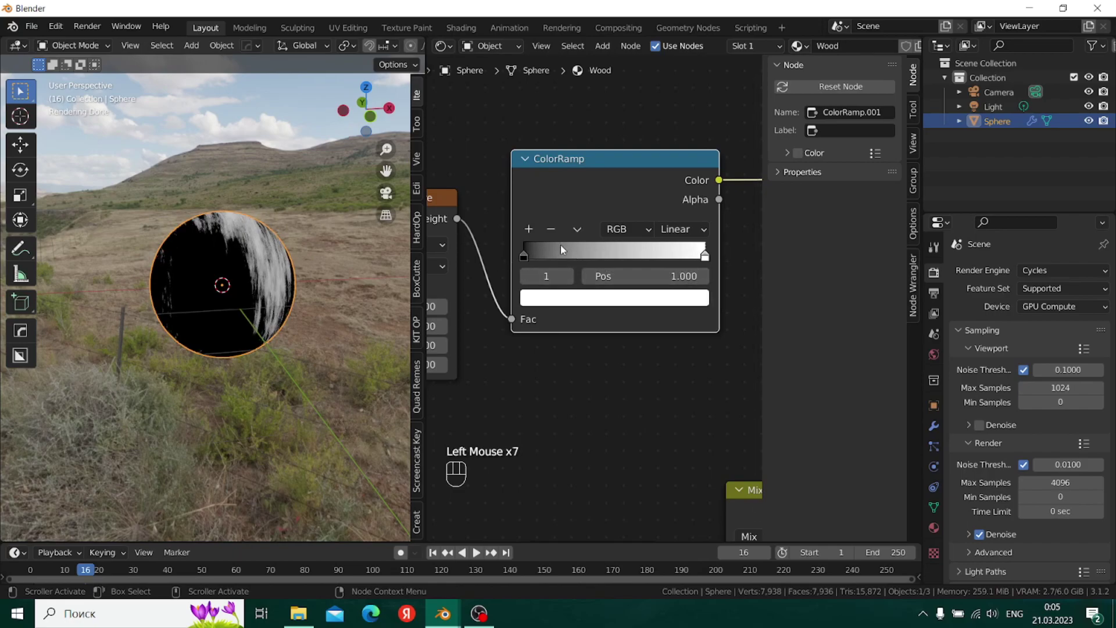
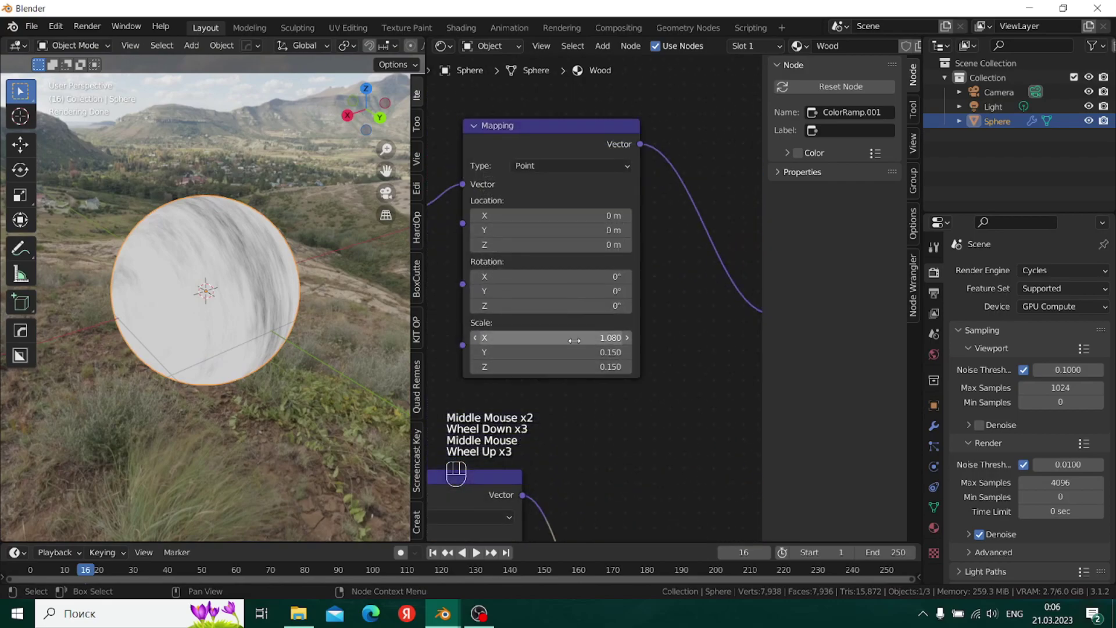
- Reset Mapping.001 to default values and view the sphere from above
left_click(536, 138)
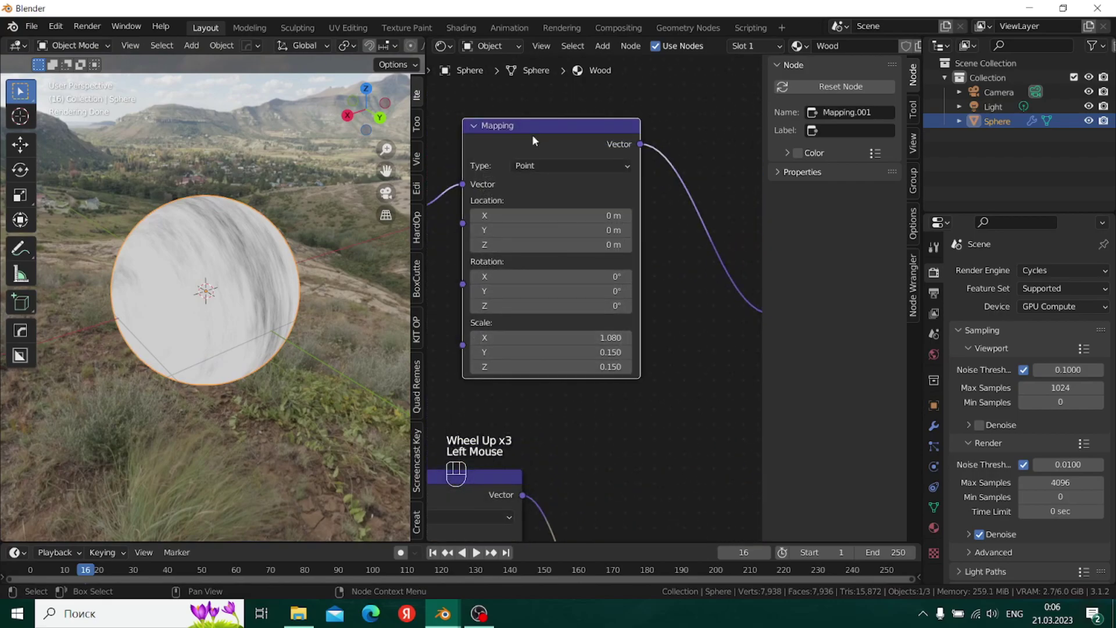
key("BackSpace")
left_click_drag(173, 297, 313, 320)
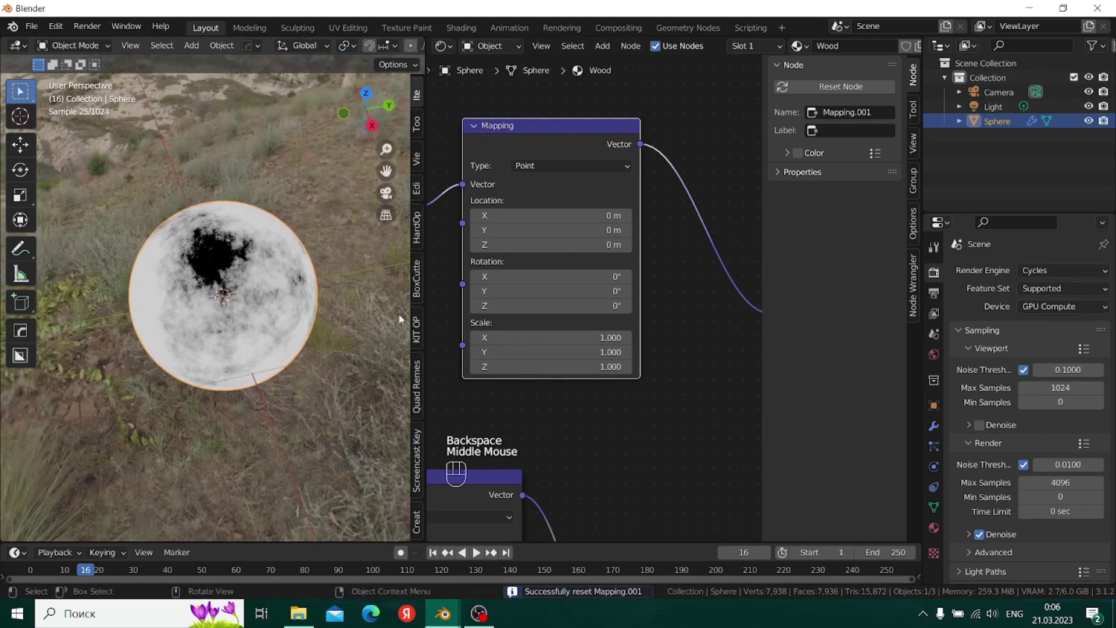
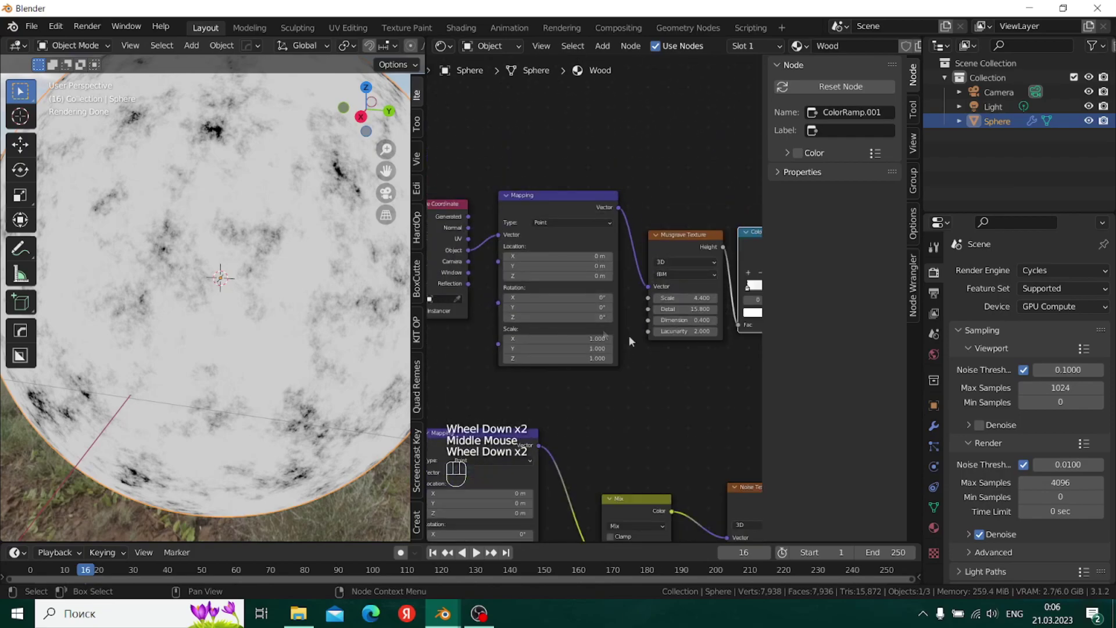
- Set ColorRamp.001's dark stop to grey 5D5D5D
middle_click(641, 344)
scroll("up", 3)
left_click(685, 313)
left_click(657, 344)
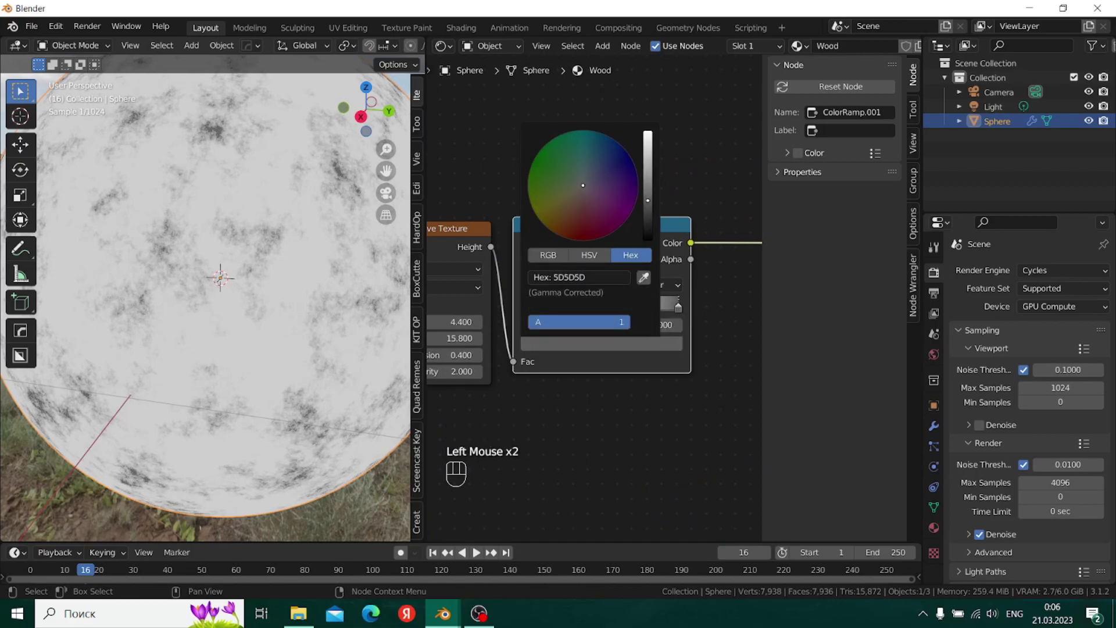
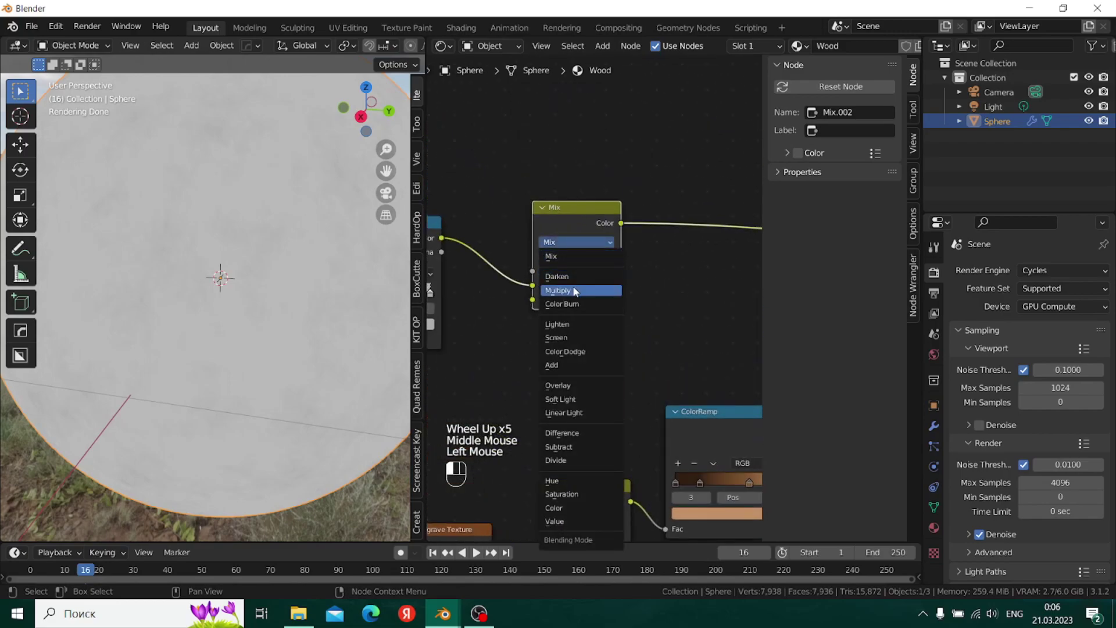
- Bring the Multiply Mix node and shader into view
scroll("down", 3)
middle_click(608, 373)
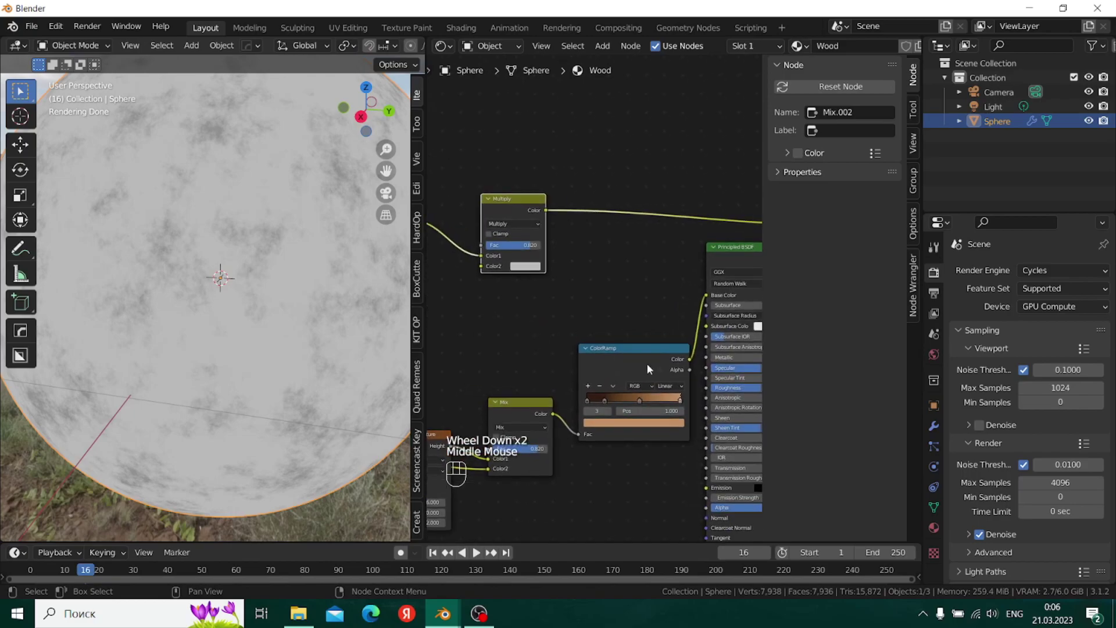
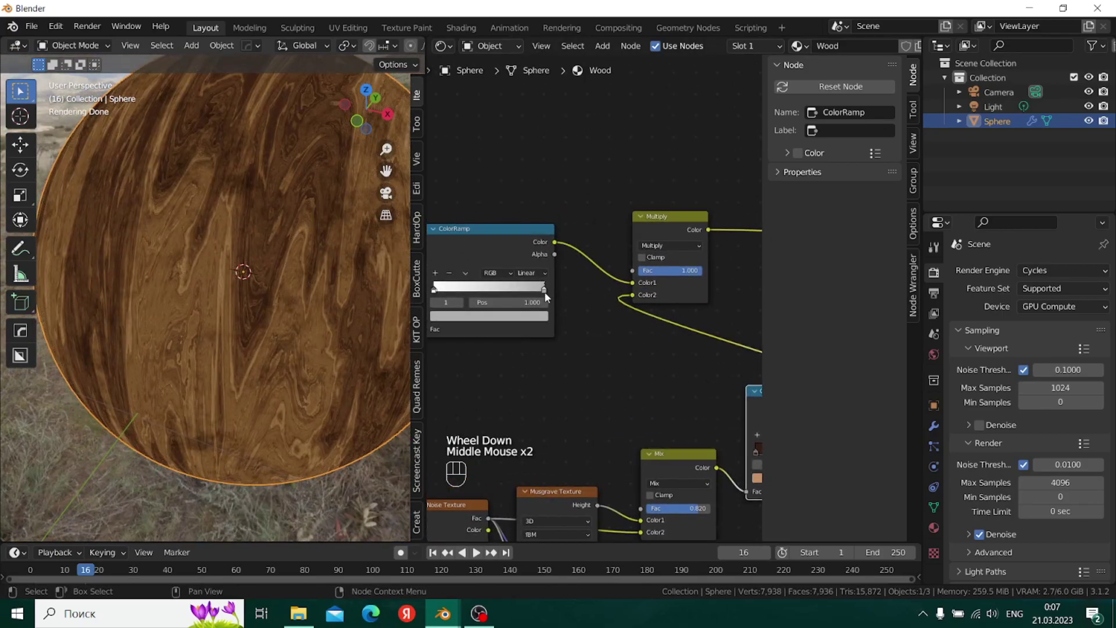
- Set the noise ramp's light stop to mid grey 737373
left_click(547, 293)
left_click(544, 320)
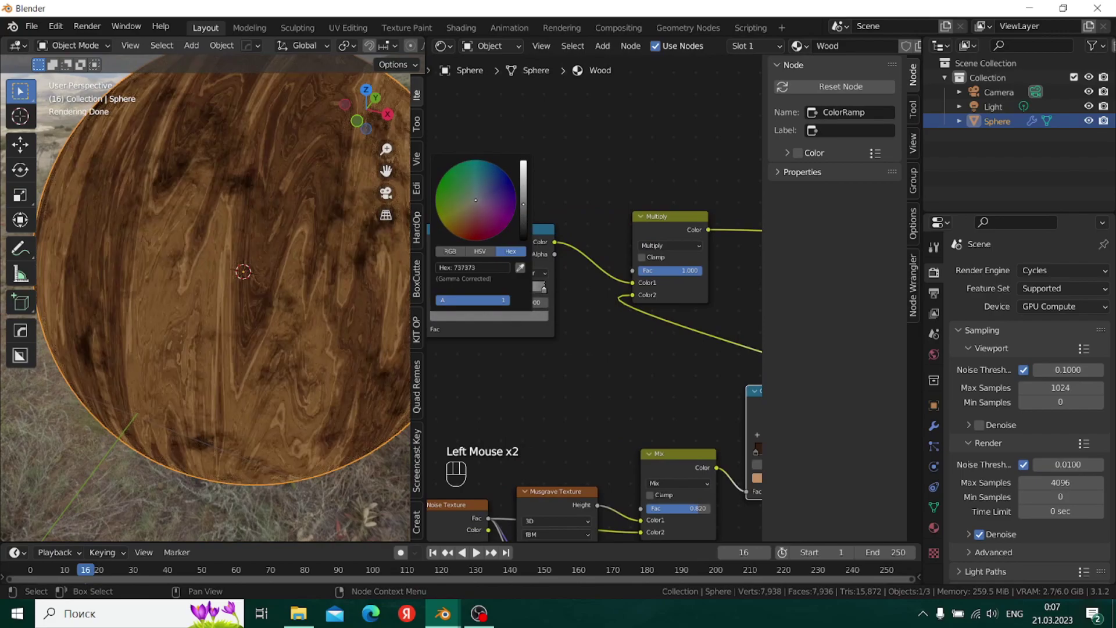
left_click(259, 231)
- Pan the node view to the Mapping and Musgrave Texture nodes
middle_click(268, 227)
scroll("up", 3)
scroll("down", 3)
middle_click(574, 397)
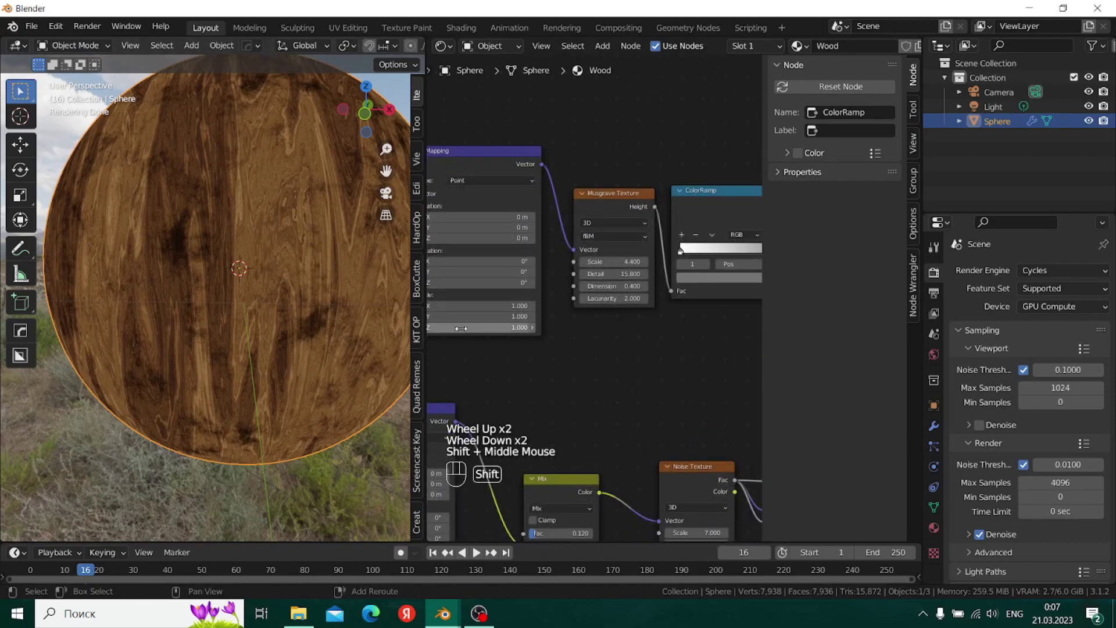
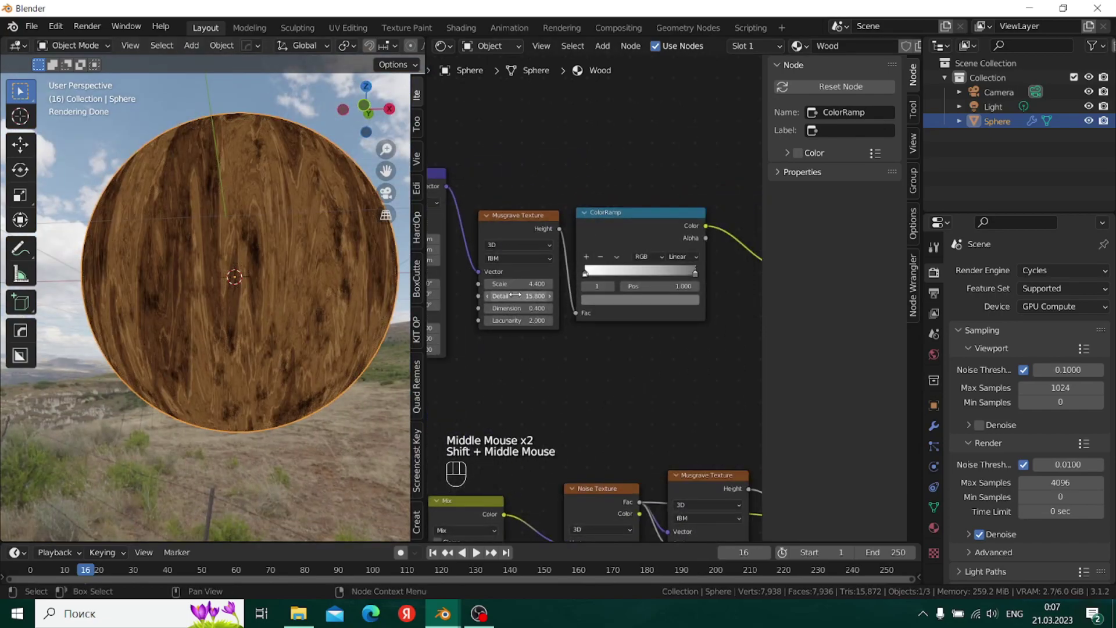
- Lighten the noise ramp stop to light grey B1B1B1
scroll("up", 3)
left_click(386, 198)
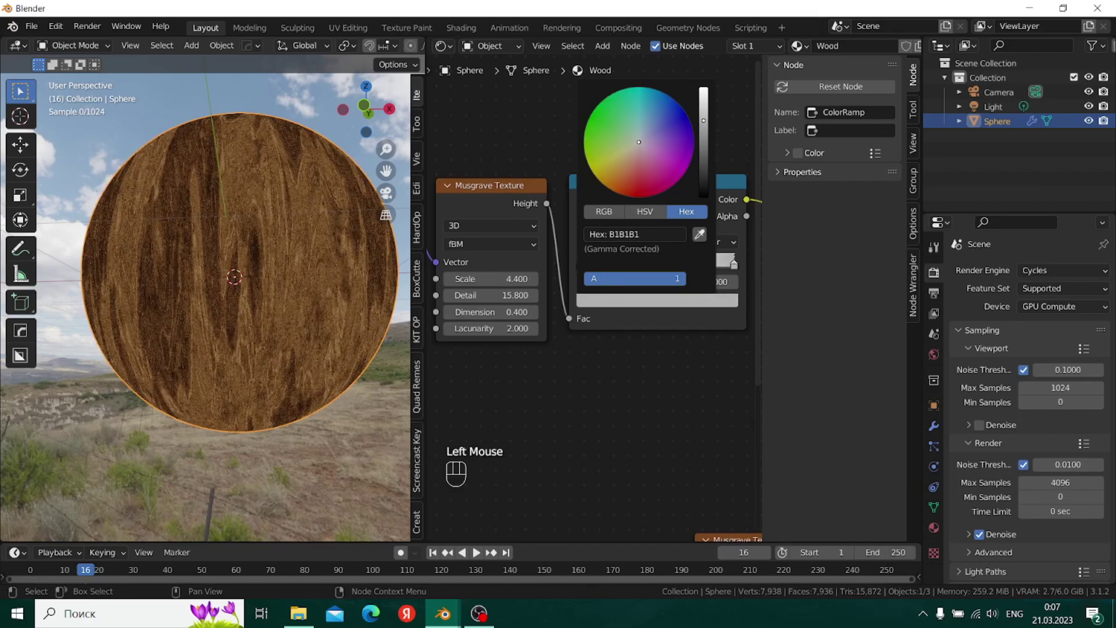
left_click_drag(227, 273, 205, 286)
- Orbit and zoom around the sphere to inspect the wood grain
scroll("down", 3)
scroll("up", 3)
scroll("down", 3)
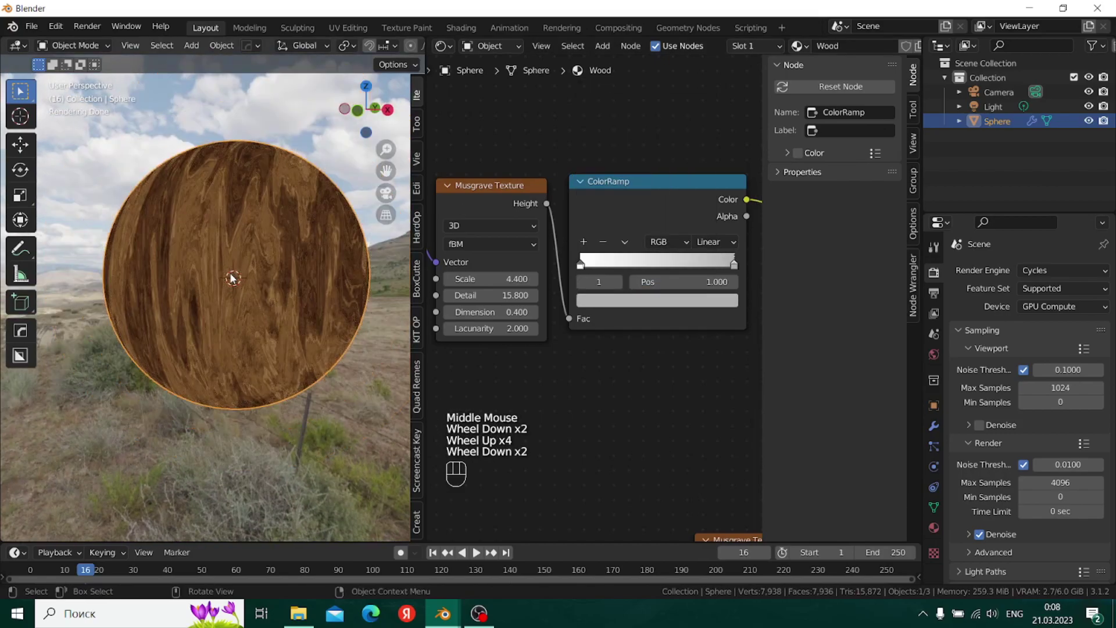
scroll("up", 3)
middle_click(277, 317)
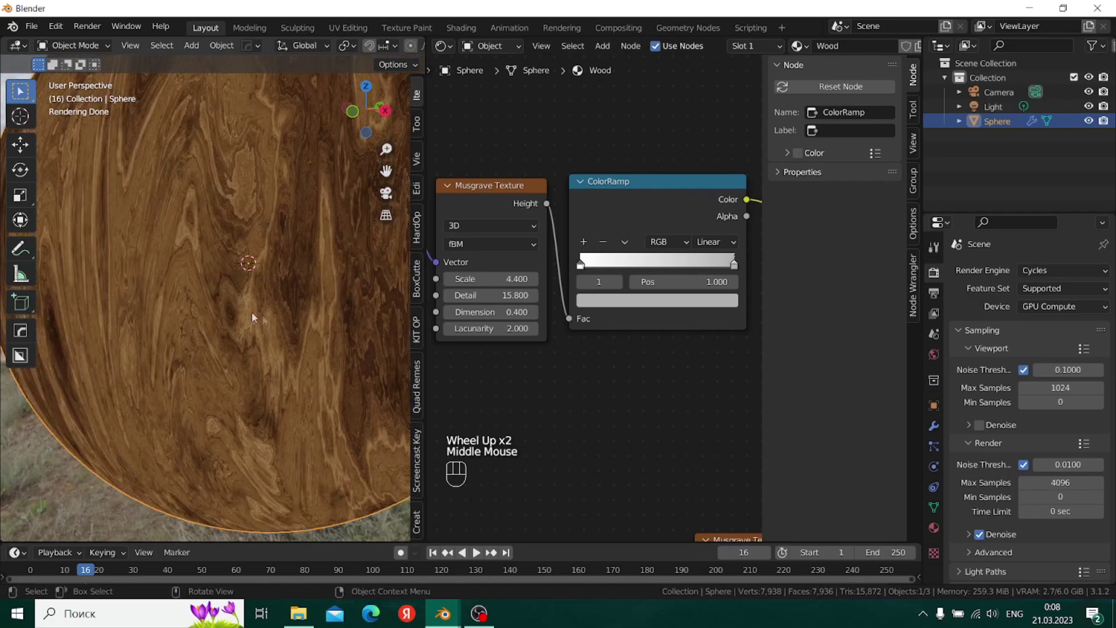
scroll("up", 3)
left_click_drag(233, 282, 262, 270)
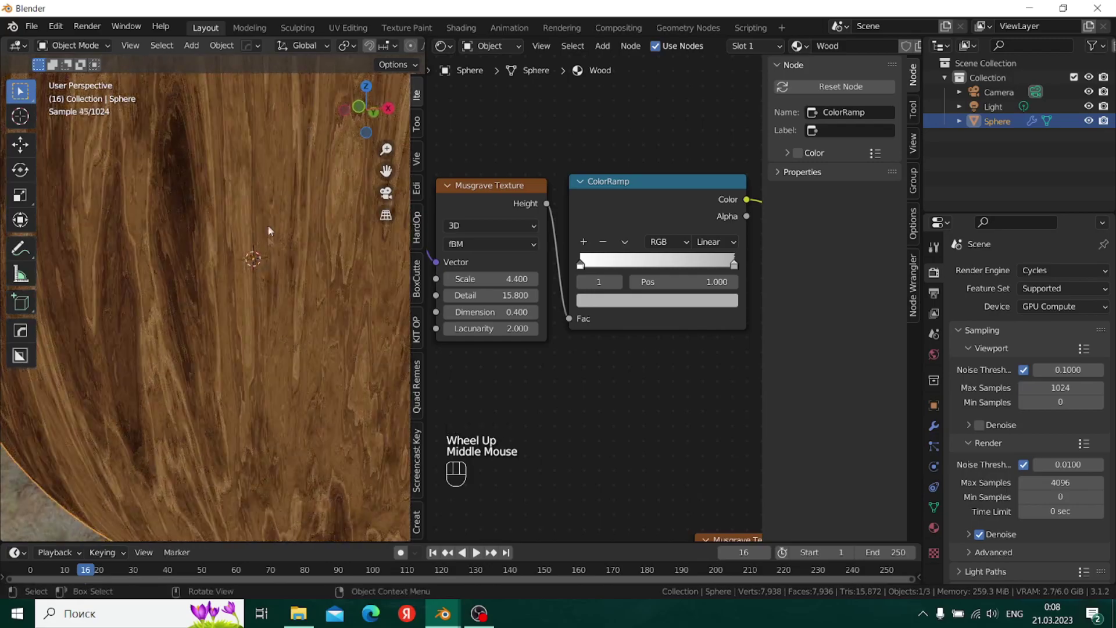
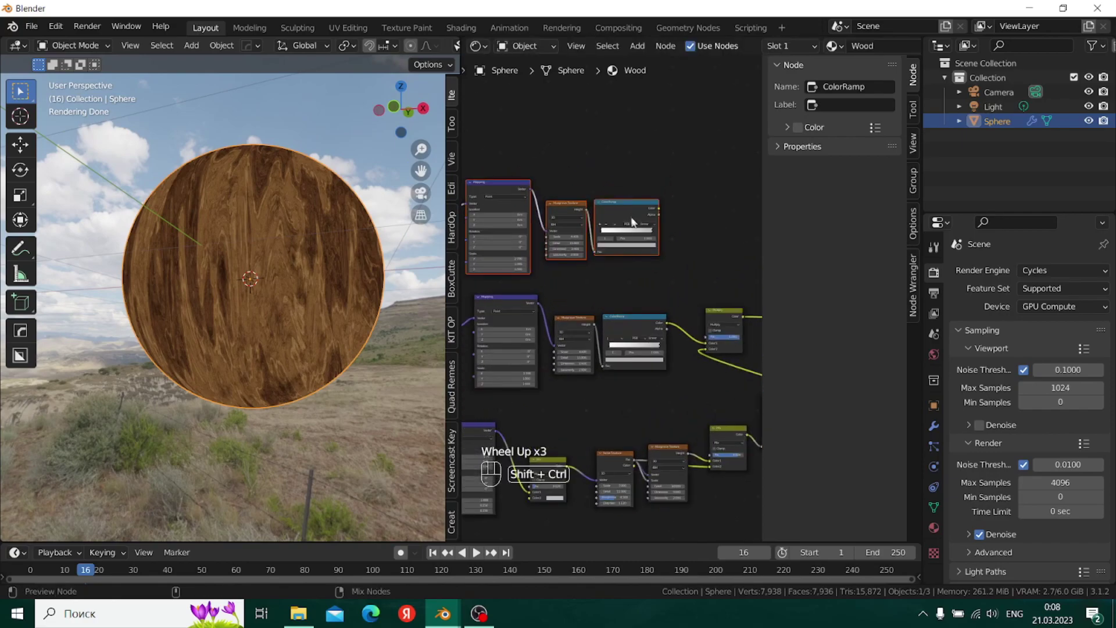
- Duplicate the Mapping, Musgrave and ColorRamp noise nodes and preview the copy on the sphere
left_click(634, 209)
scroll("up", 3)
middle_click(600, 255)
scroll("up", 3)
scroll("up", 3)
left_click(639, 178)
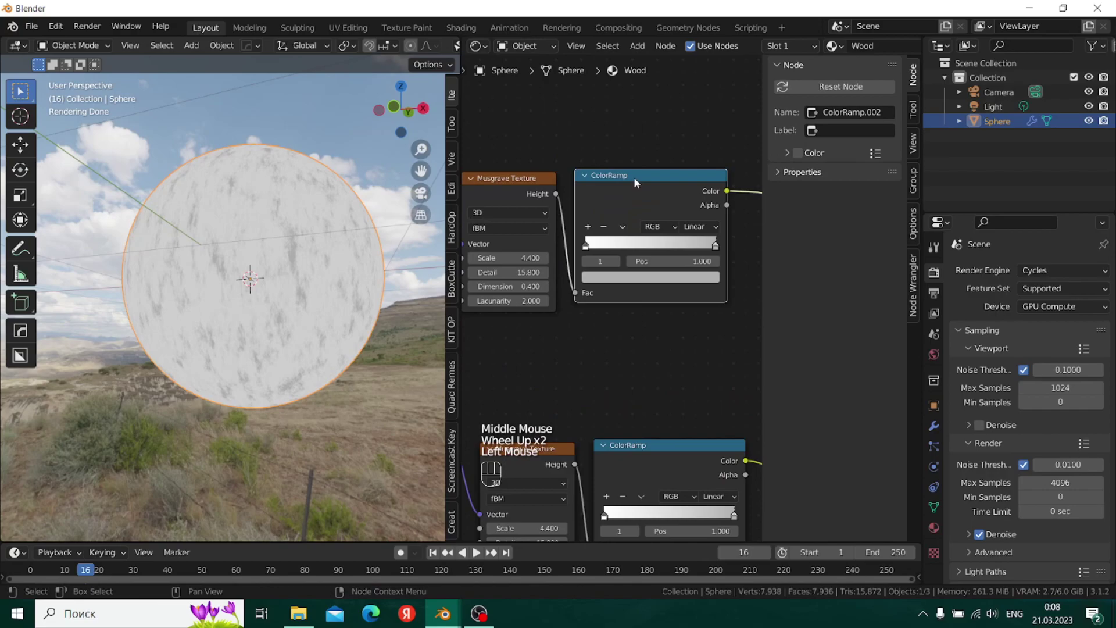
key("BackSpace")
- Reset the copied Mapping and set its Scale X to 74.2, stretching the noise into thin streaks
middle_click(384, 306)
left_click(385, 306)
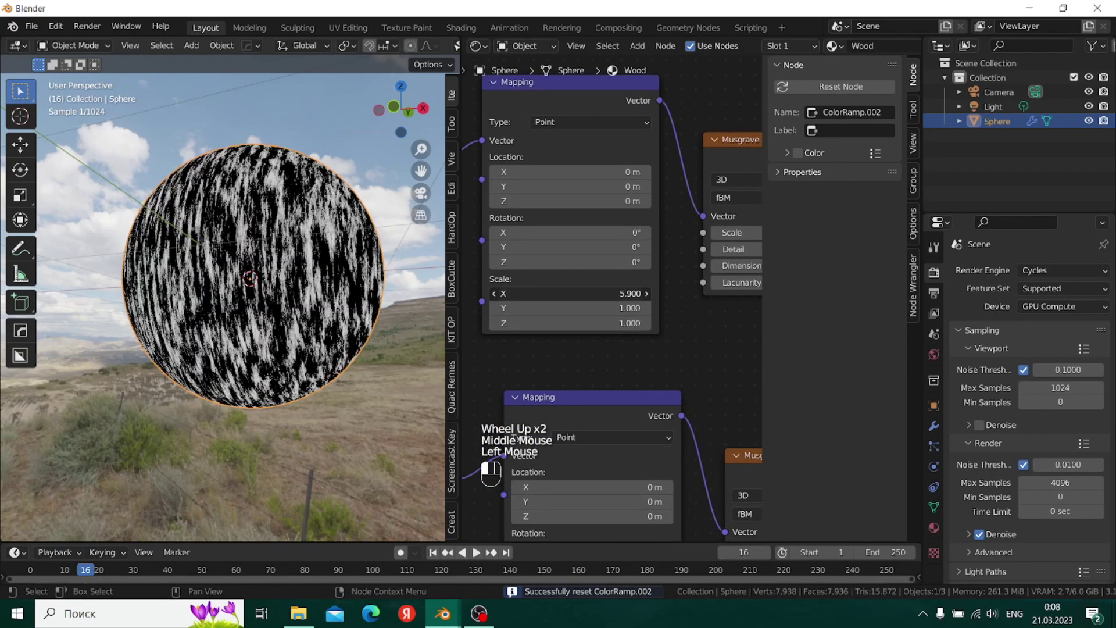
left_click(385, 306)
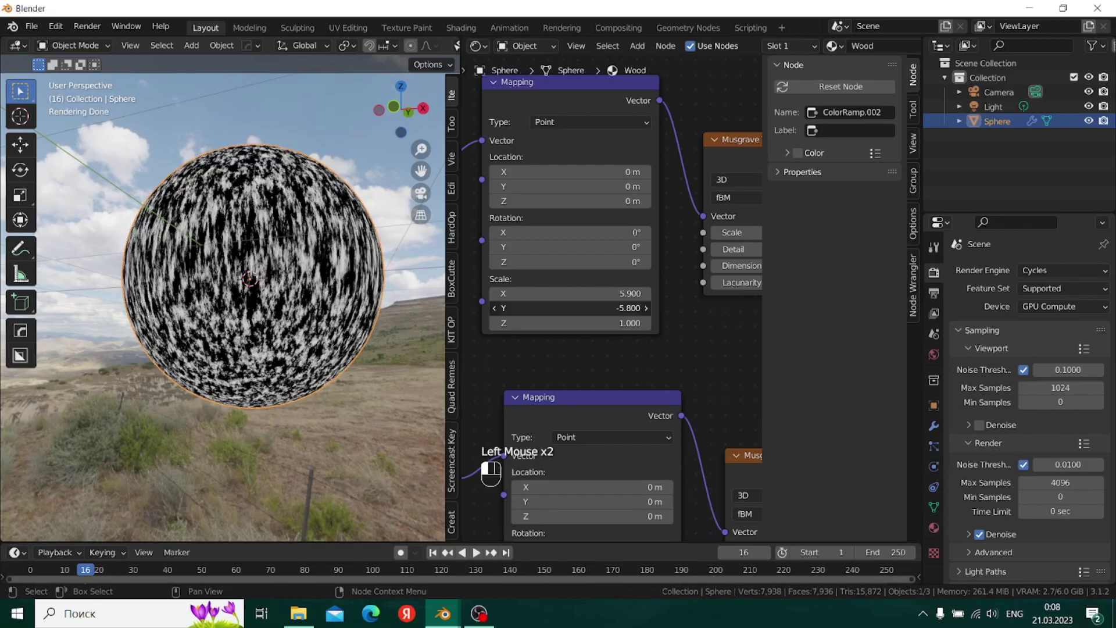
left_click(385, 306)
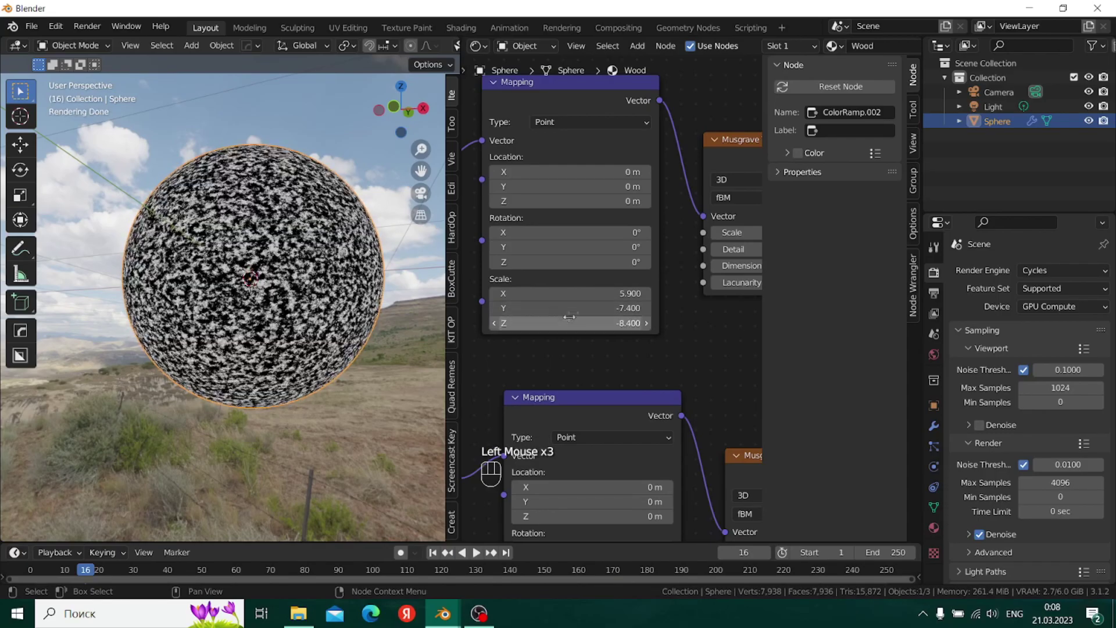
left_click(384, 306)
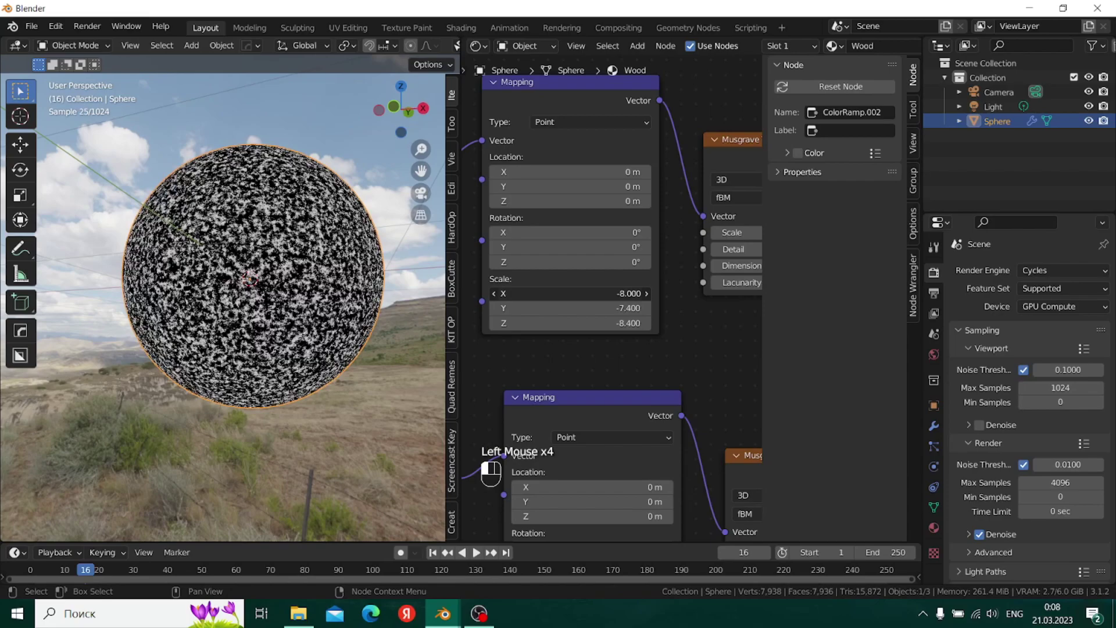
left_click(385, 307)
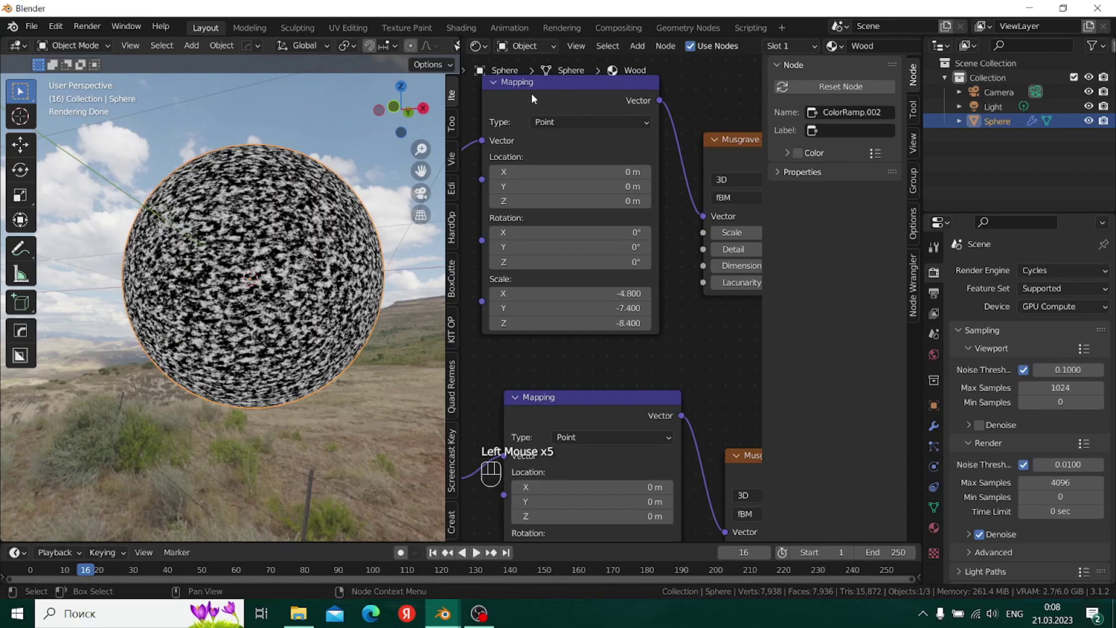
key("BackSpace")
left_click(385, 306)
key("BackSpace")
left_click(385, 307)
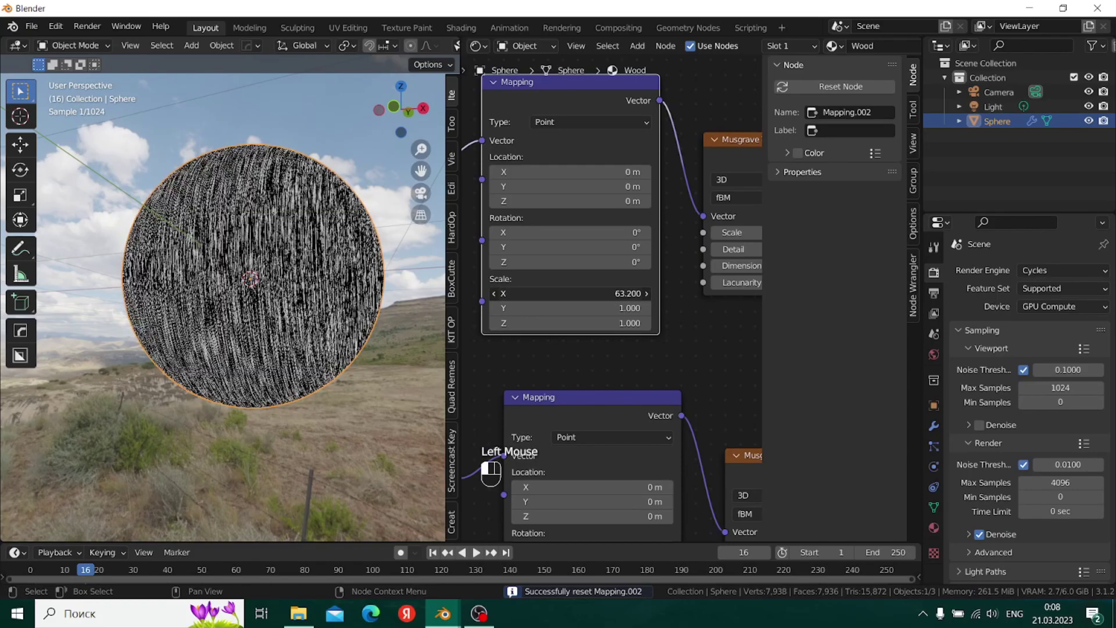
- Slide the new ramp's right stop to 0.698 and make it black
scroll("up", 3)
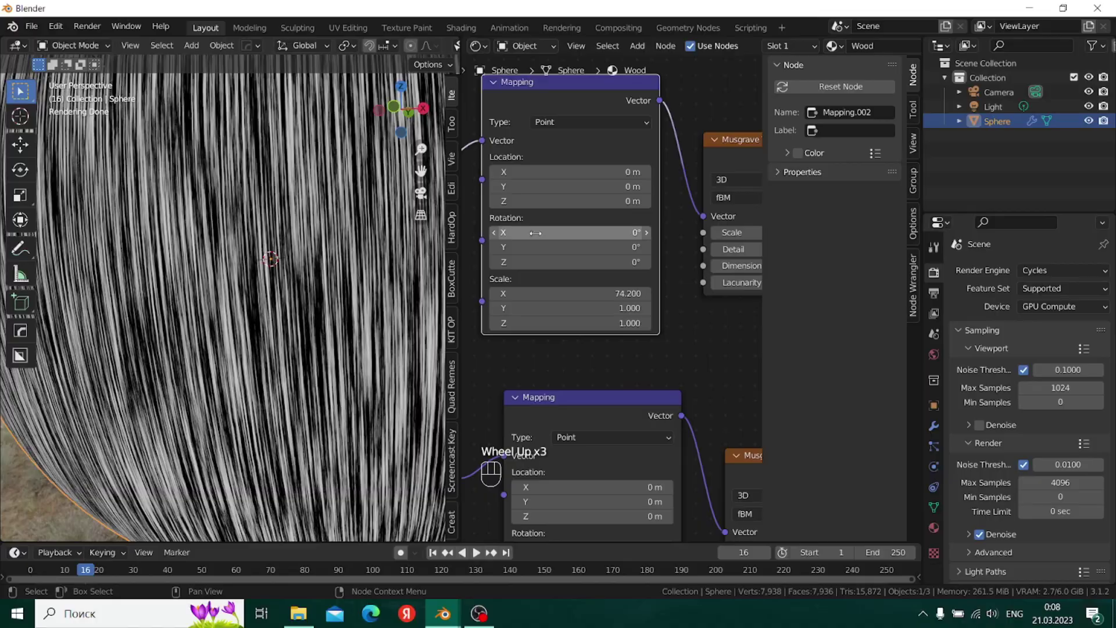
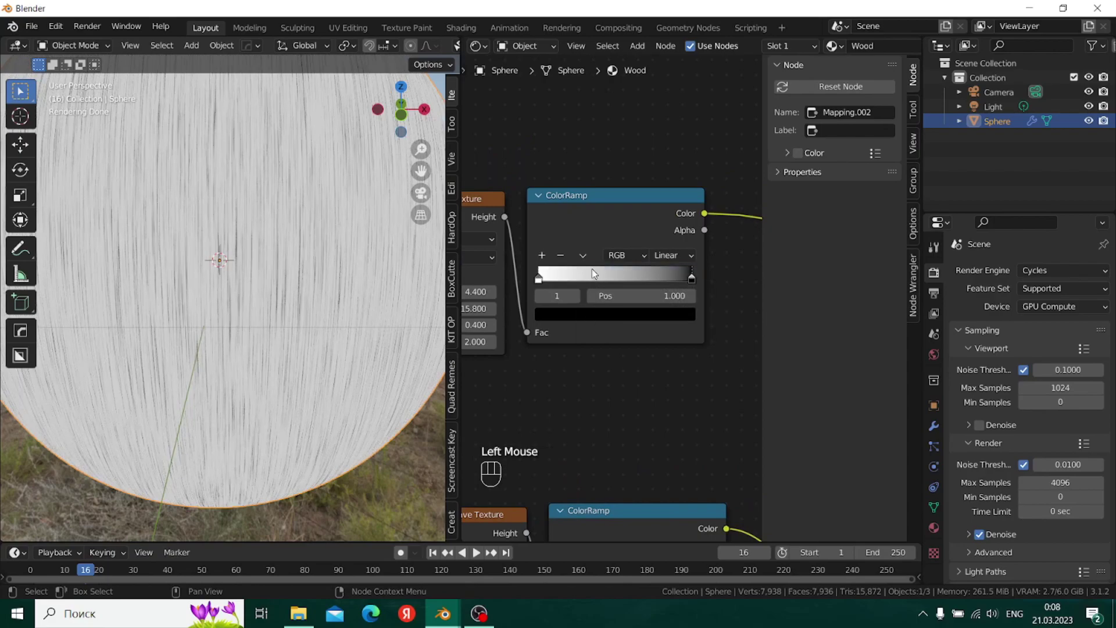
left_click_drag(587, 267, 545, 309)
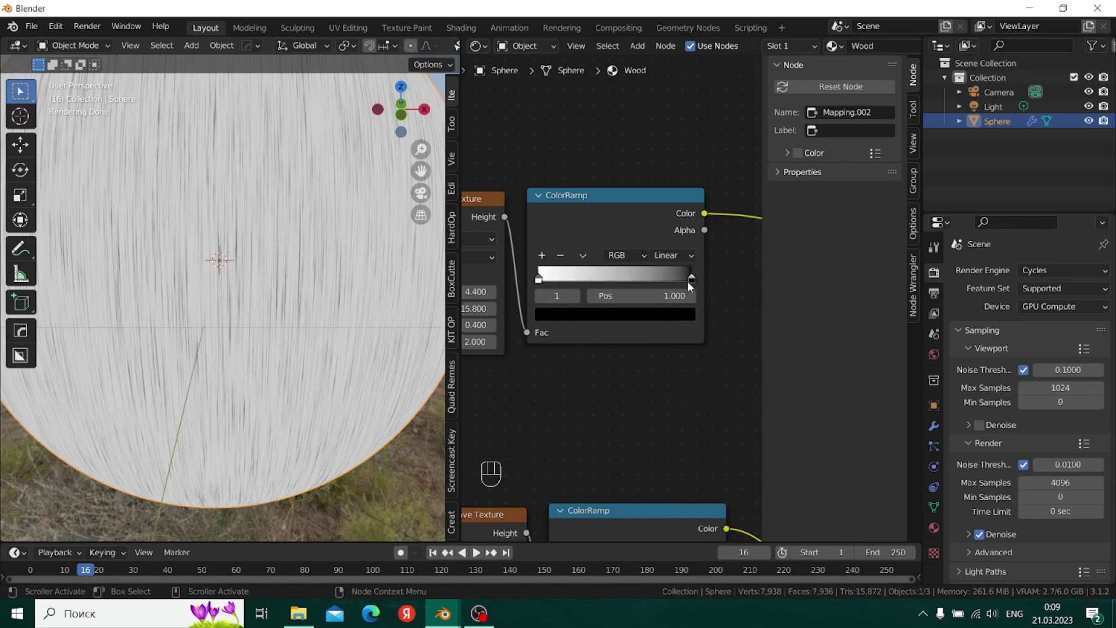
left_click_drag(695, 283, 629, 276)
left_click(305, 281)
- Orbit and zoom the sphere to inspect the fine streaks
scroll("up", 3)
scroll("up", 3)
left_click_drag(251, 253, 254, 338)
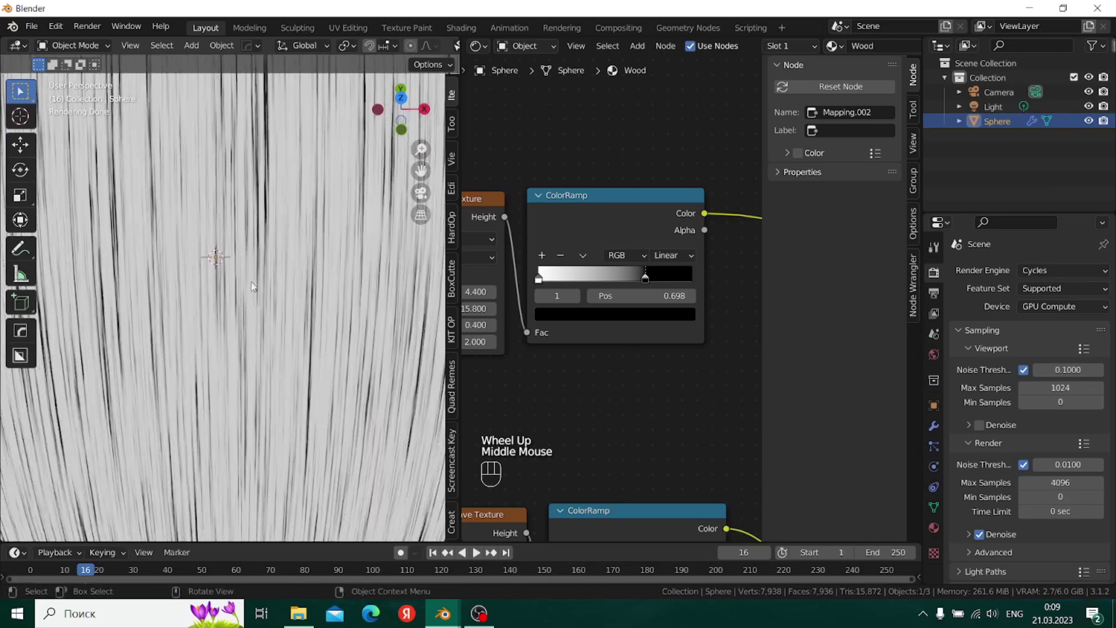
scroll("down", 3)
left_click_drag(253, 290, 237, 222)
scroll("down", 3)
scroll("up", 3)
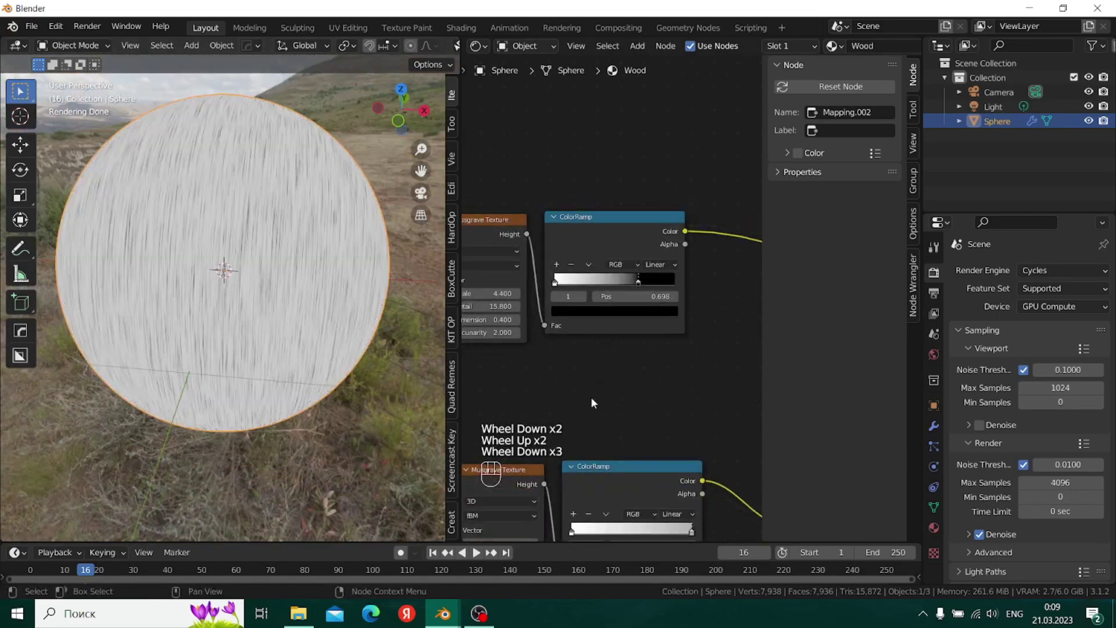
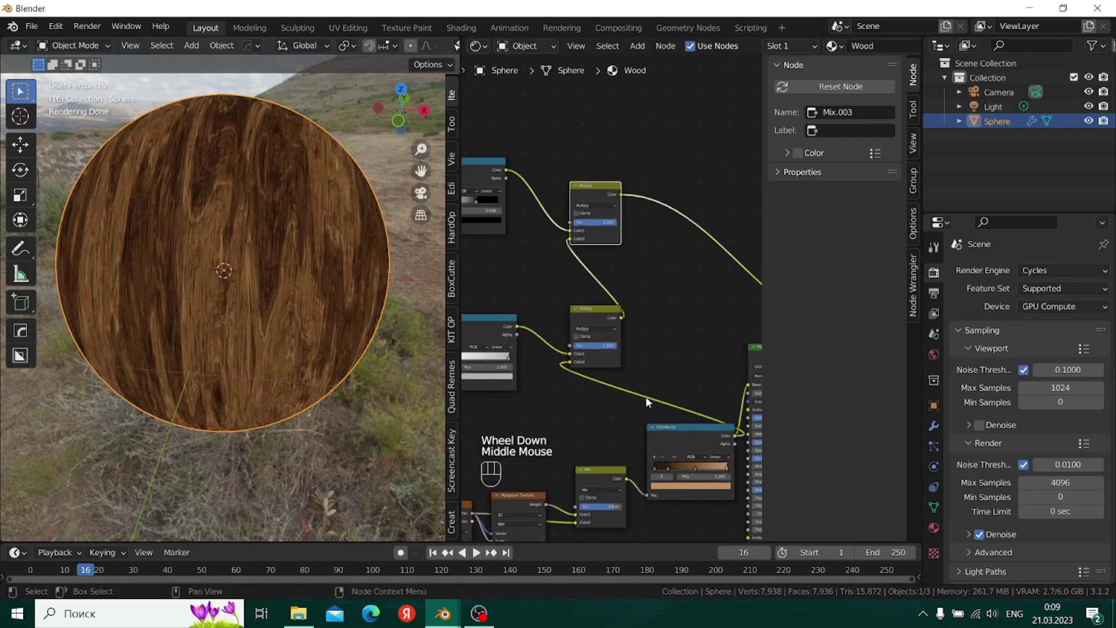
- Preview the multiplied streaks-and-patches mask on the sphere and orbit to examine it
right_click(652, 373)
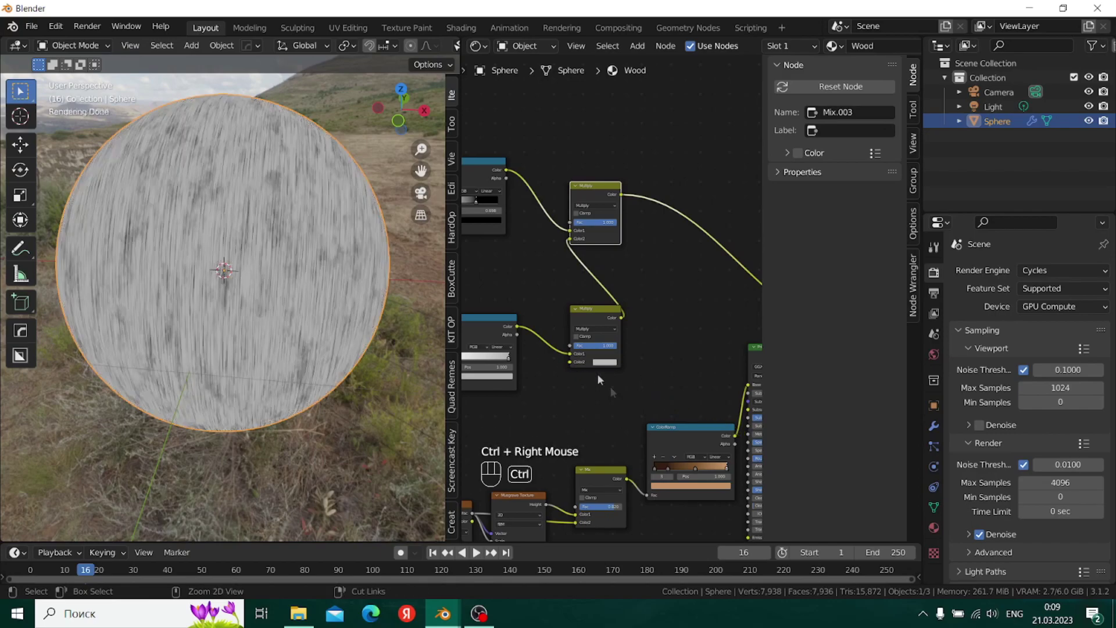
right_click(221, 250)
scroll("up", 3)
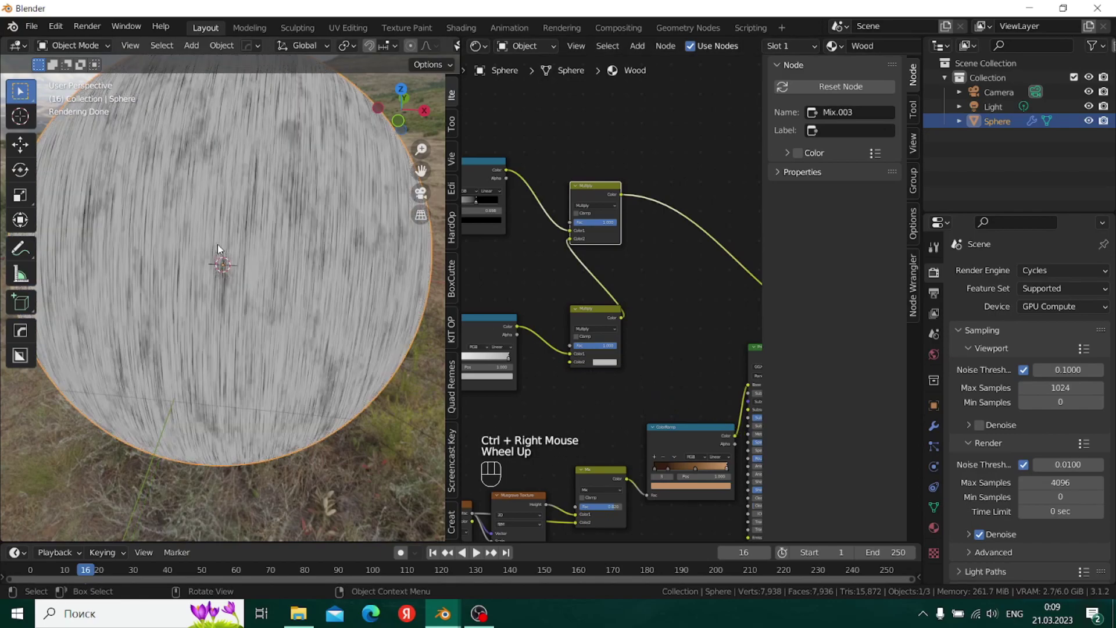
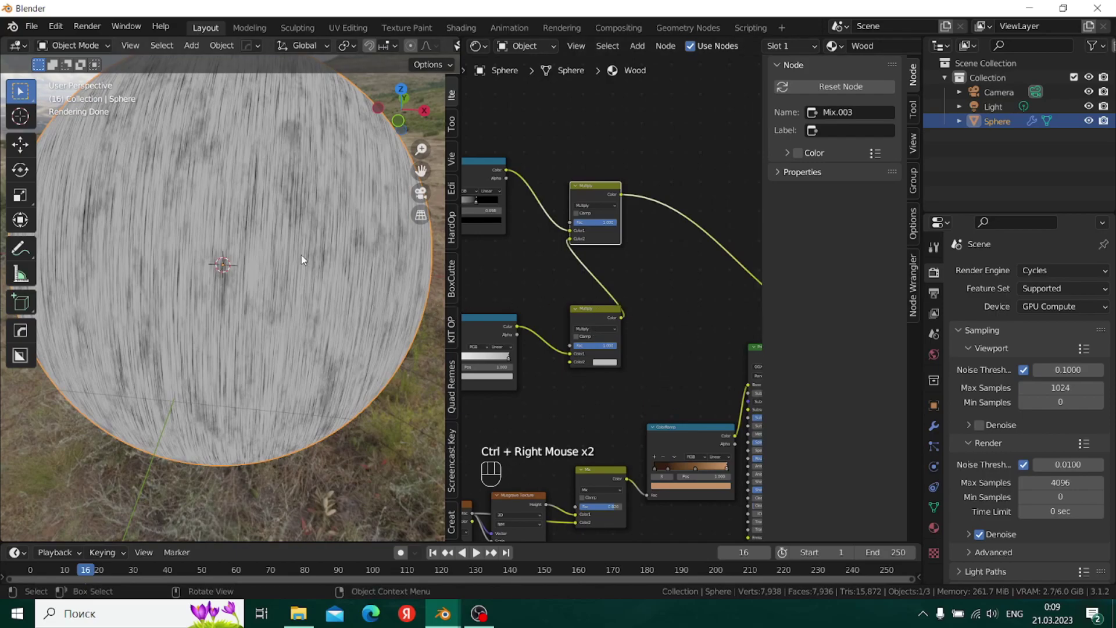
middle_click(294, 252)
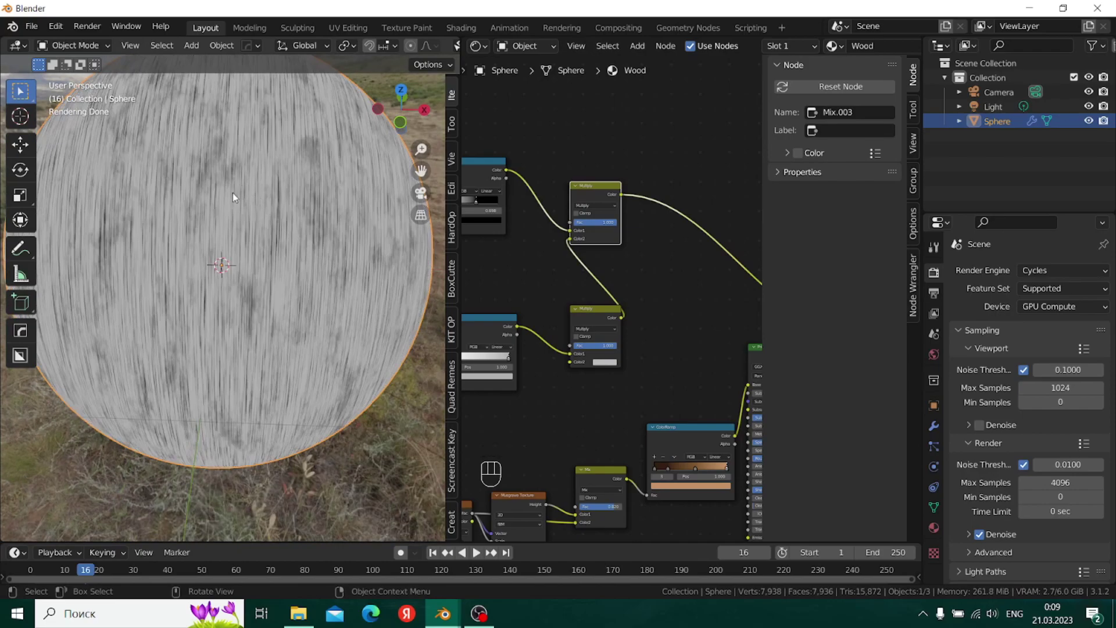
scroll("up", 3)
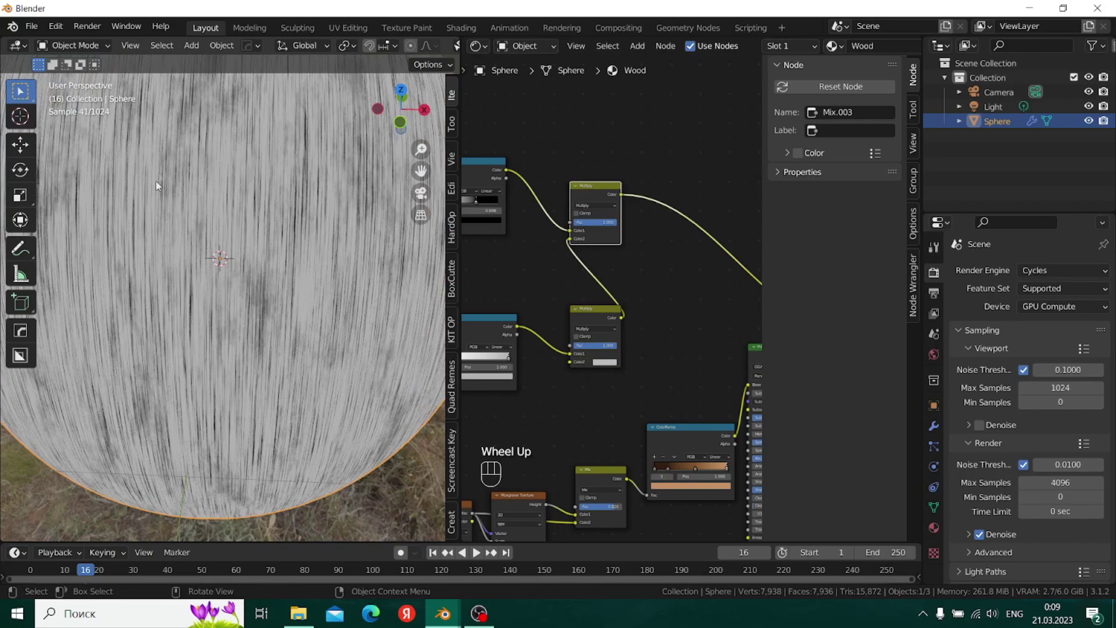
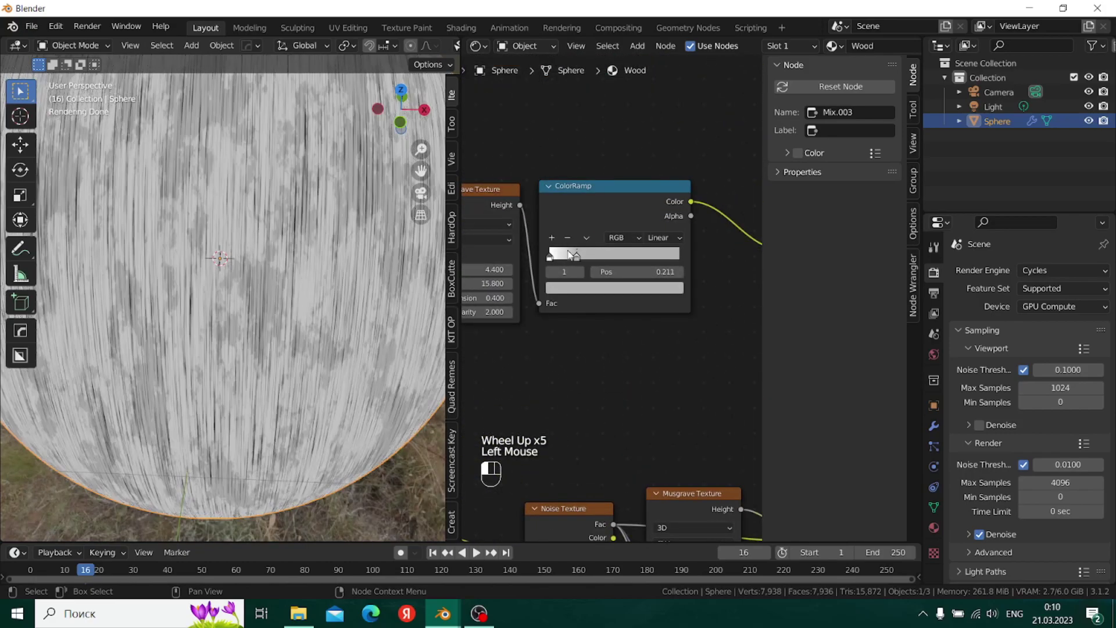
- Shift the streak ramp's light stop to 0.618 and turn its colour grey #848484
left_click(589, 258)
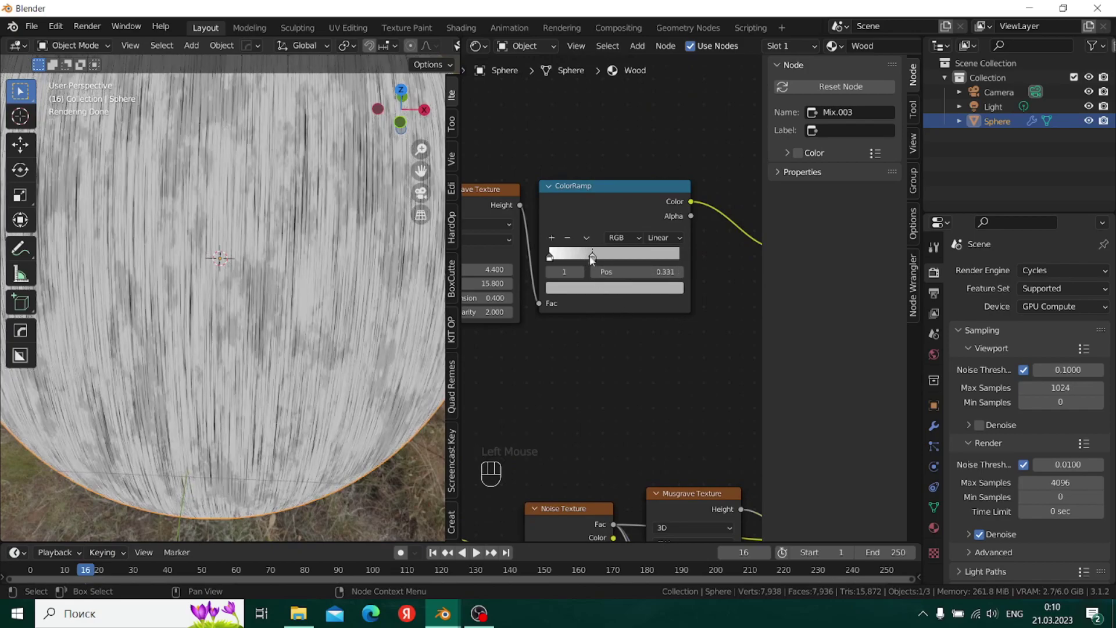
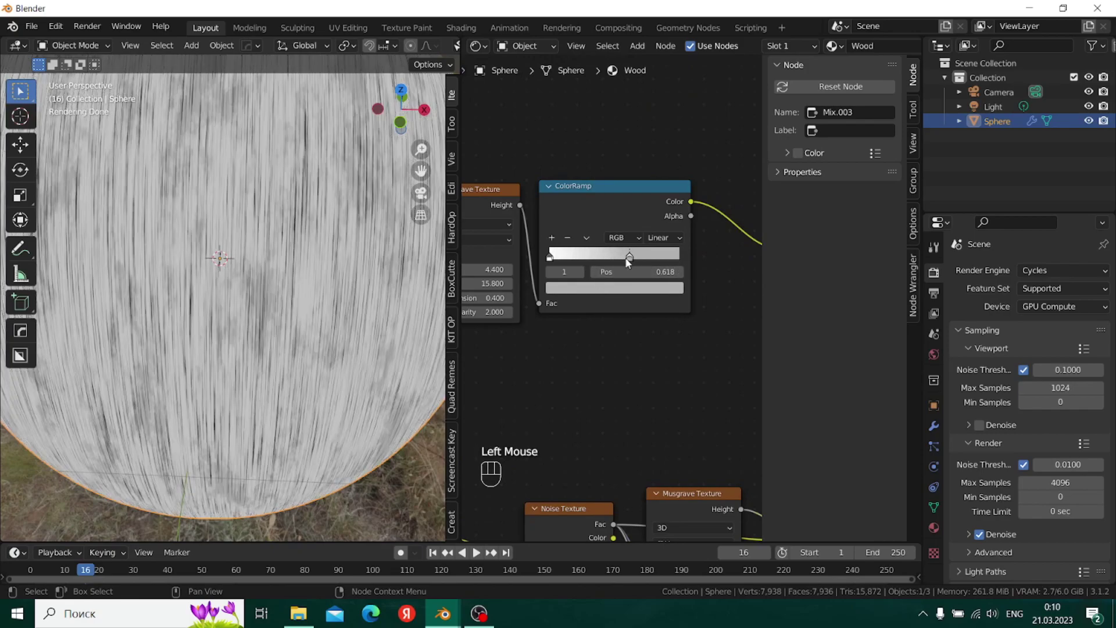
left_click(628, 292)
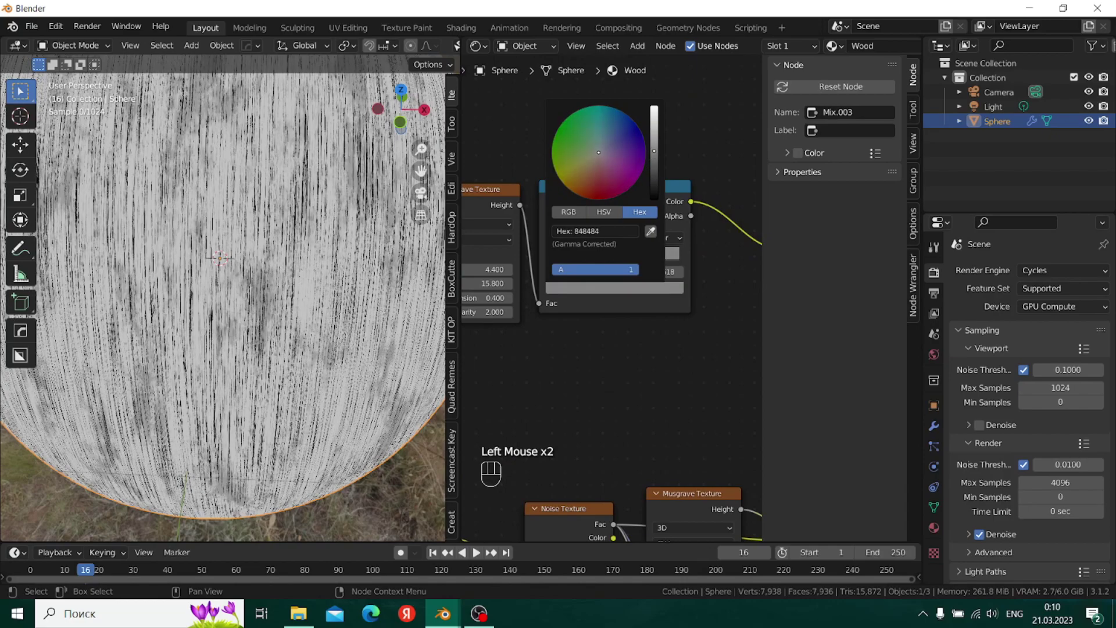
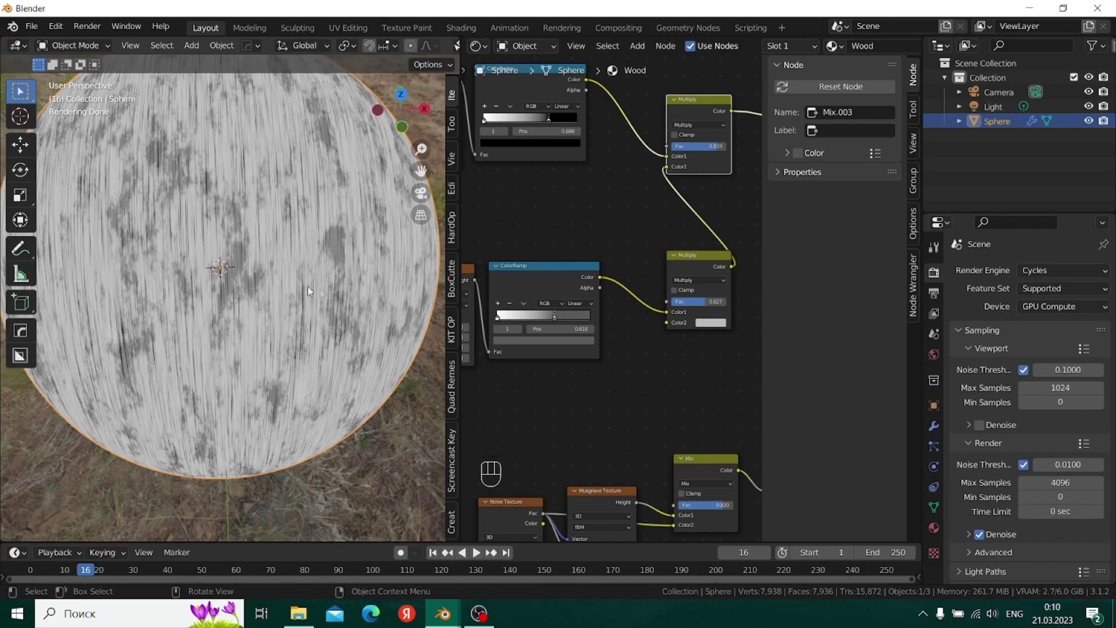
scroll("up", 3)
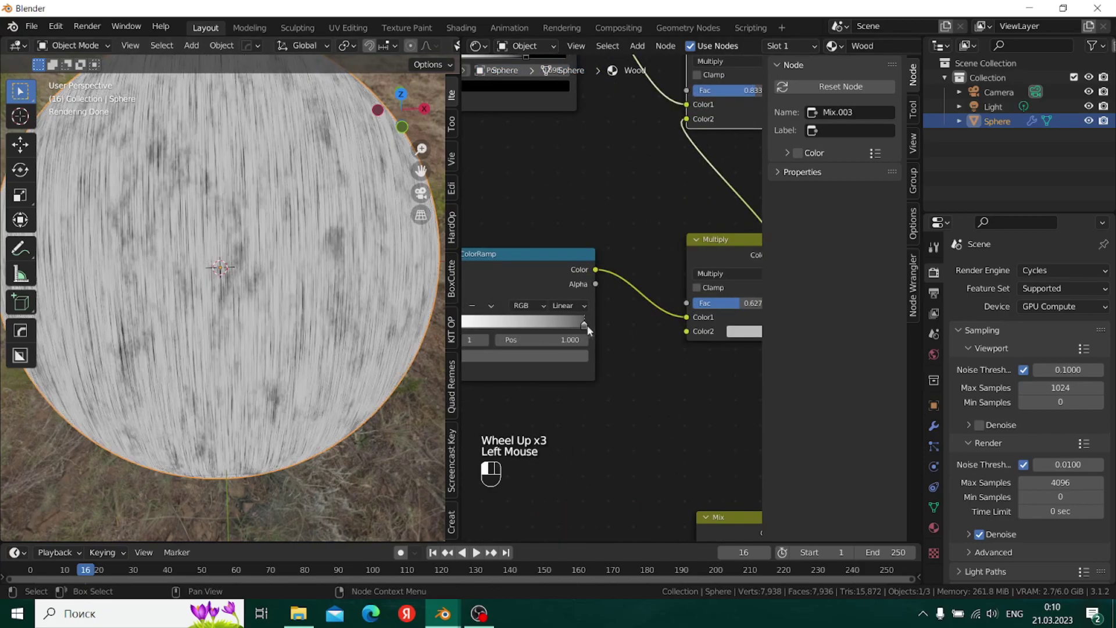
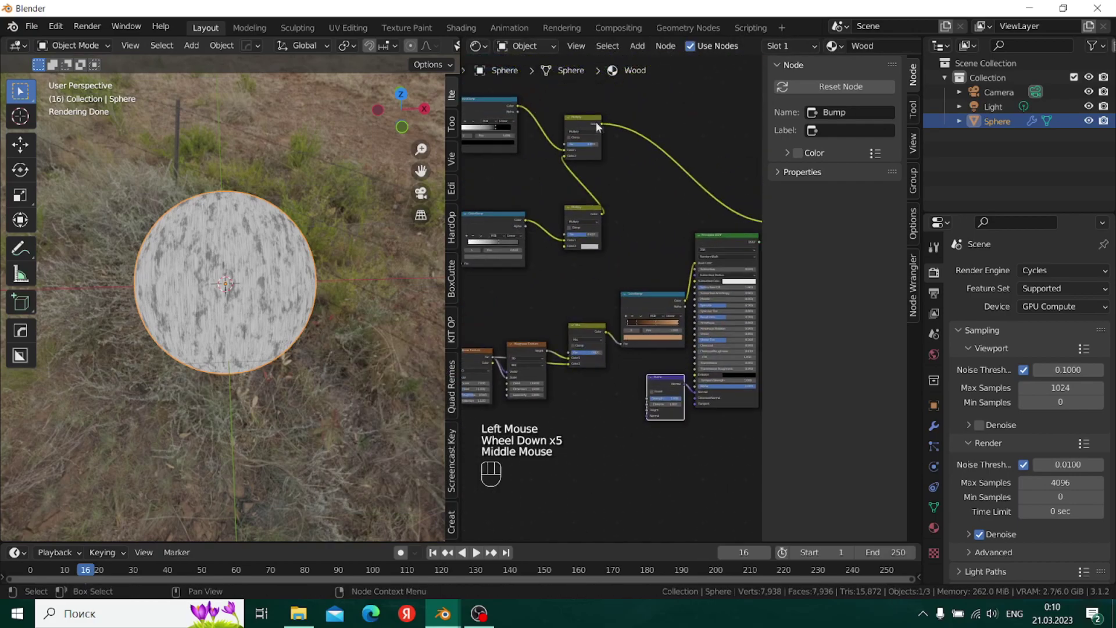
- Preview the Bump node's Normal output on the sphere and zoom in close to its surface
left_click_drag(605, 125, 652, 414)
scroll("up", 3)
middle_click(641, 438)
scroll("up", 3)
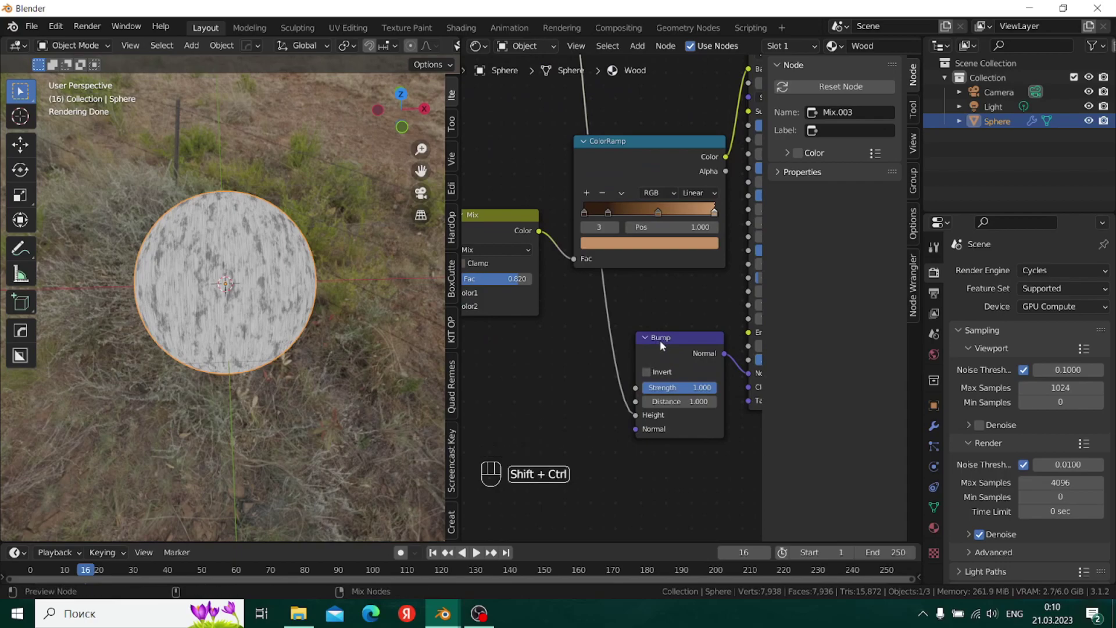
left_click(665, 343)
scroll("up", 3)
left_click_drag(250, 221, 250, 257)
scroll("down", 3)
scroll("up", 3)
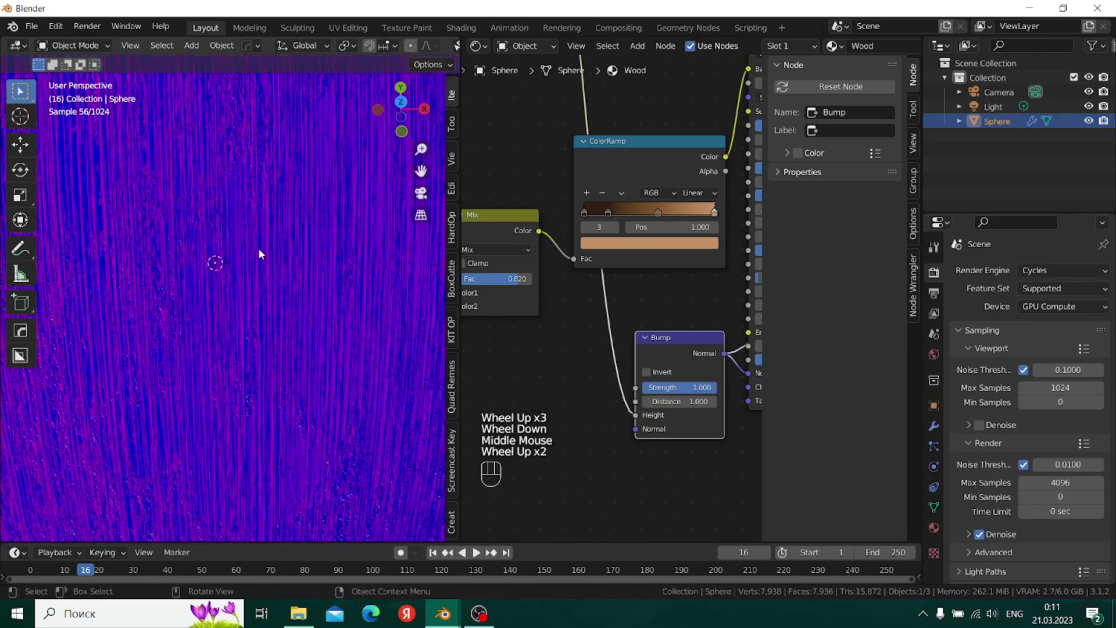
scroll("up", 3)
- Orbit across the sphere surface to inspect the bluish-purple relief grain at an angle
middle_click(553, 386)
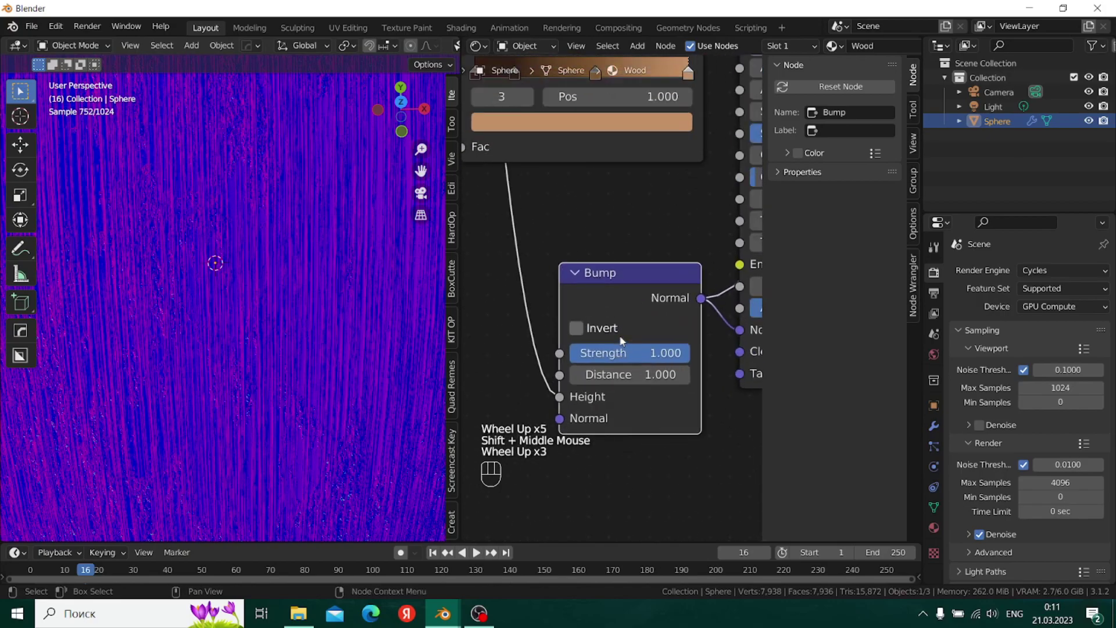
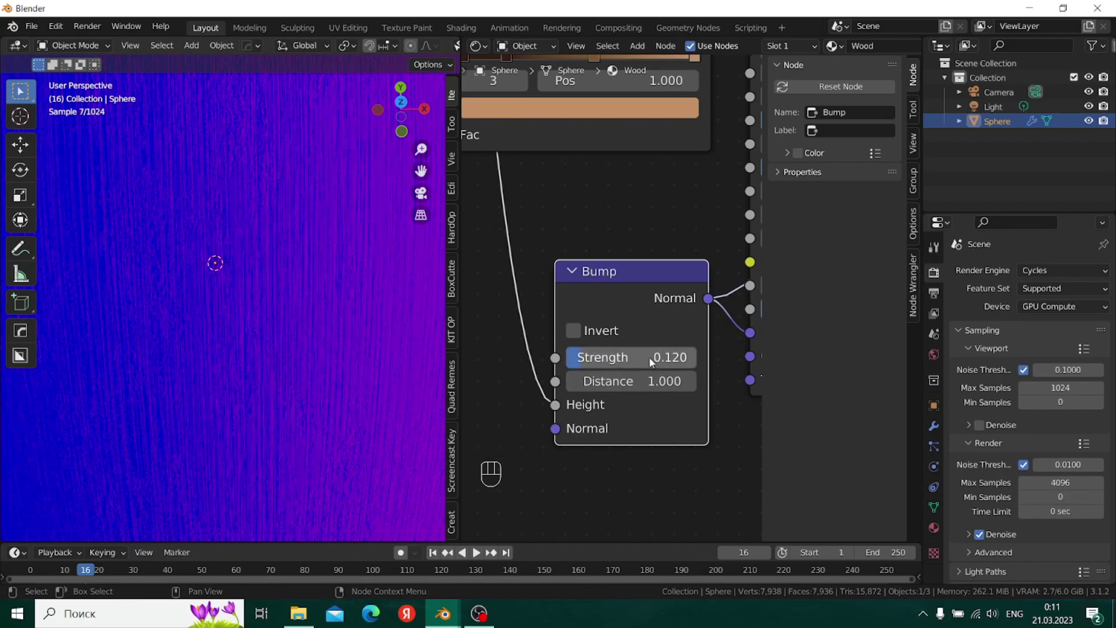
scroll("up", 3)
scroll("down", 3)
scroll("down", 3)
left_click_drag(264, 206, 293, 269)
left_click_drag(289, 307, 288, 287)
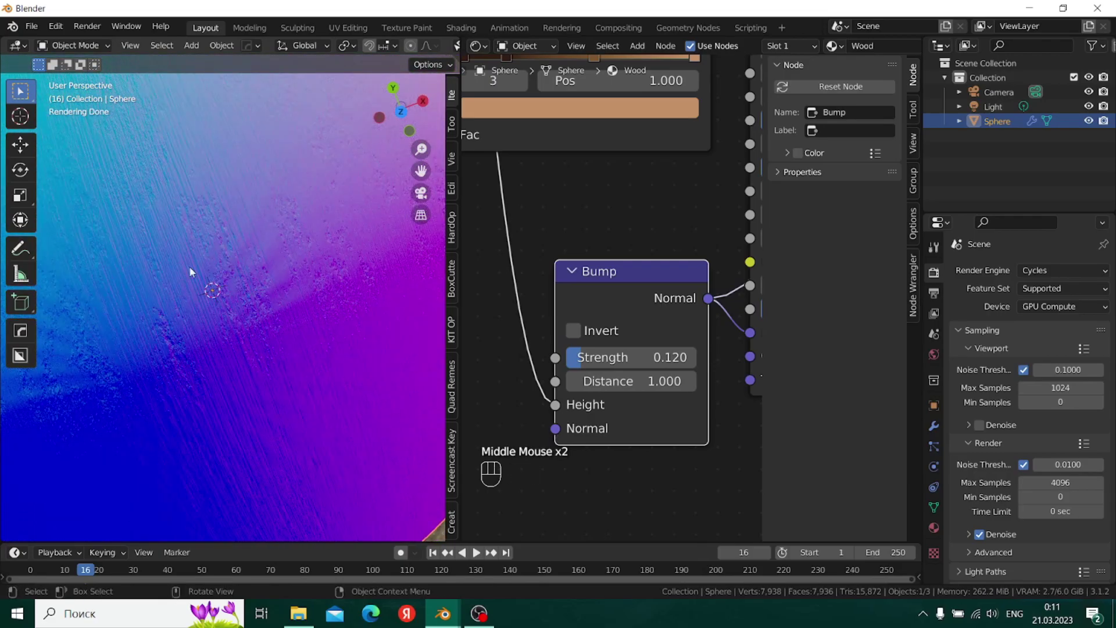
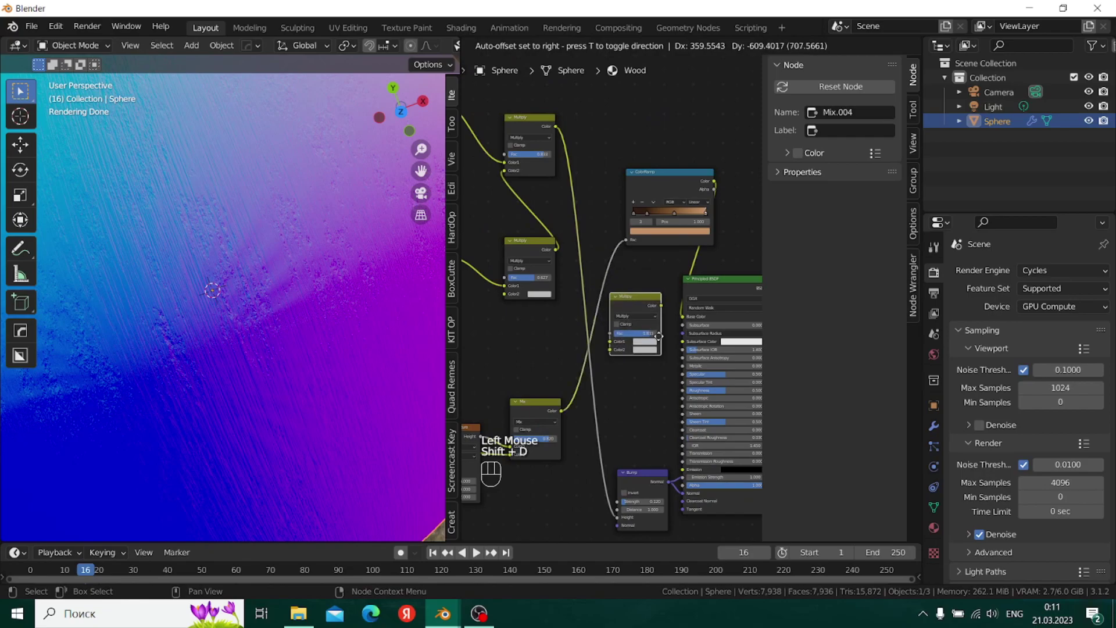
- Wire the dark patches and brown ramp through a Multiply node into the shader's Base Color
left_click(664, 337)
left_click_drag(561, 129, 614, 344)
left_click_drag(721, 181, 616, 350)
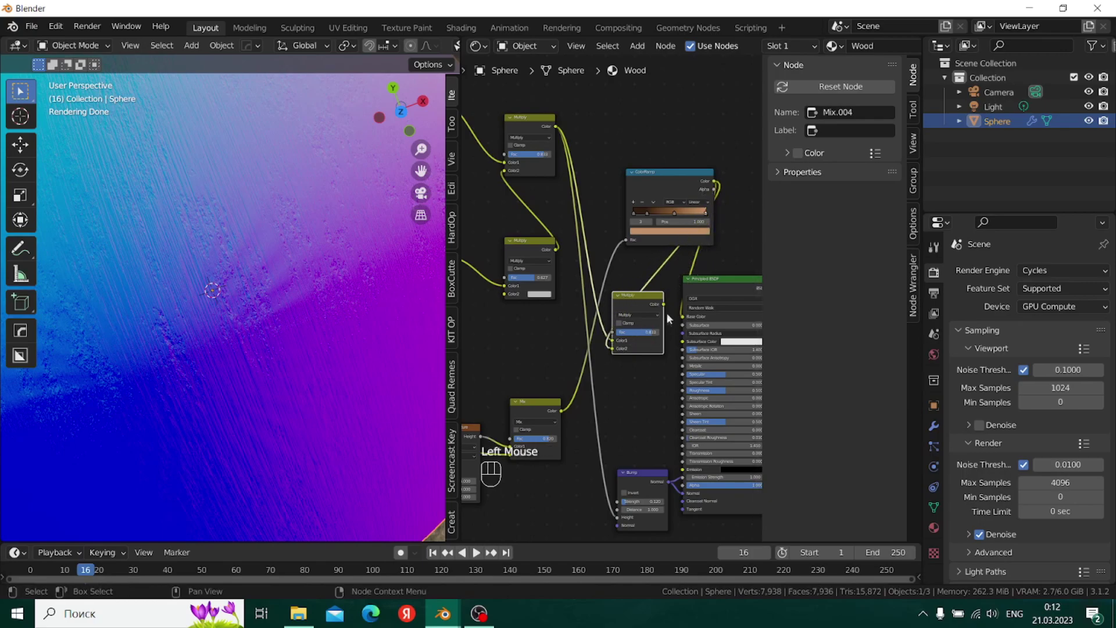
left_click_drag(667, 307, 691, 320)
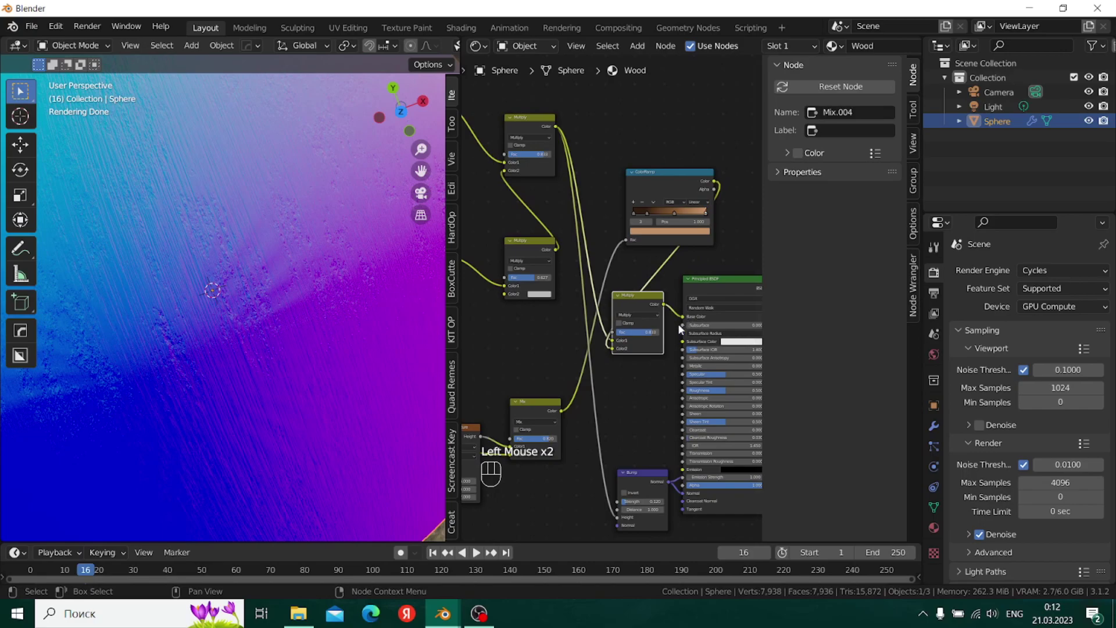
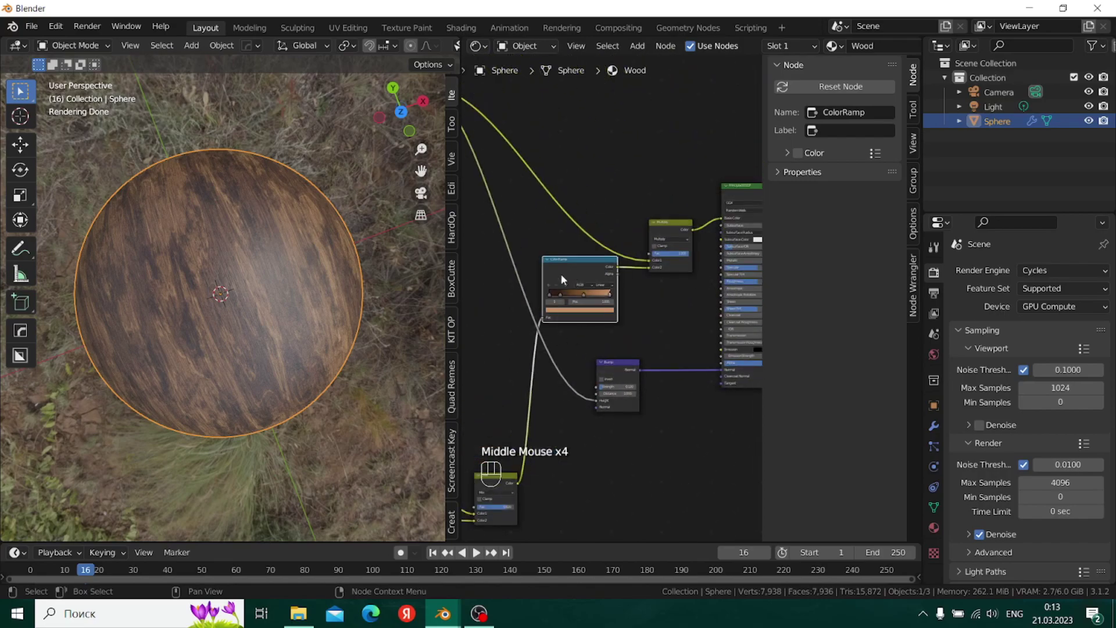
- Change the streak ramp's light stop to darker grey #5B5B5B so grain lines stand out
scroll("up", 3)
middle_click(638, 273)
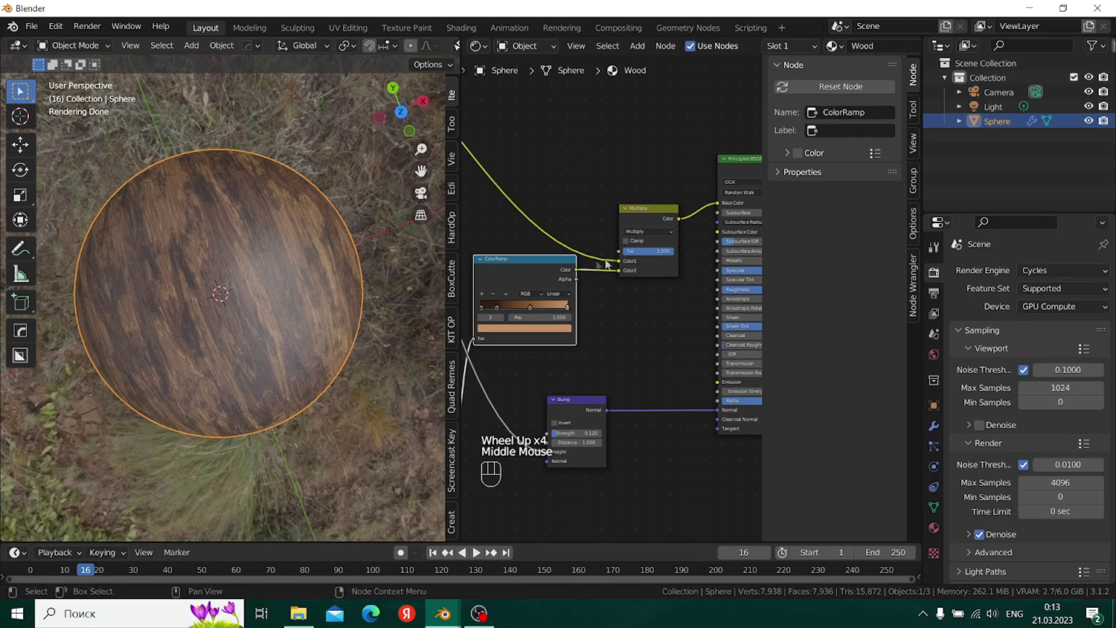
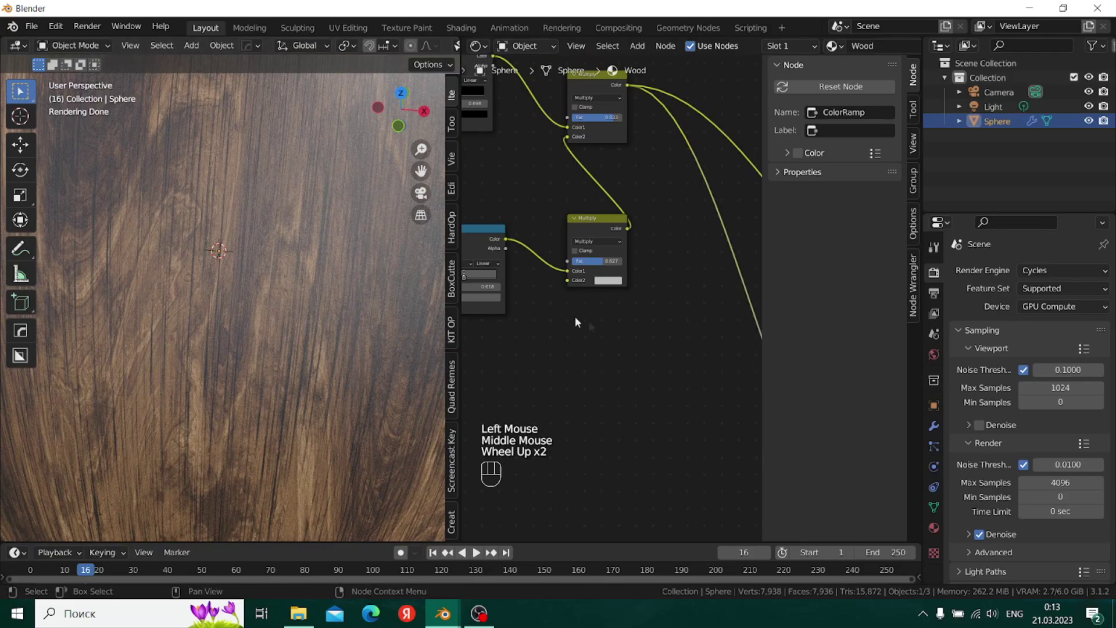
middle_click(574, 315)
scroll("up", 3)
left_click(586, 347)
double_click(586, 348)
left_click(605, 347)
left_click(602, 379)
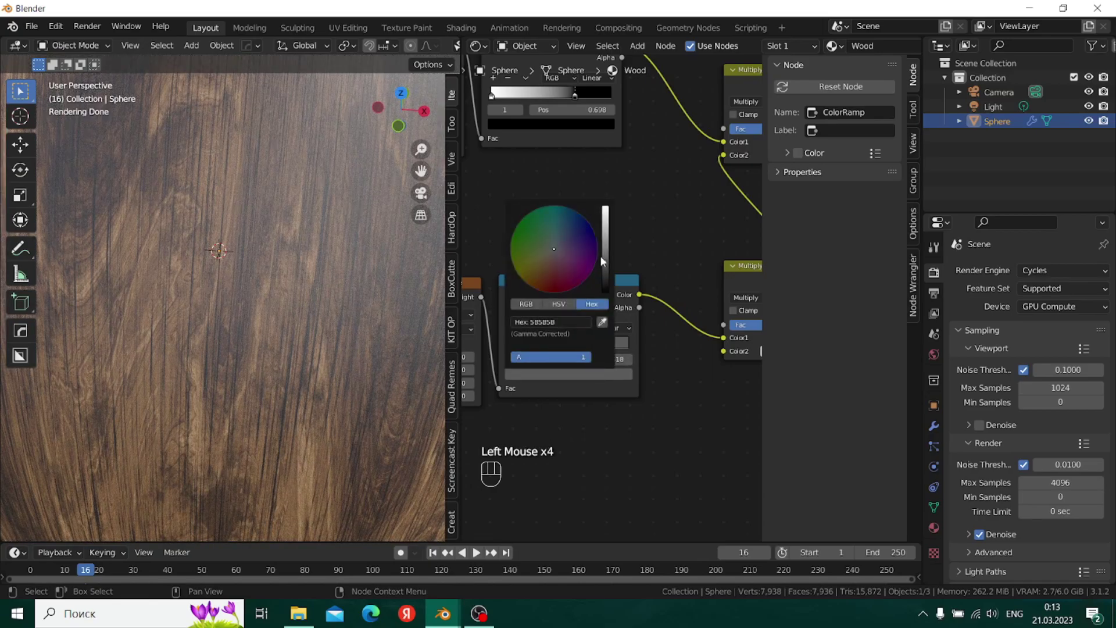
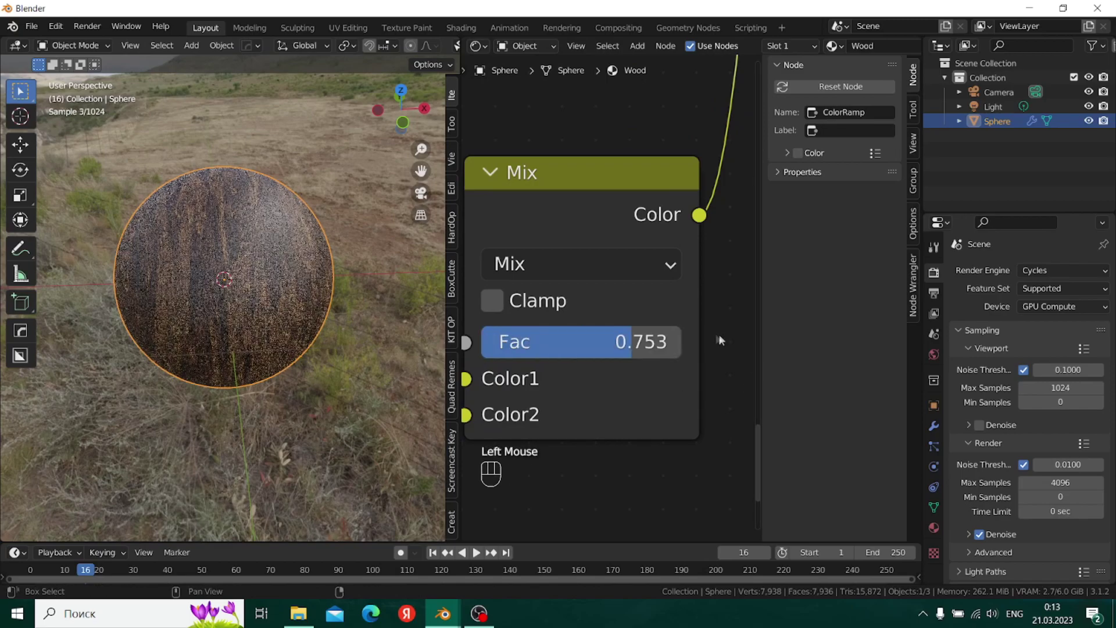
- Undo the last edits and bring the Principled BSDF's Specular setting into view to lower it
key("ctrl+z")
key("ctrl+z")
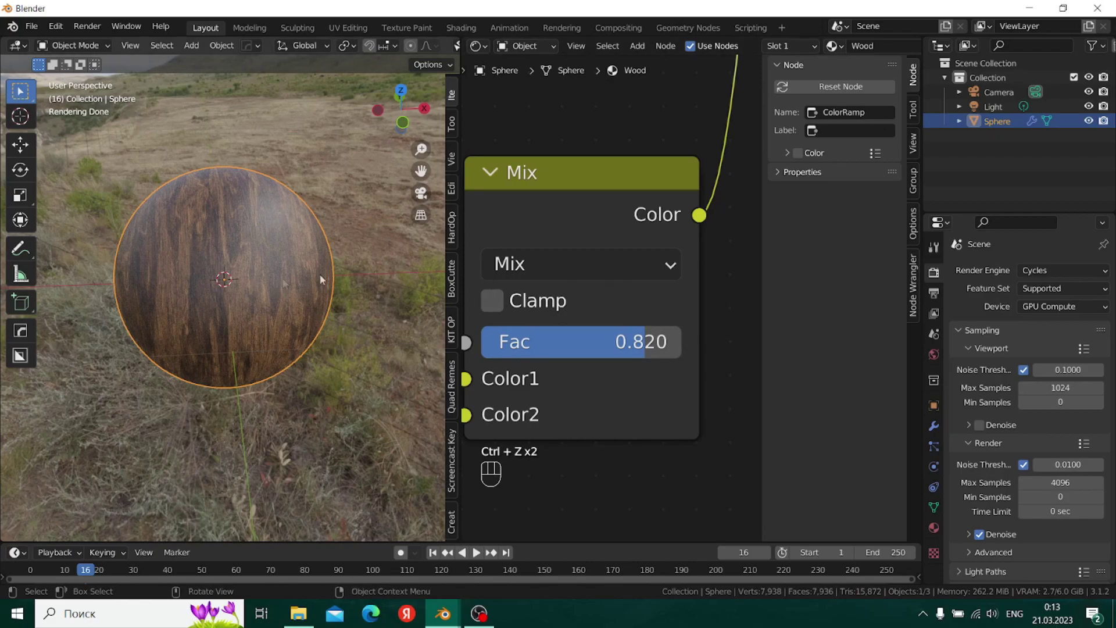
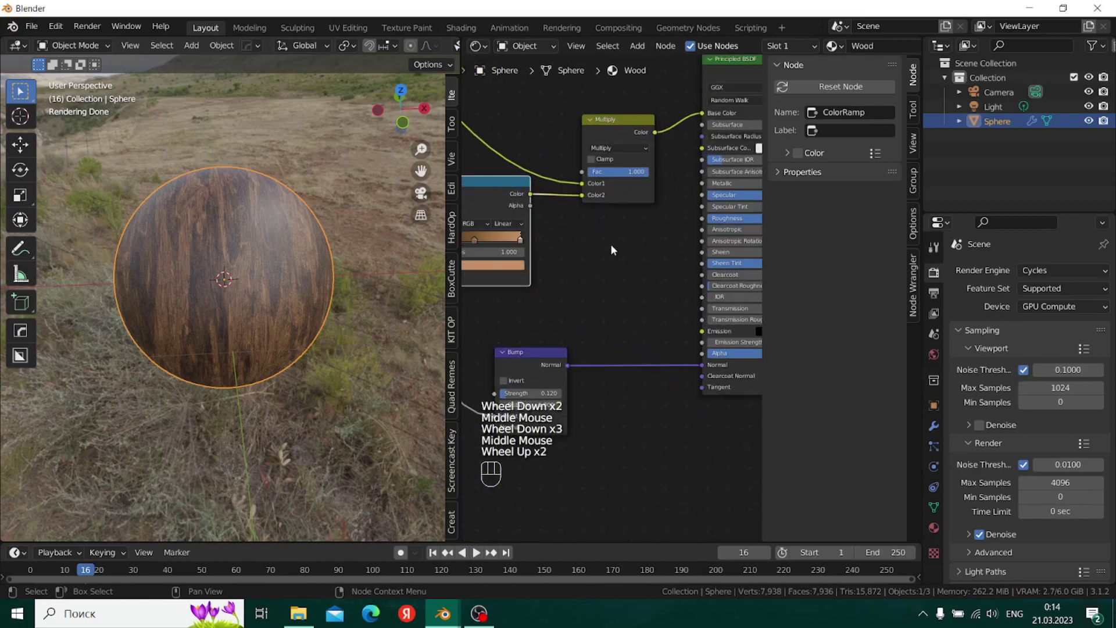
scroll("up", 3)
middle_click(549, 284)
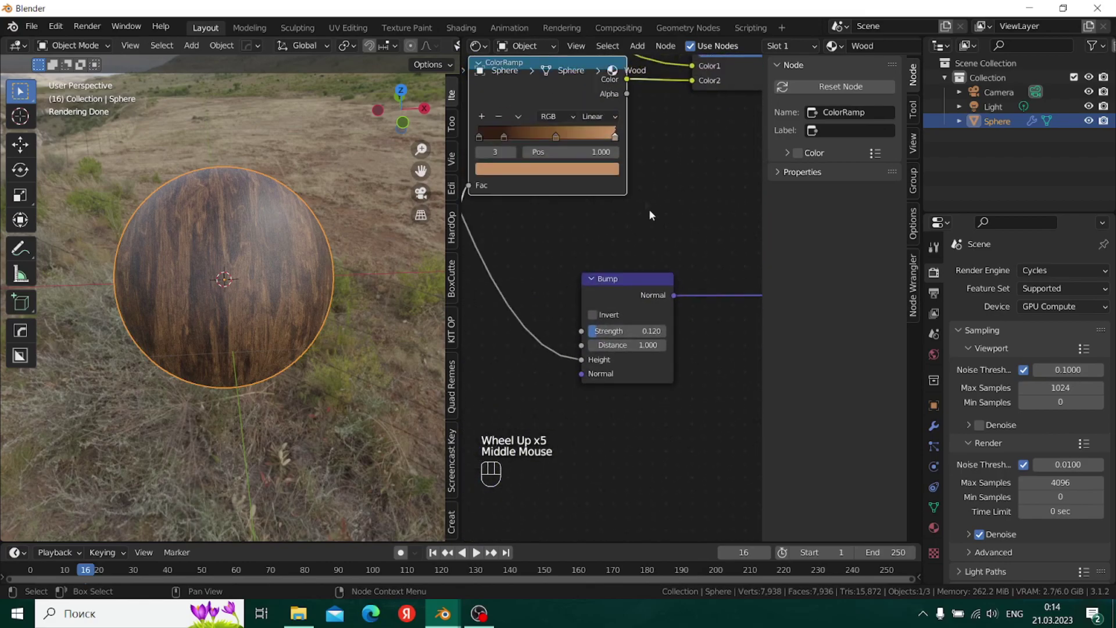
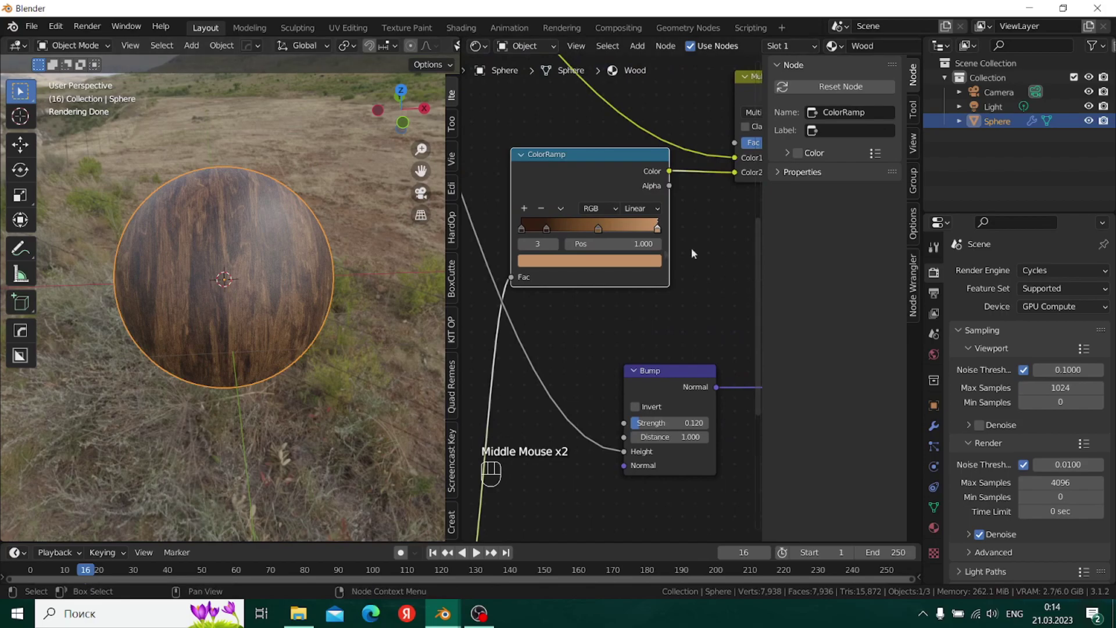
scroll("down", 3)
middle_click(683, 281)
scroll("up", 3)
middle_click(583, 202)
scroll("up", 3)
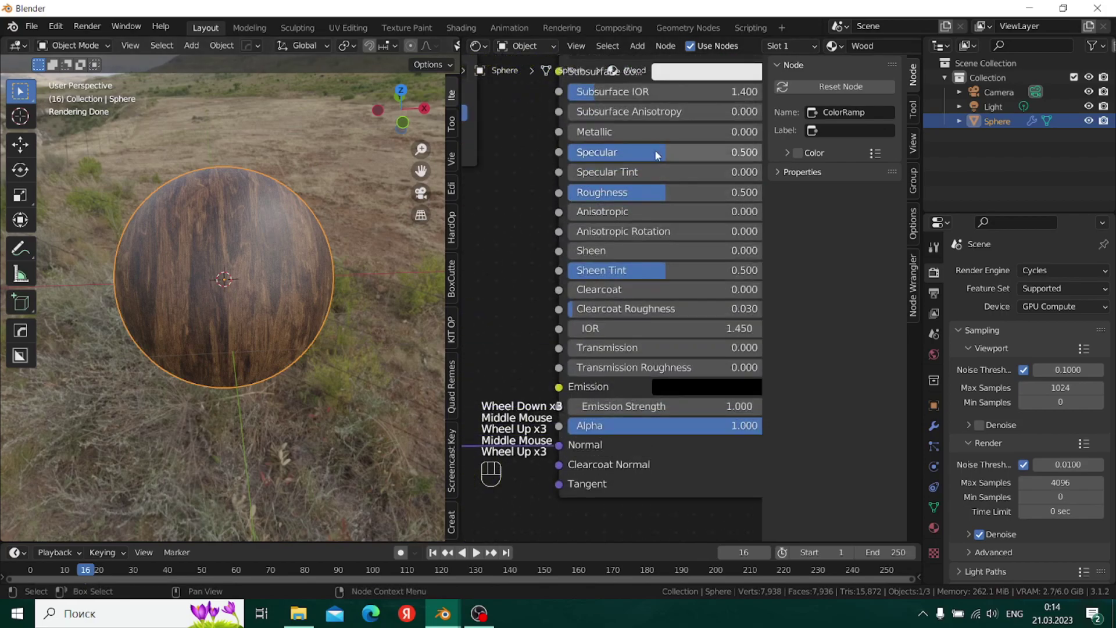